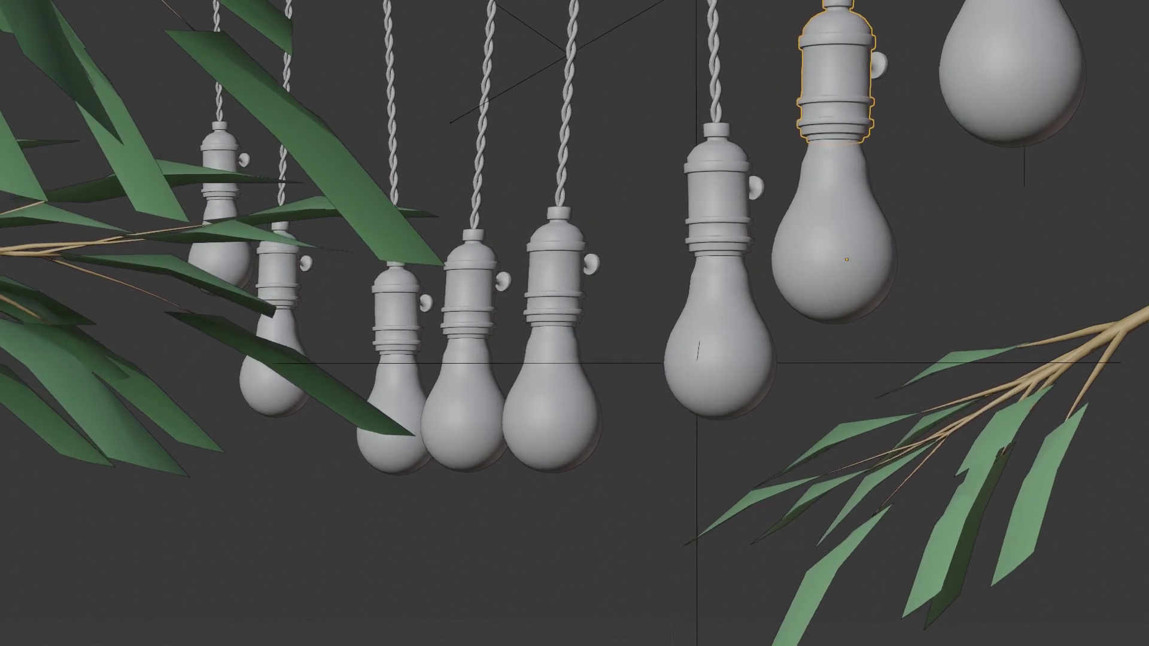
Face the scene from the front and start adding a background reference image
key("shift+x")
key("shift+a")
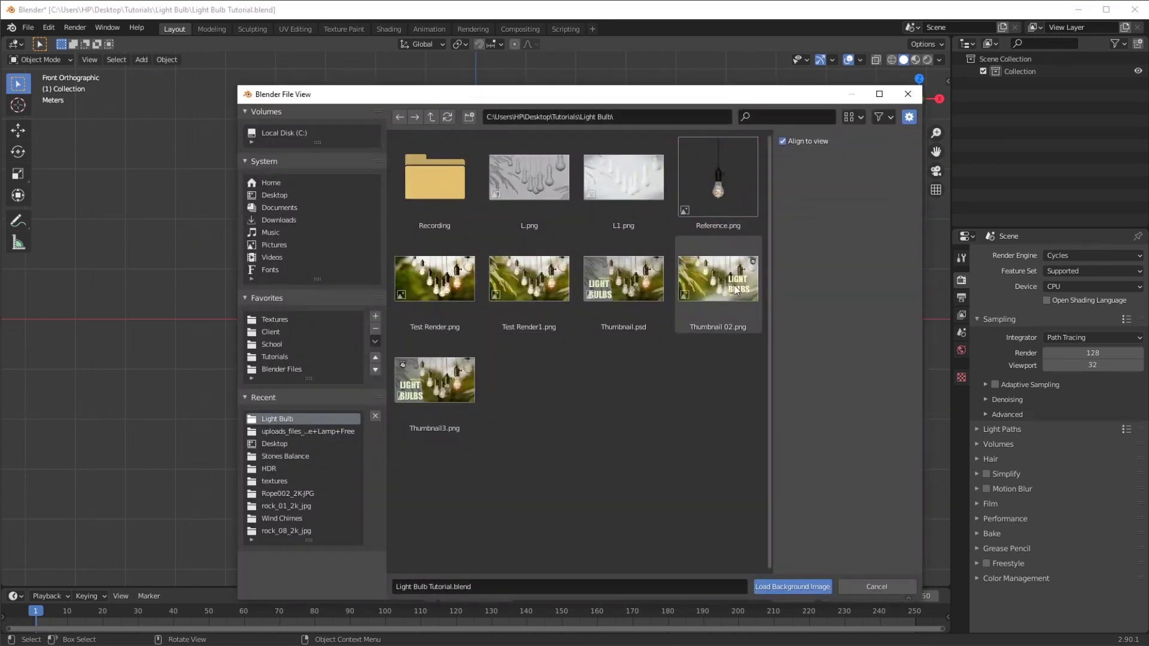
Load Reference.png as the background reference and enlarge it in view
left_click(720, 220)
left_click(475, 364)
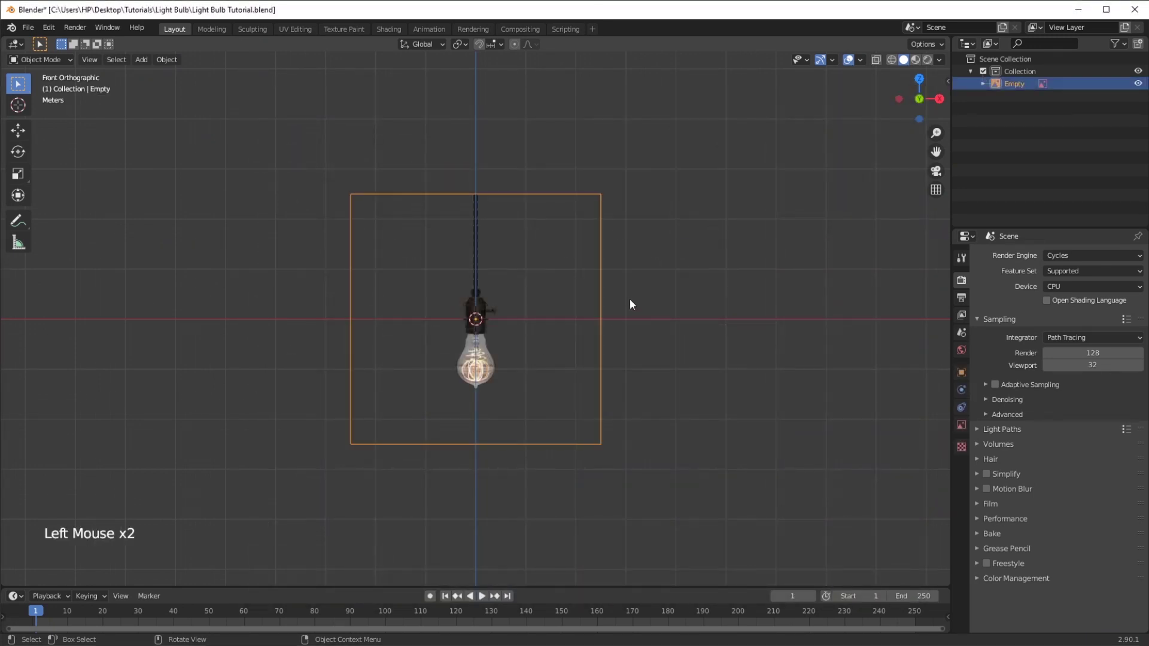
key("s")
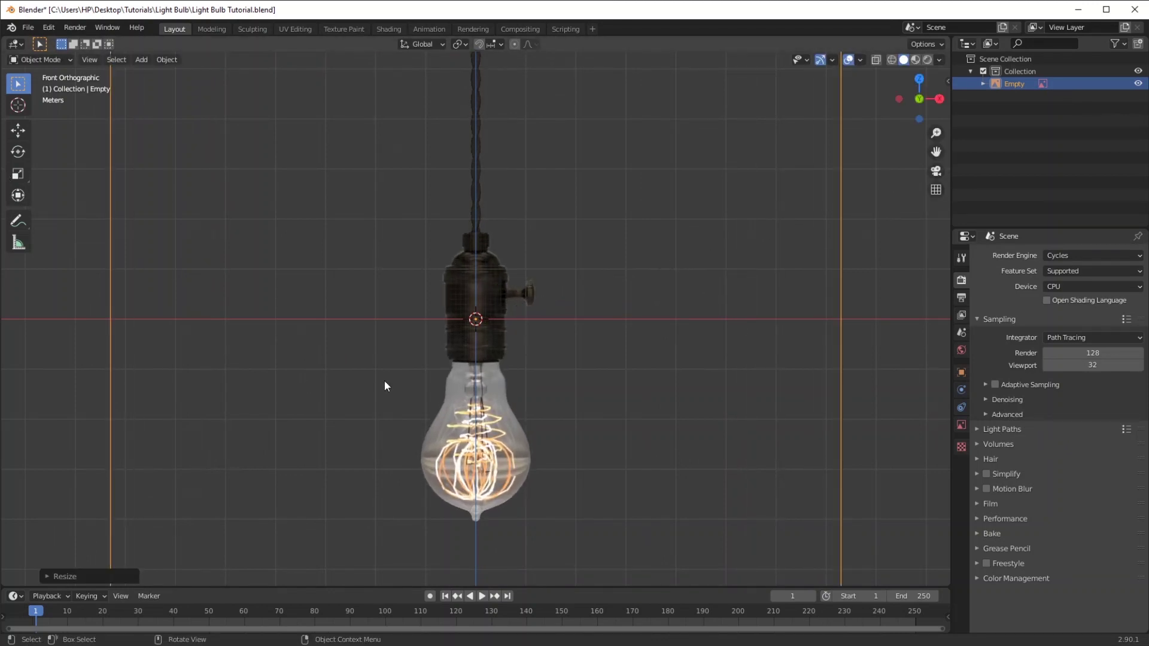
Make the reference image semi-transparent at about 0.6 opacity
left_click(967, 436)
left_click(891, 441)
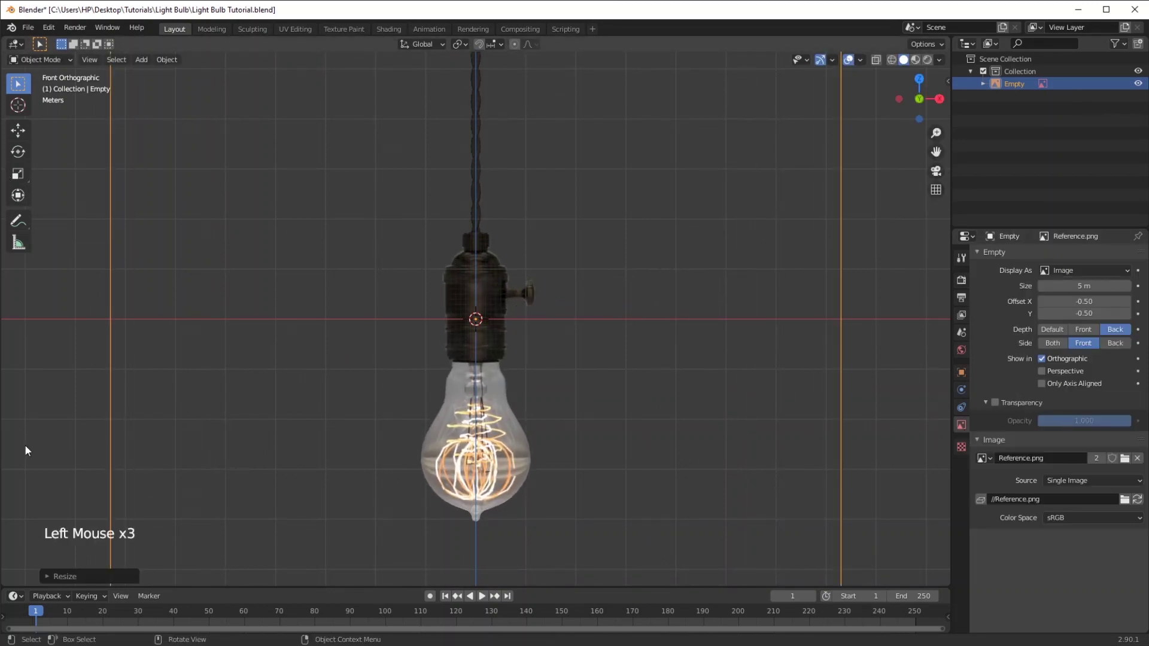
middle_click(597, 356)
key("shift+a")
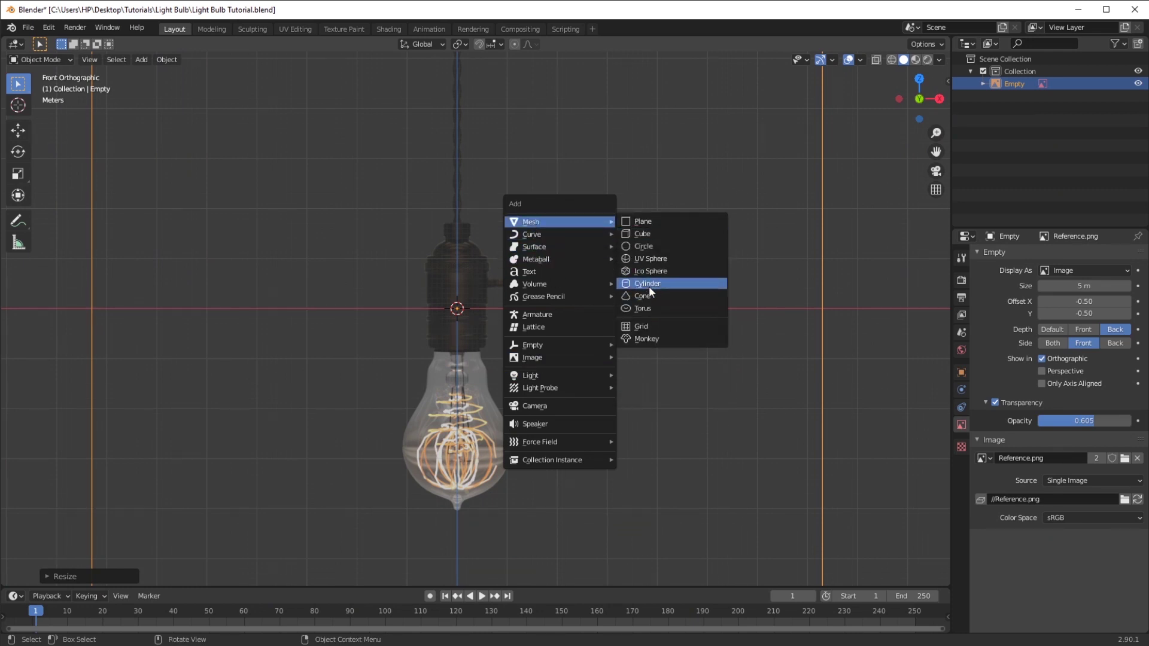
Add a cylinder mesh and shrink it down over the socket area
middle_click(597, 377)
key("s")
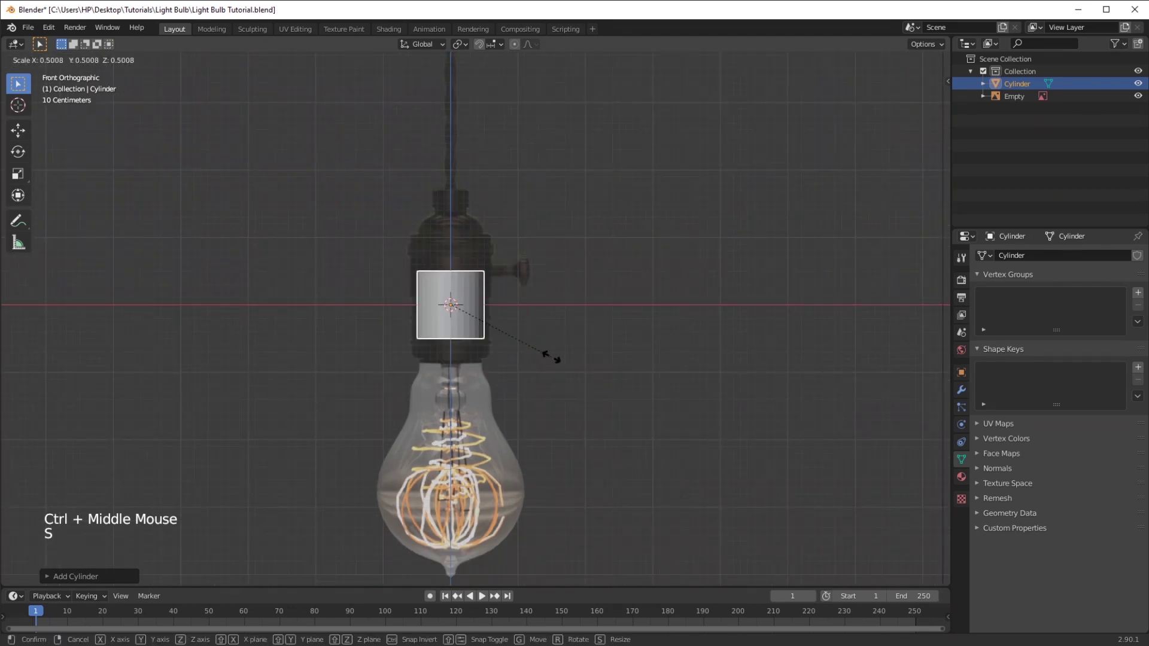
middle_click(527, 333)
In Edit Mode, fit the cylinder to the socket's width and height
key("s")
key("Tab")
key("z")
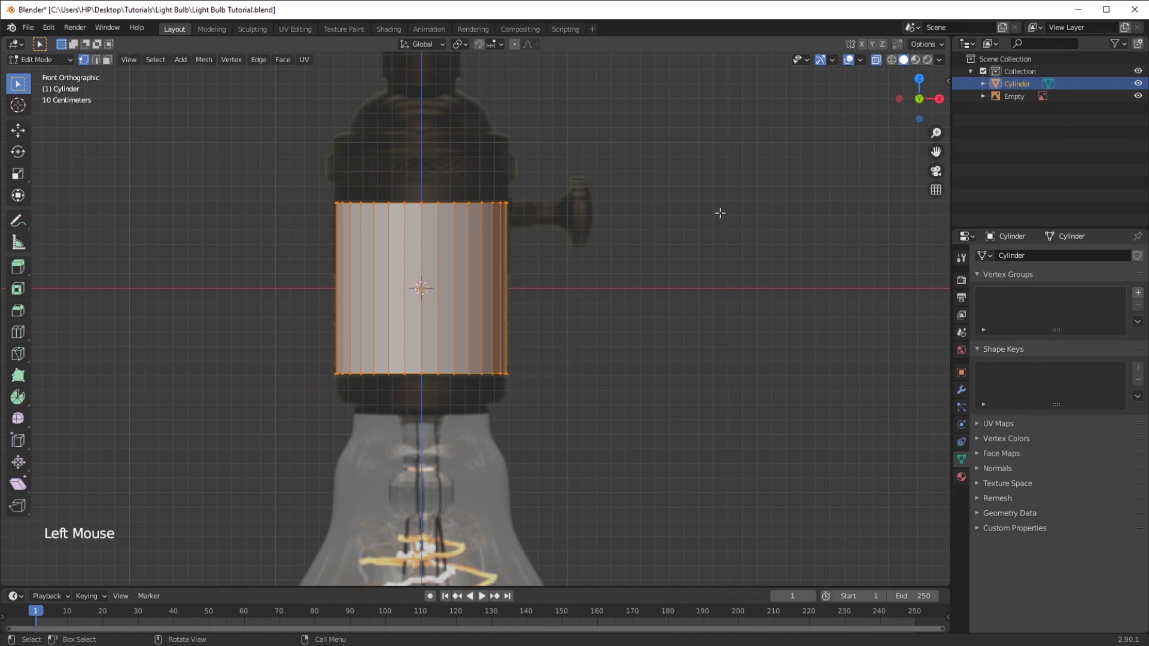
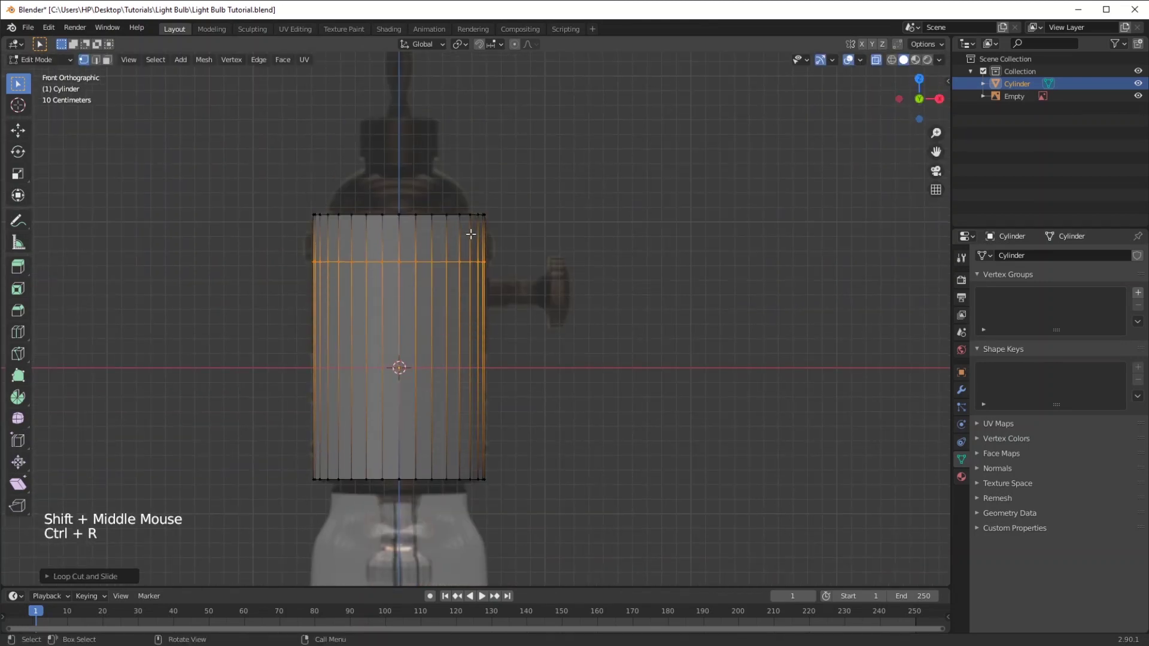
Cut edge loops at the socket's top, middle and bottom ring edges, then use face select
key("ctrl+r")
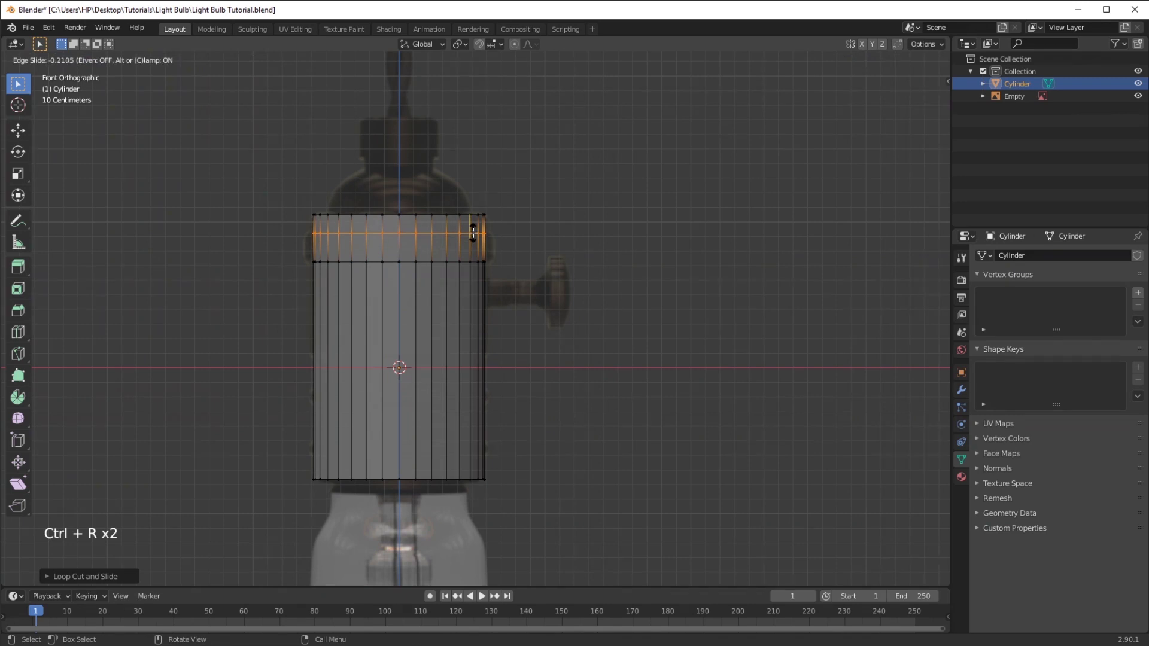
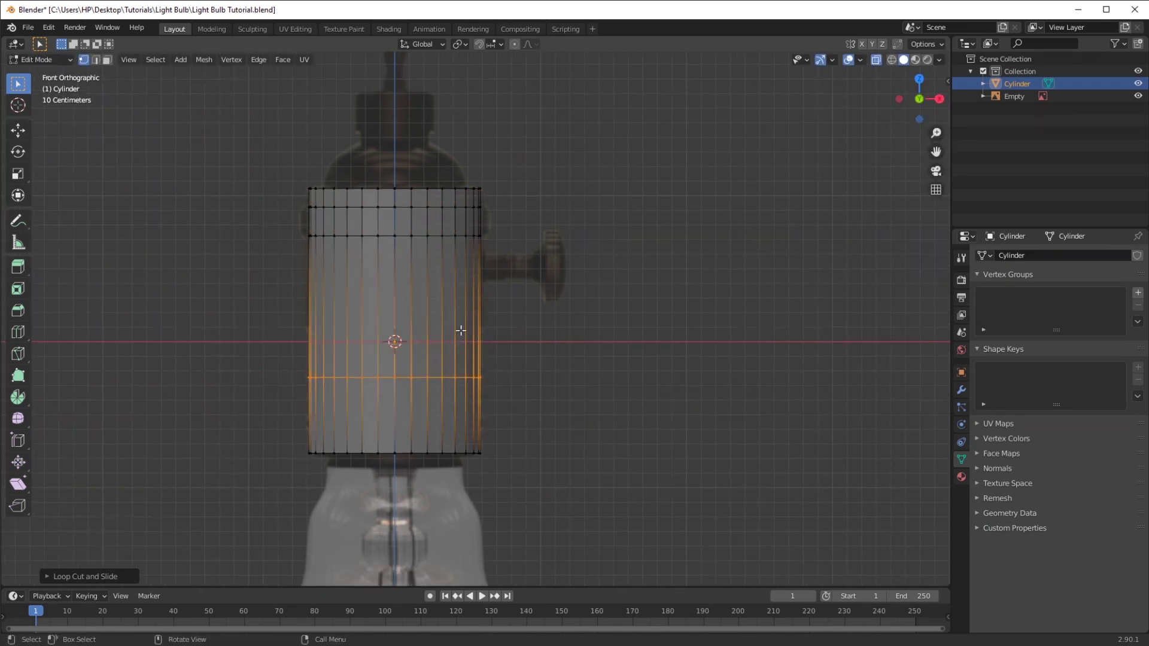
key("ctrl+r")
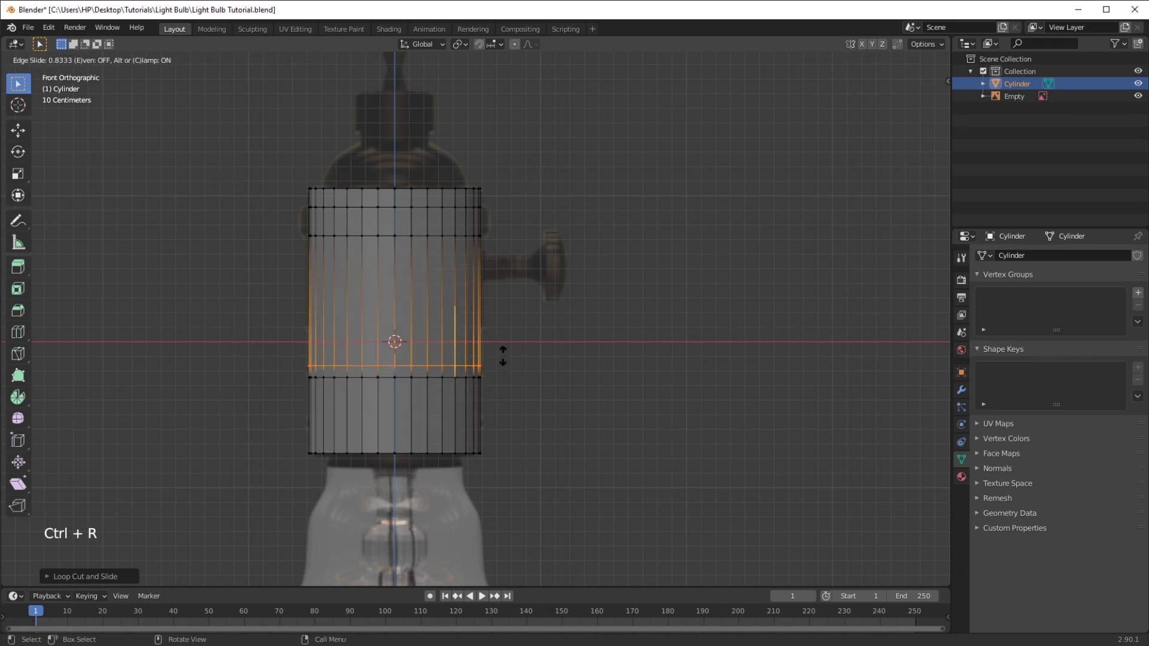
key("ctrl+r")
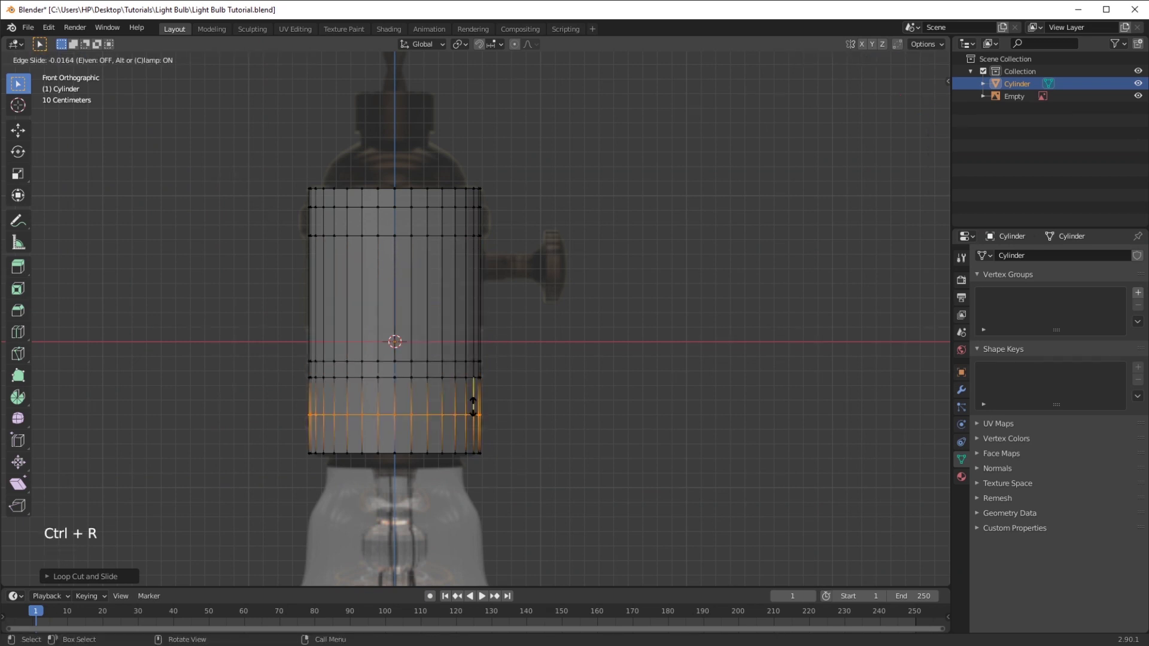
key("ctrl+r")
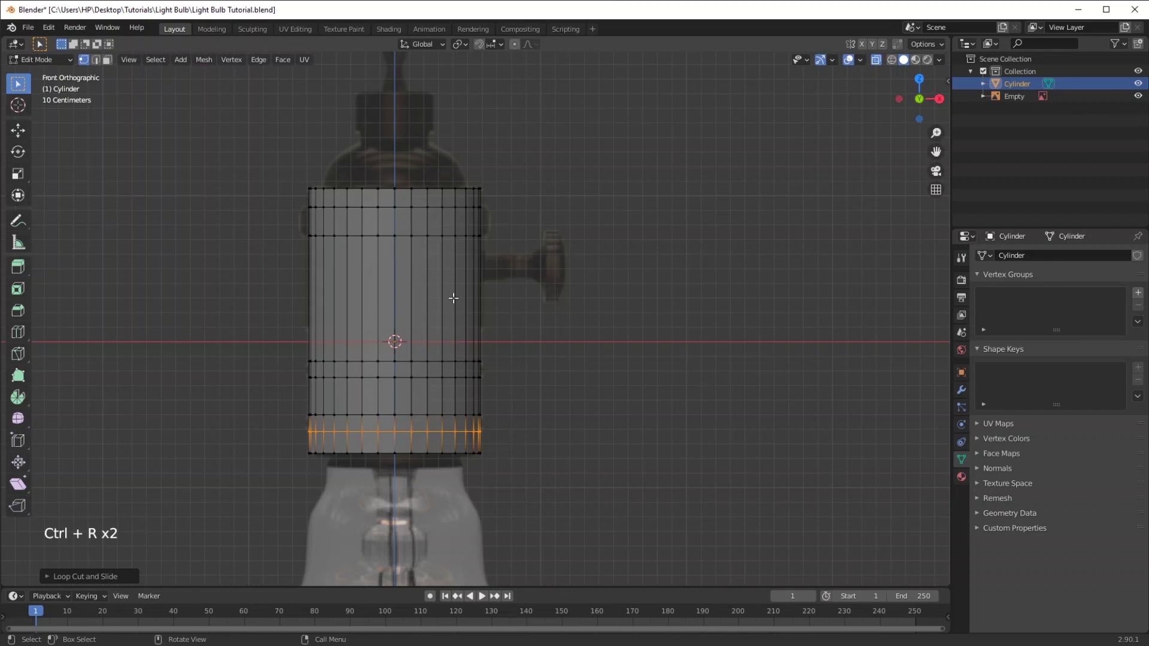
key("3")
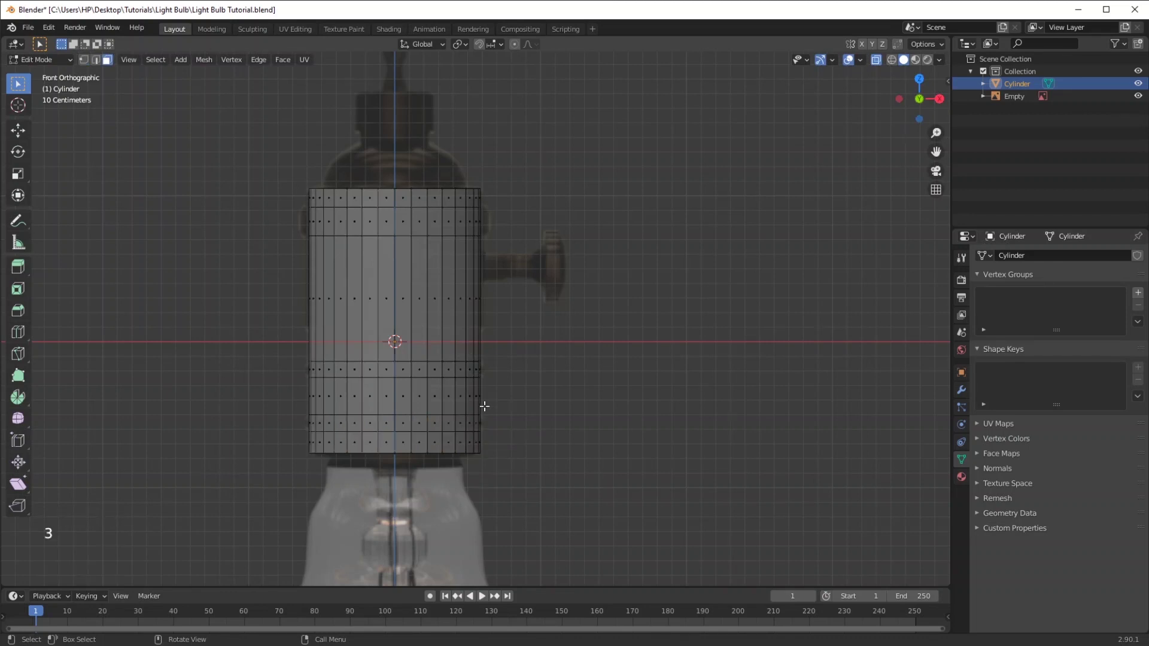
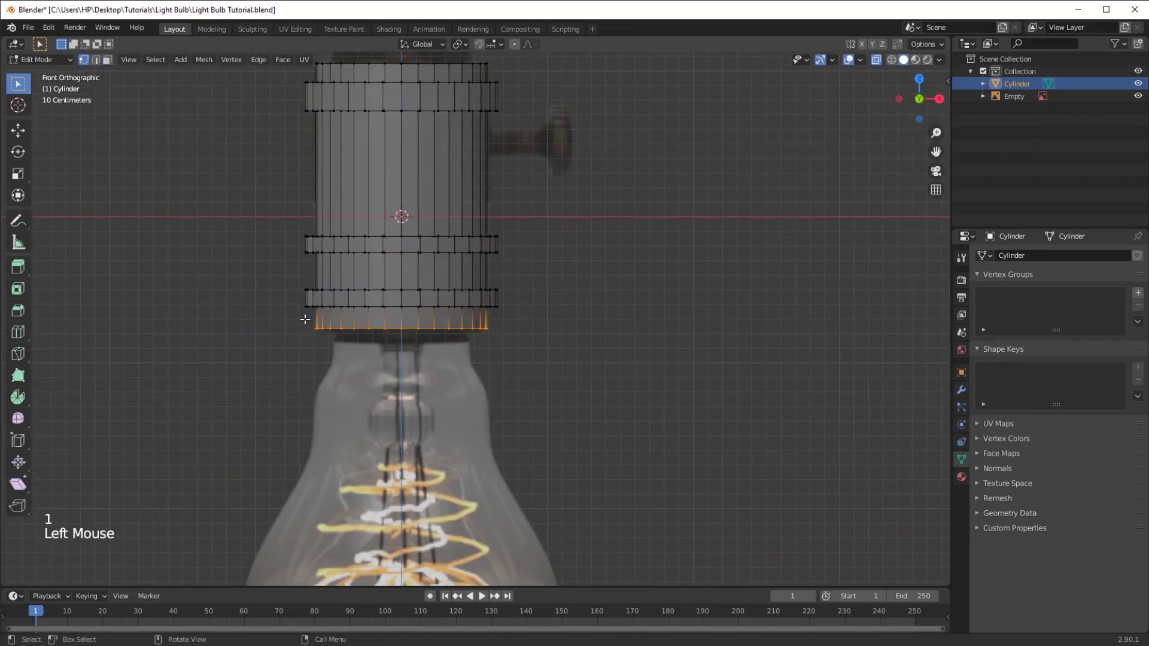
Extrude the socket's bottom edge straight down along Z
key("e")
key("s")
key("e")
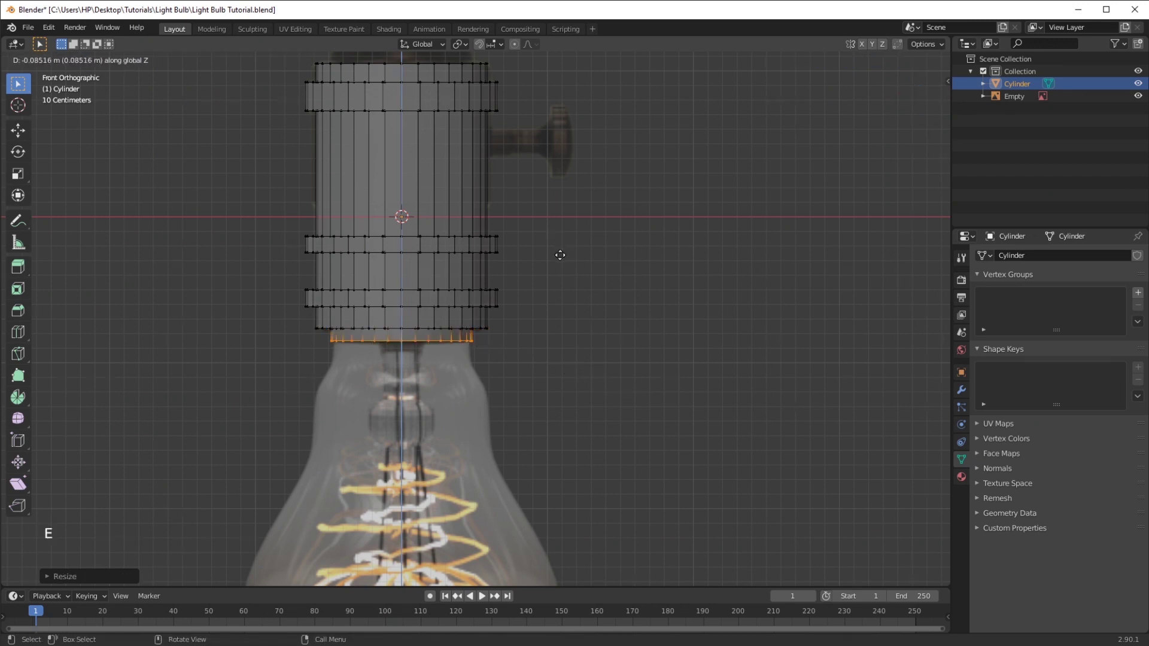
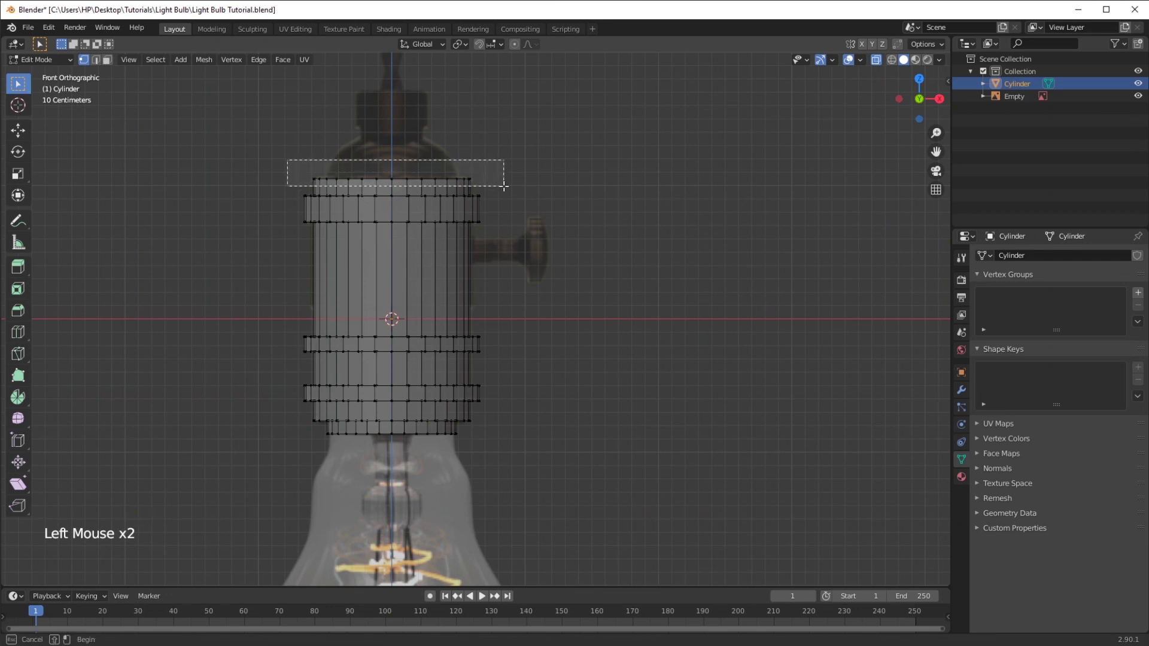
Extrude the top upward along Z and taper it into a narrow neck
key("e")
key("s")
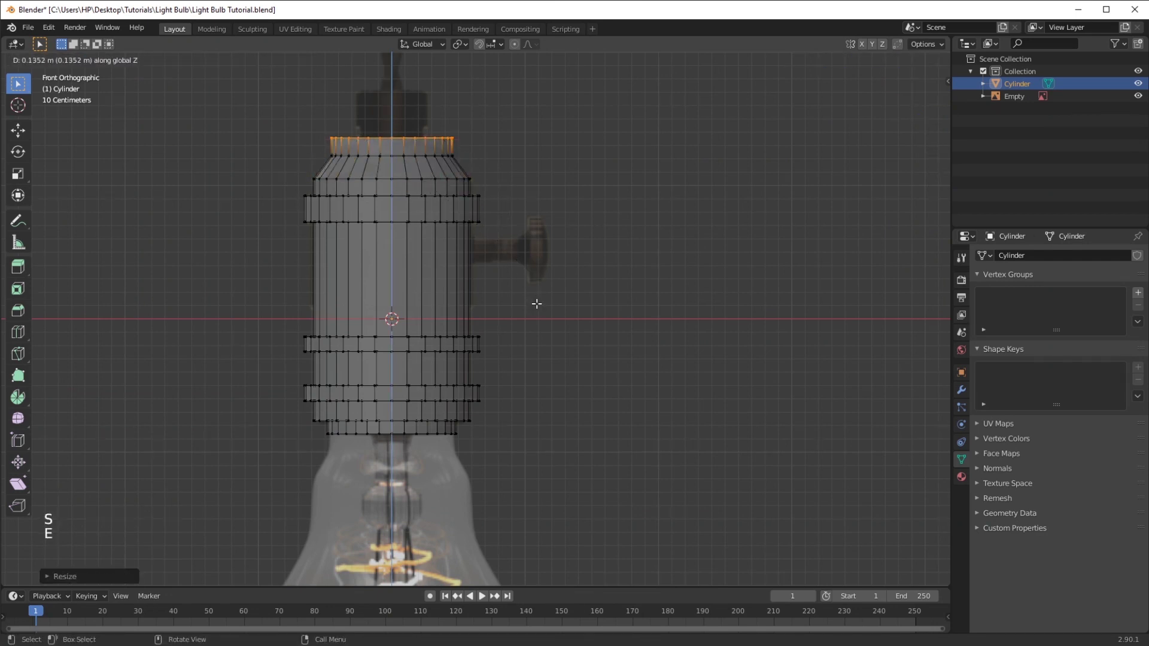
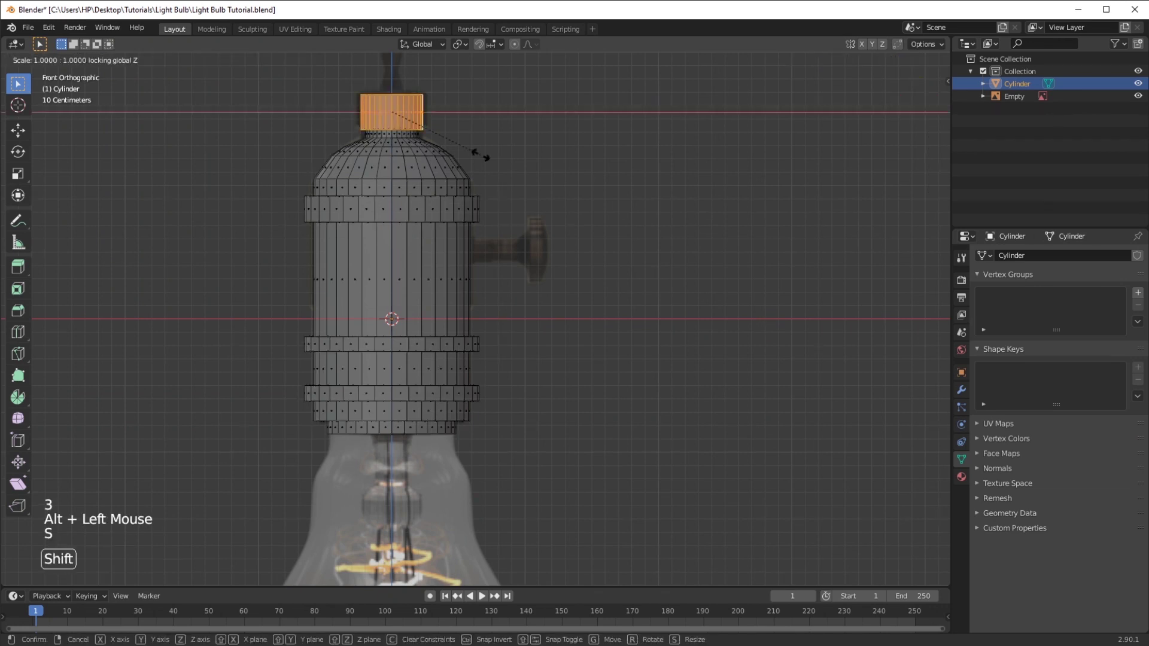
left_click(160, 62)
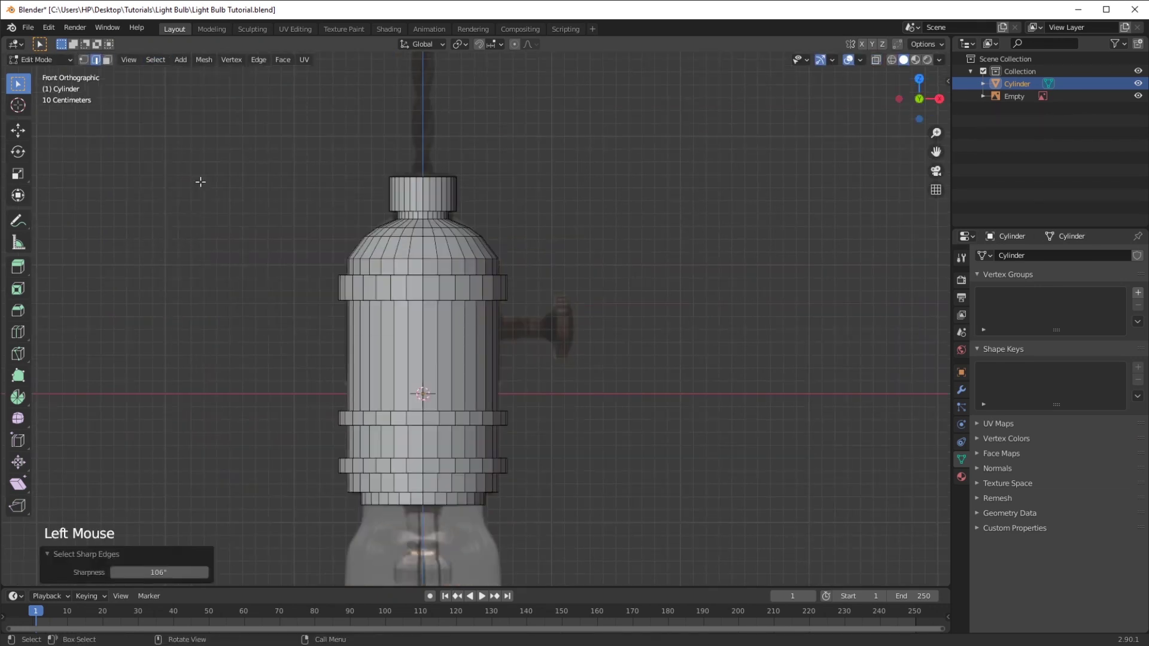
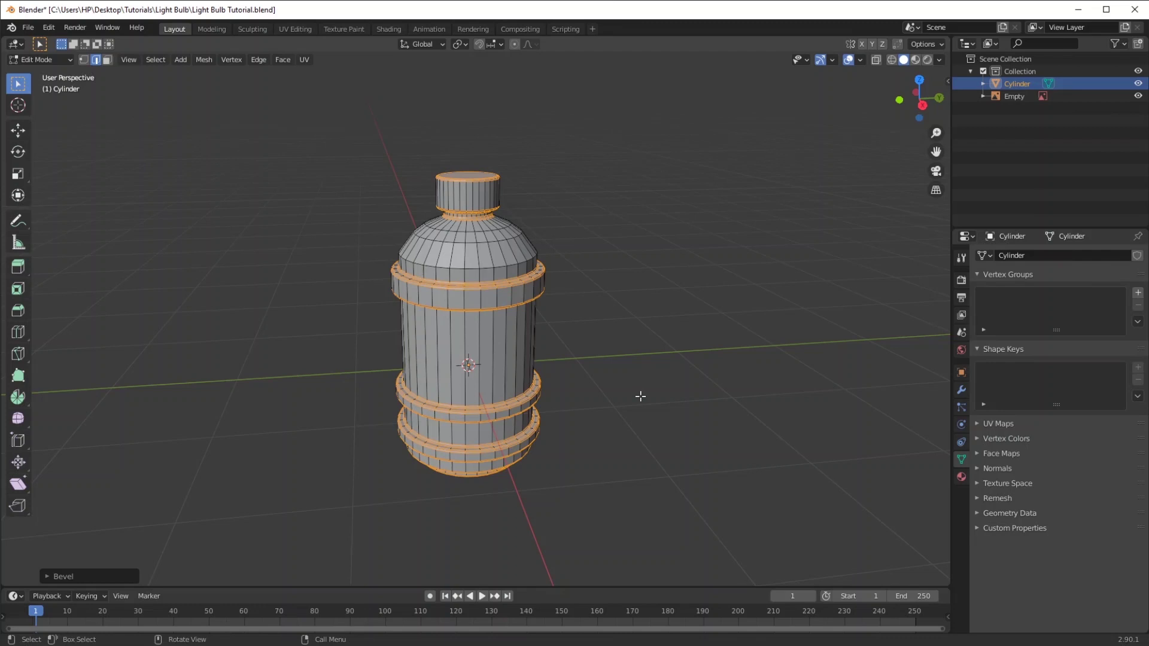
Give the socket level-2 subdivision and smooth shading, then inspect it from several angles
key("Tab")
key("ctrl+2")
left_click(619, 343)
middle_click(507, 402)
middle_click(508, 399)
scroll("up", 3)
middle_click(480, 420)
middle_click(465, 397)
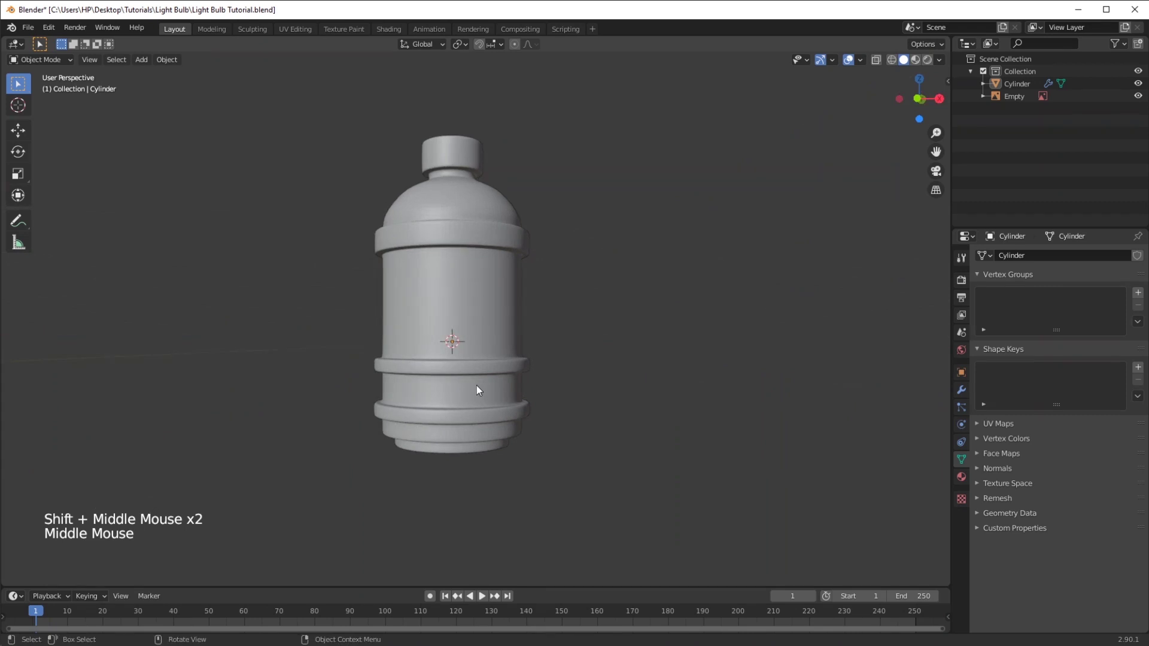
From front view, add a second cylinder turned sideways for the switch
key("KP_1")
key("s")
key("g")
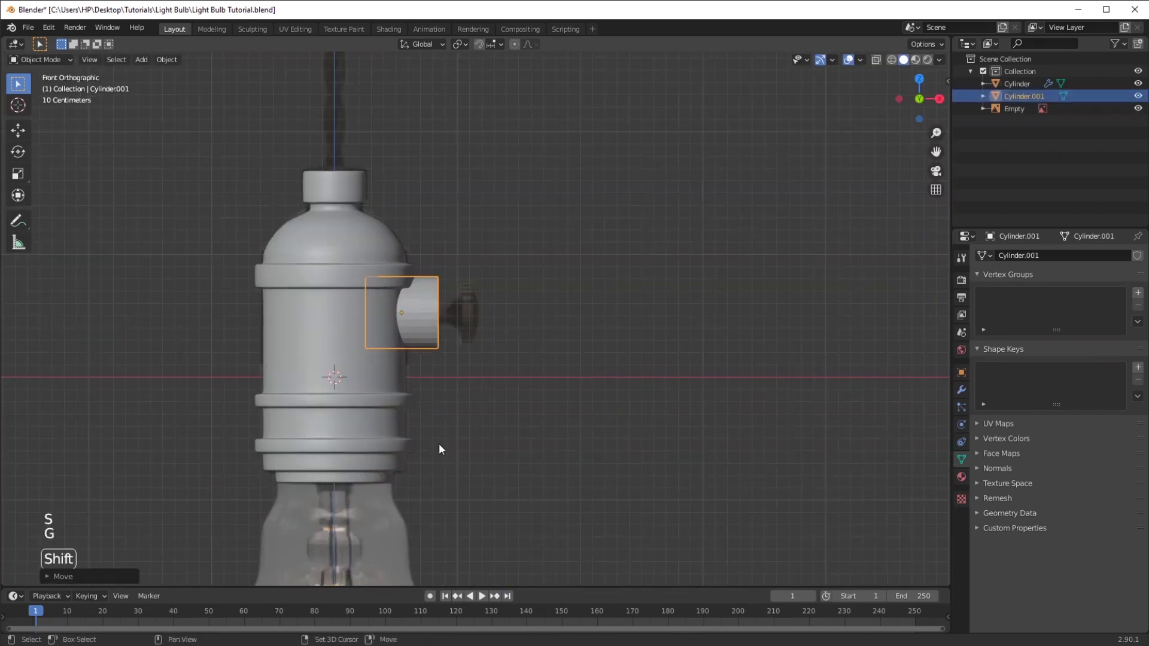
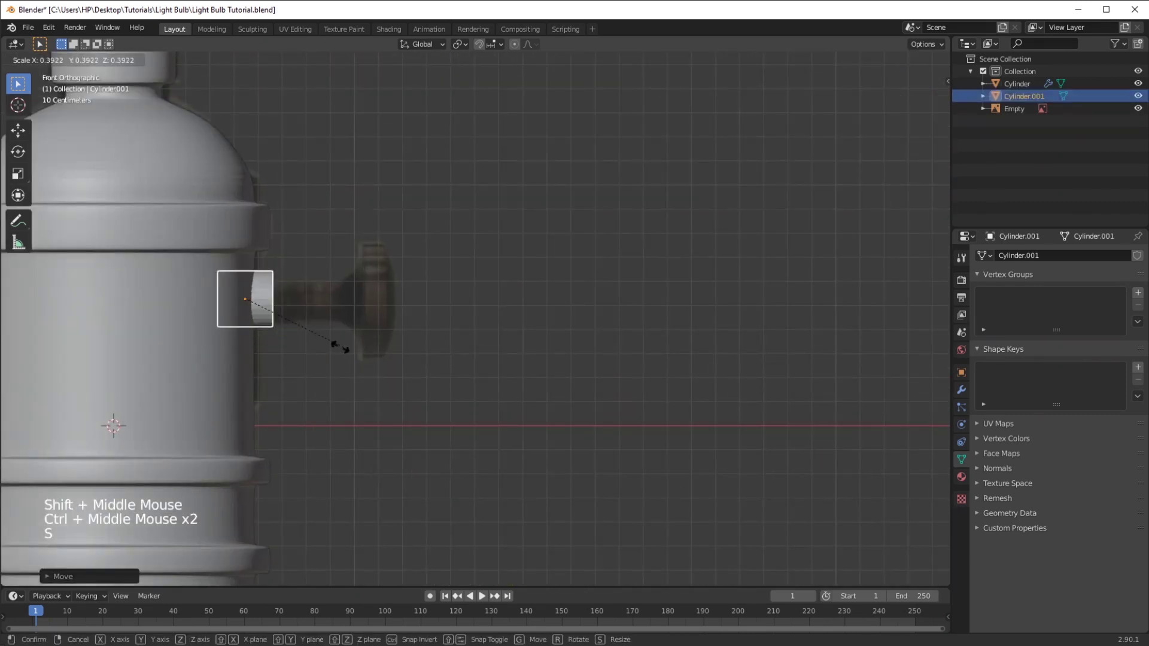
Extrude the switch cylinder's stem outward sideways in stages
key("Tab")
key("1")
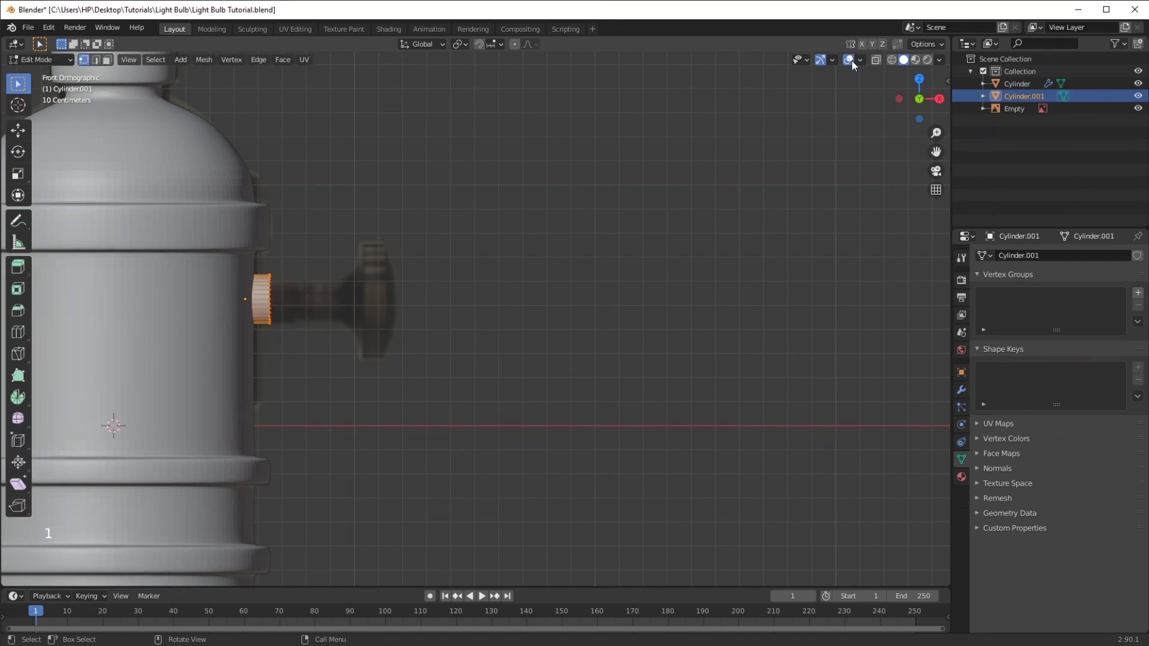
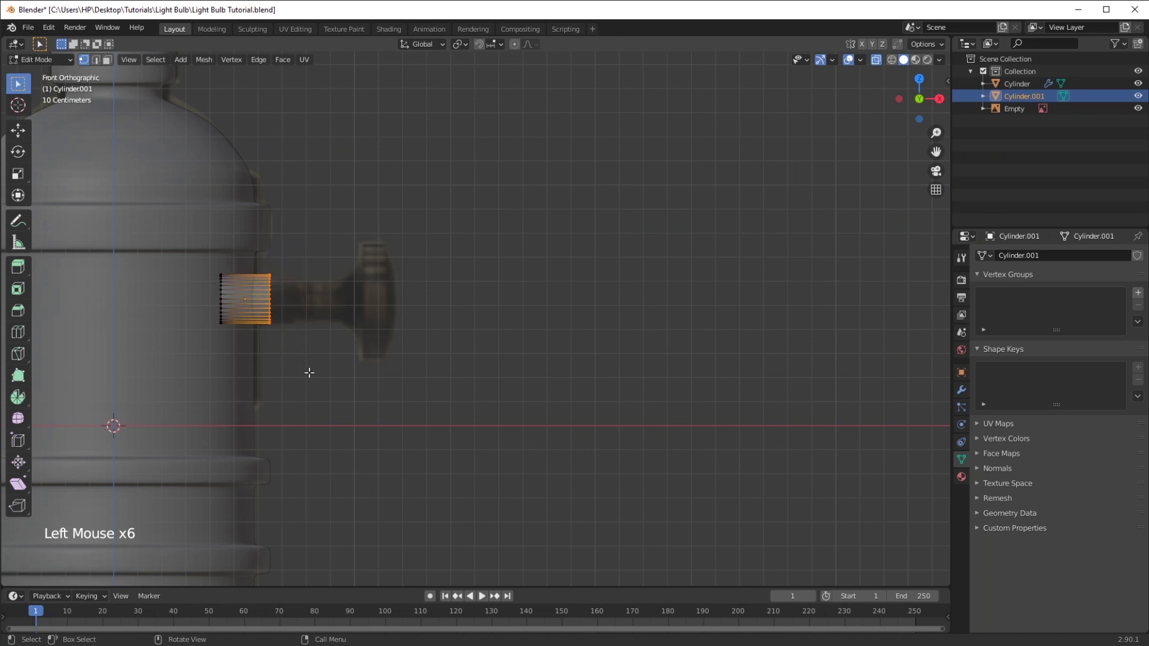
key("g")
key("e")
key("s")
key("e")
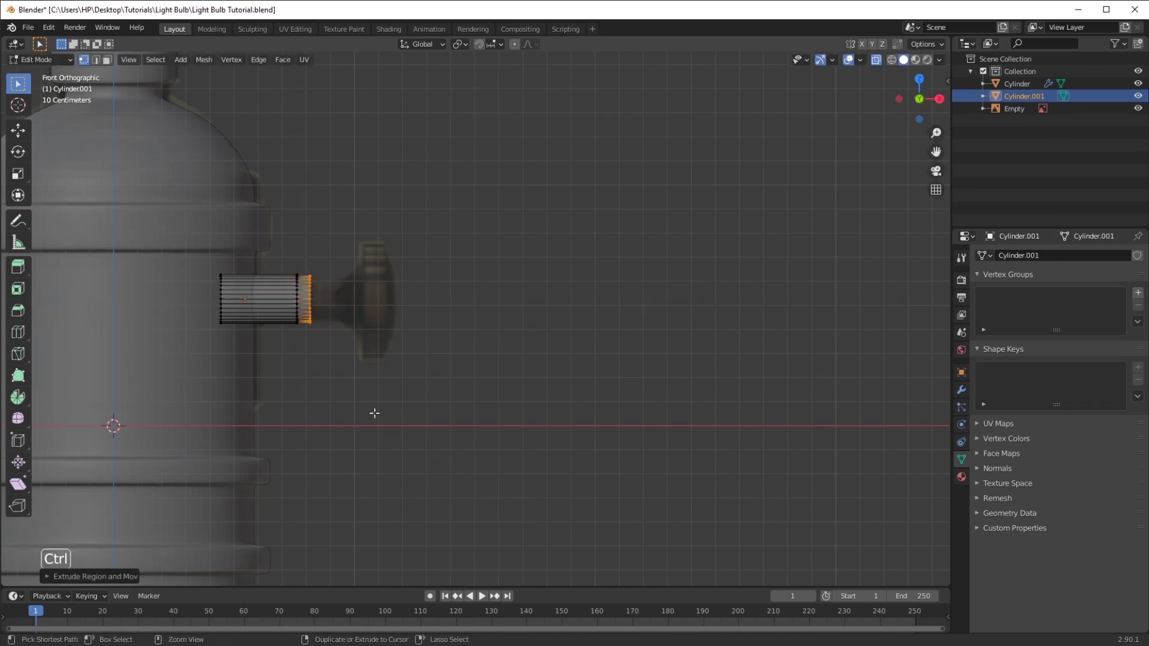
key("ctrl+KP_Add")
key("s")
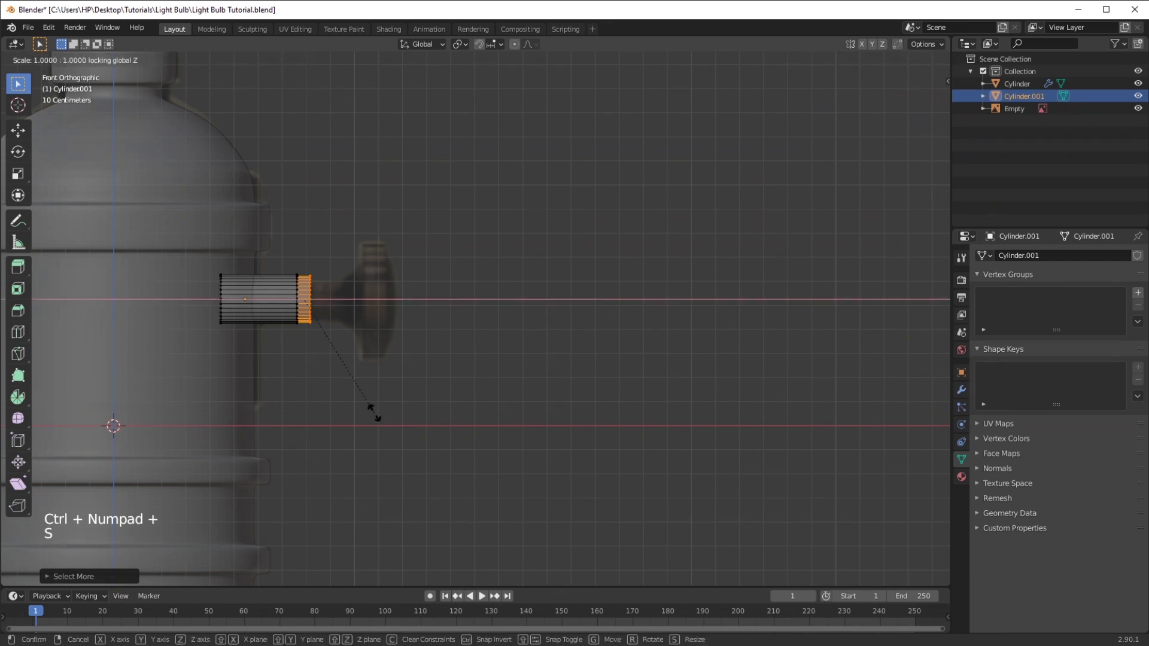
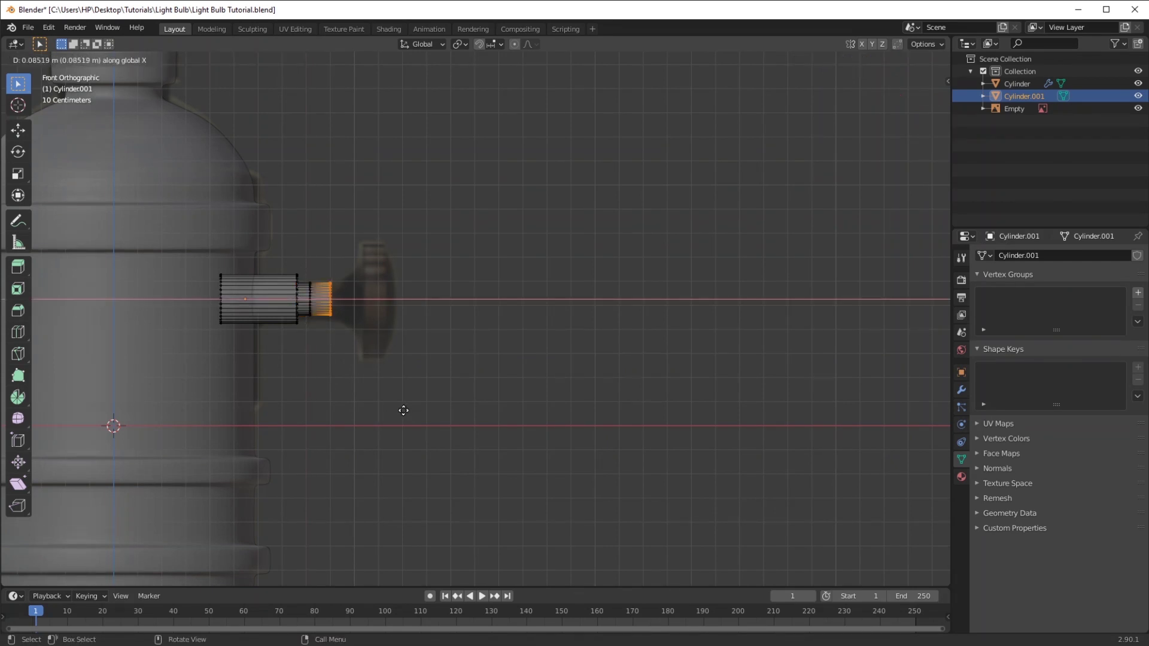
key("x")
left_click(414, 411)
Extrude and scale further rings to widen the outer end into a knob shape
key("e")
key("s")
key("e")
key("e")
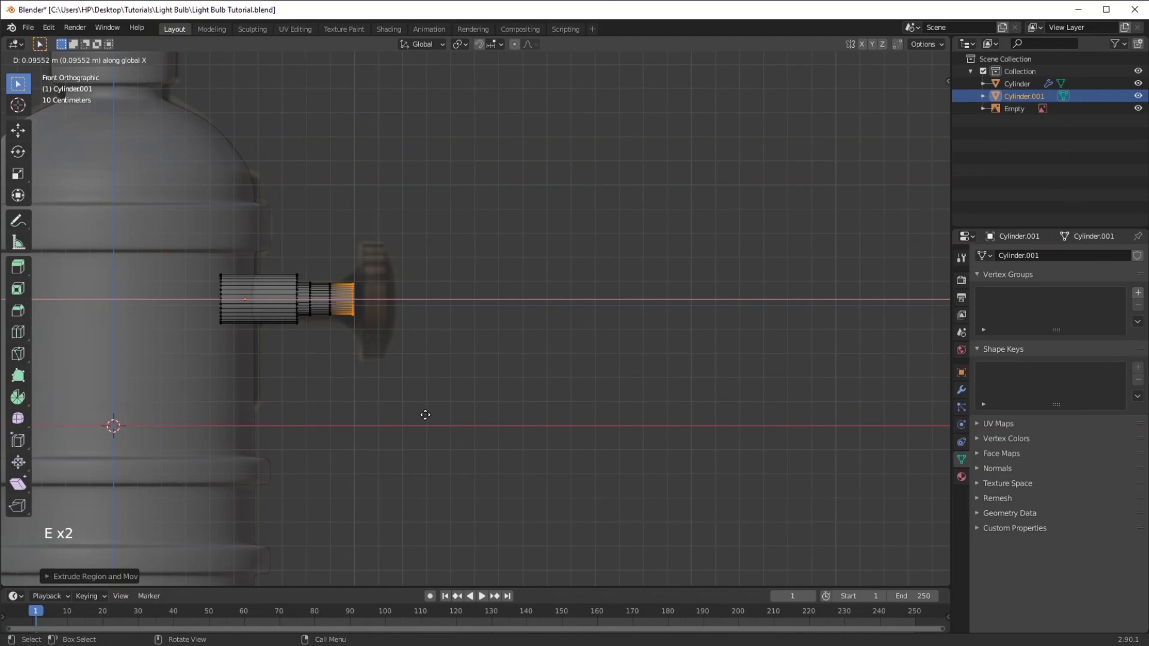
key("s")
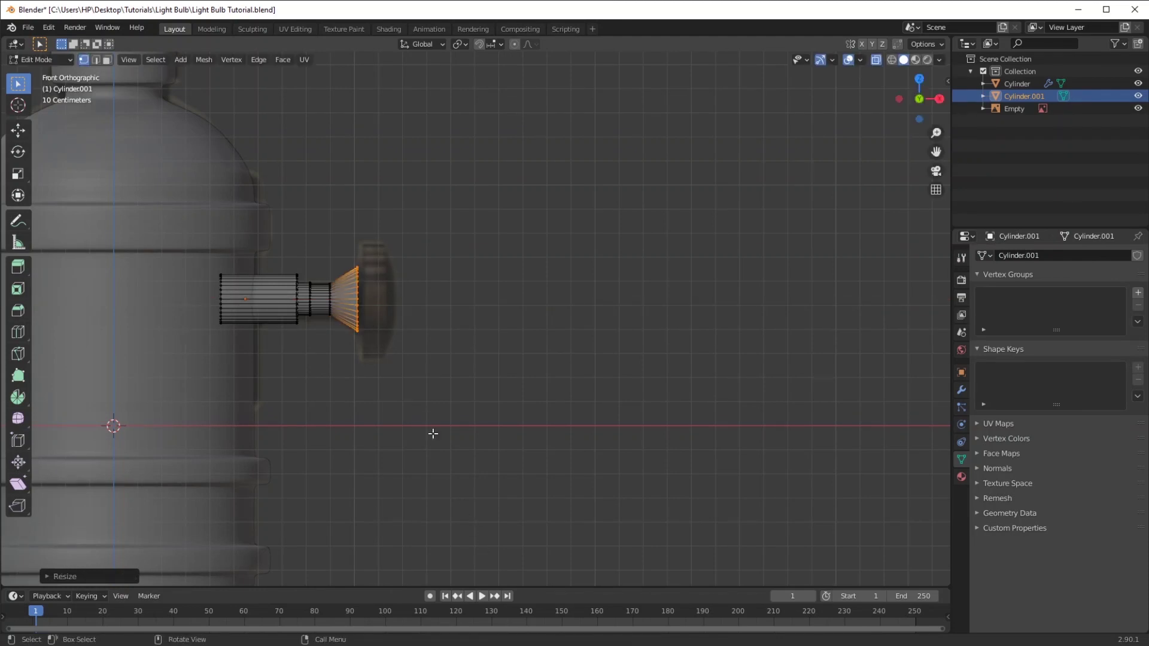
key("s")
key("e")
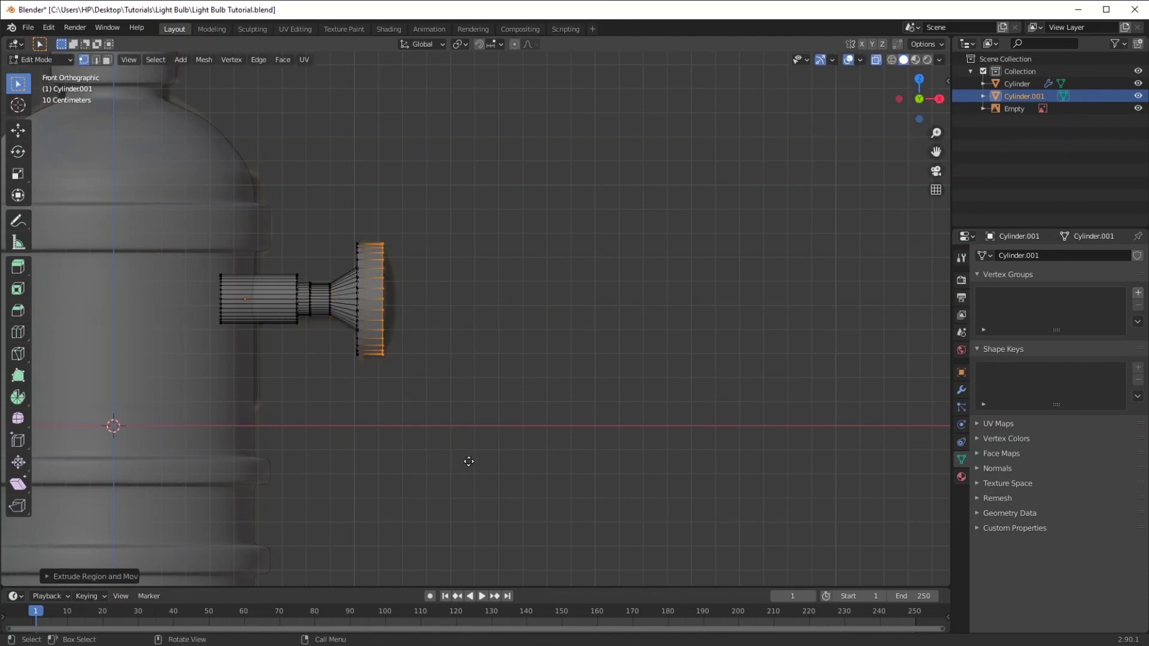
key("s")
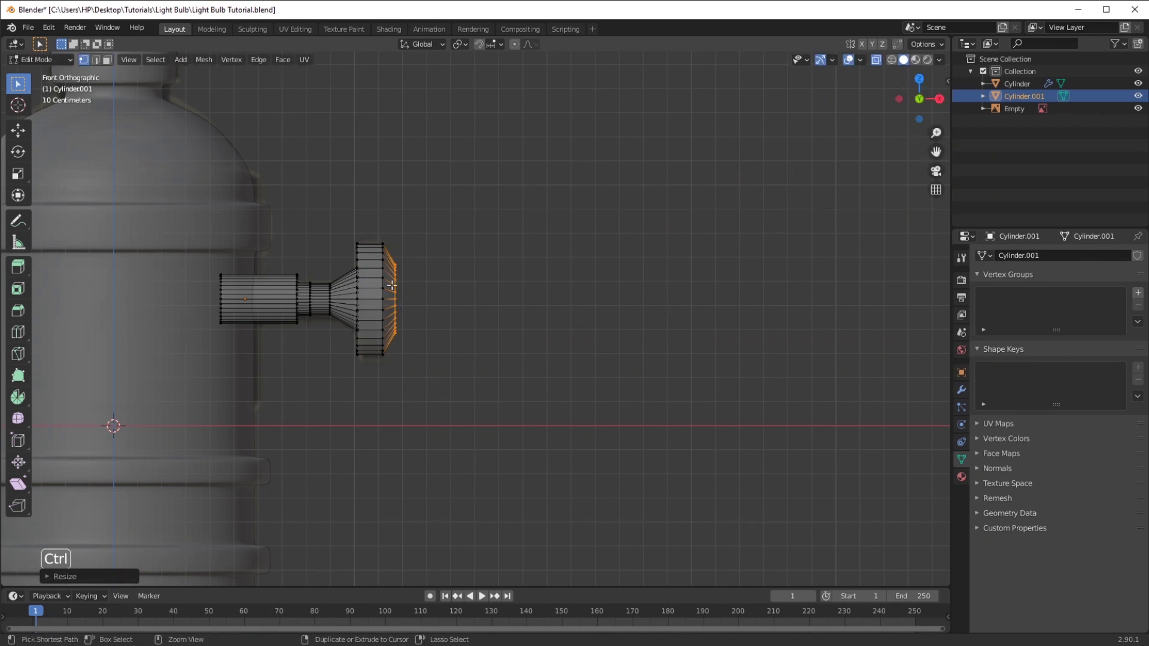
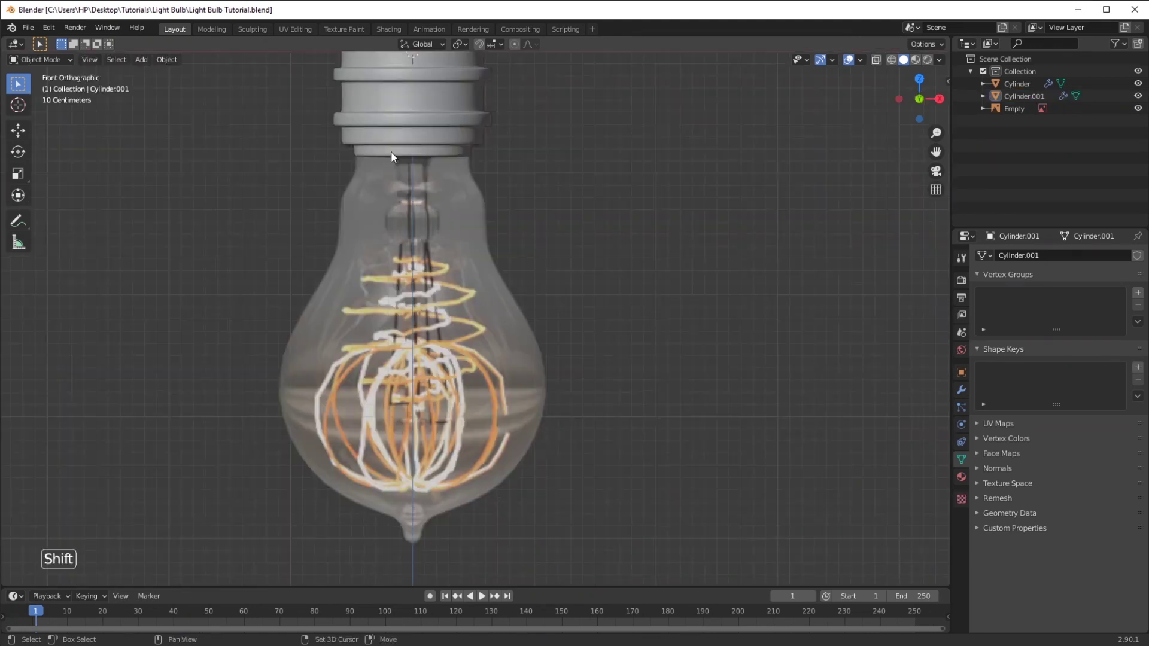
Add a UV sphere for the bulb glass and enter Edit Mode on it
key("shift+s")
key("shift+a")
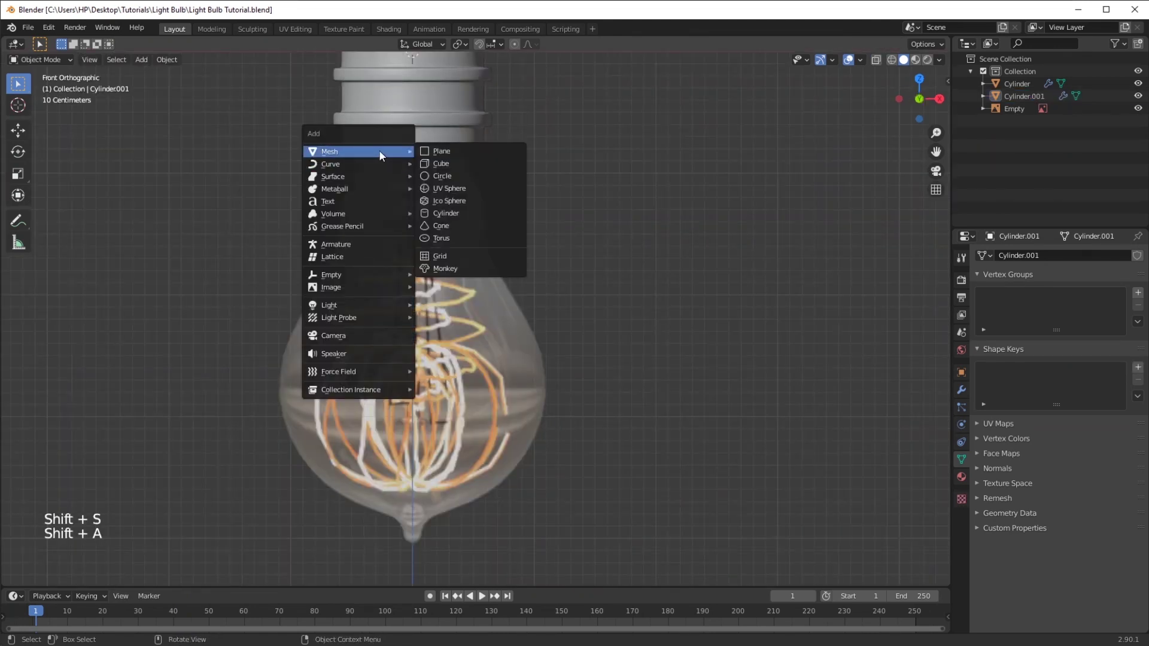
key("g")
key("s")
left_click(552, 440)
key("Tab")
left_click(879, 66)
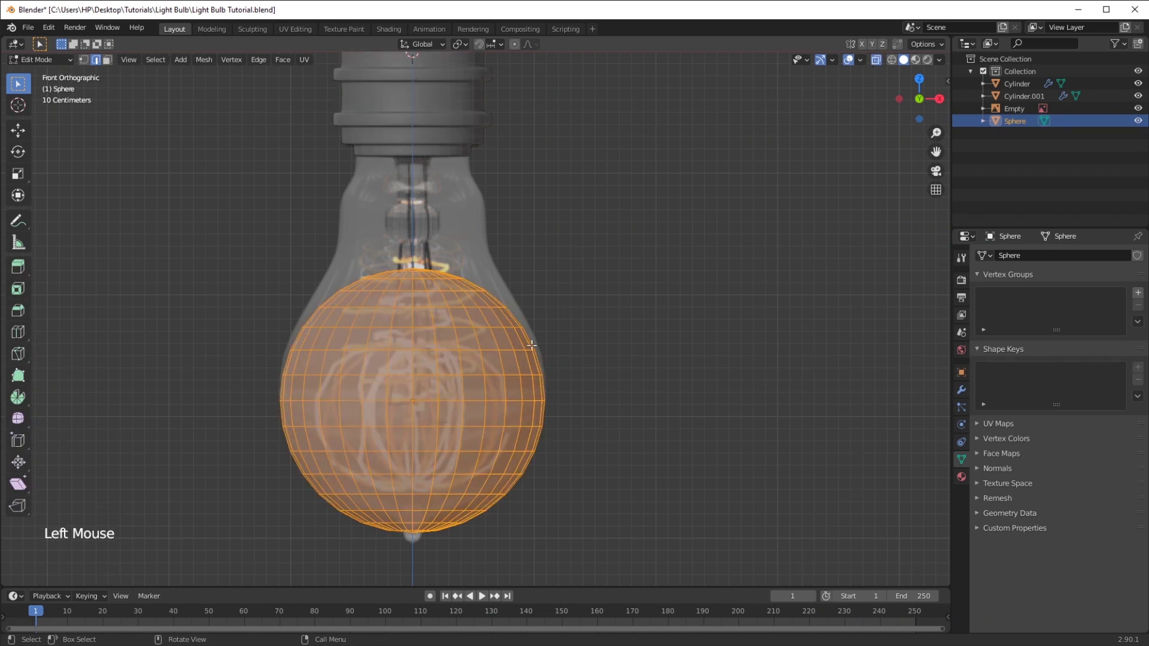
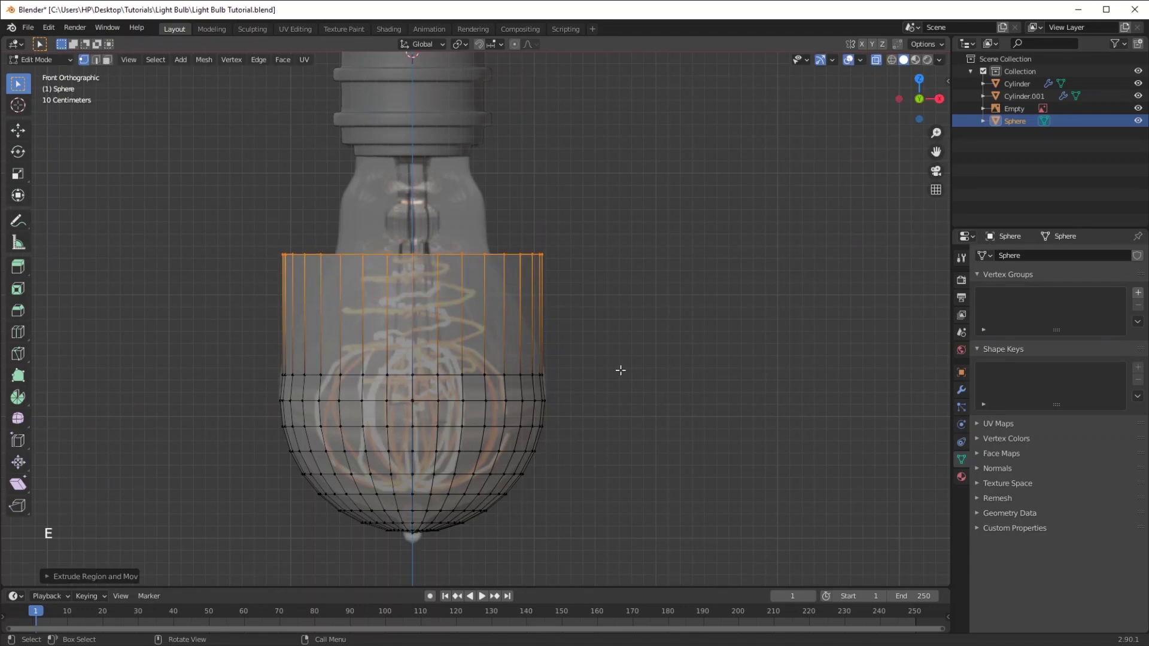
Narrow and extrude the sphere's upper rings into the bulb's tapering neck
key("s")
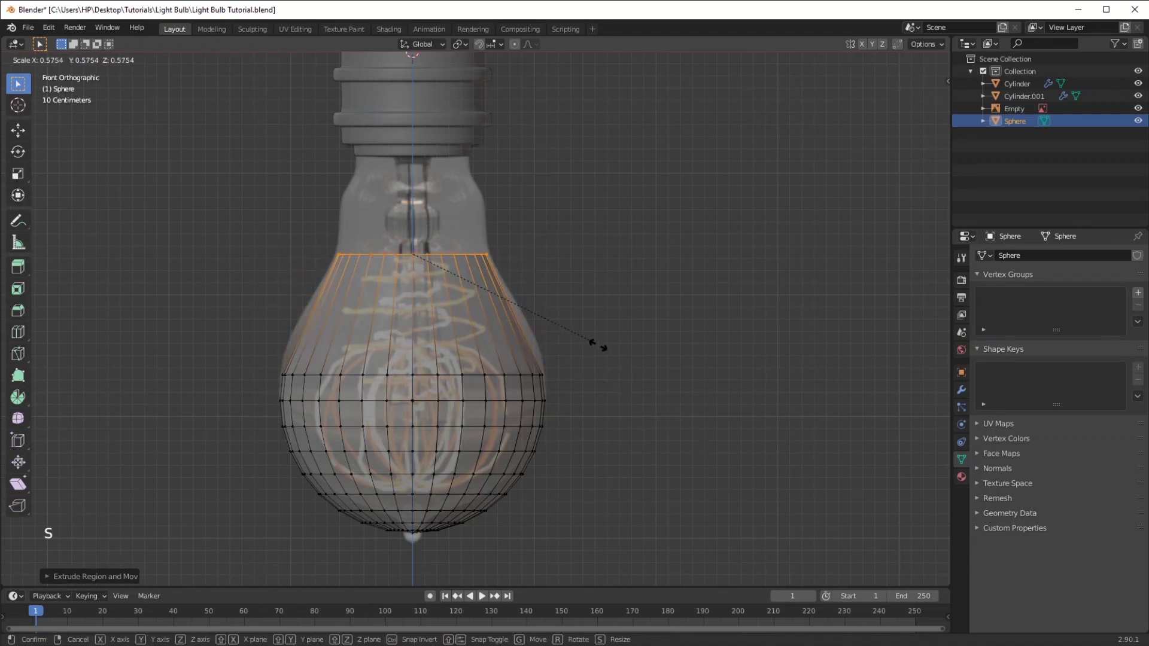
key("e")
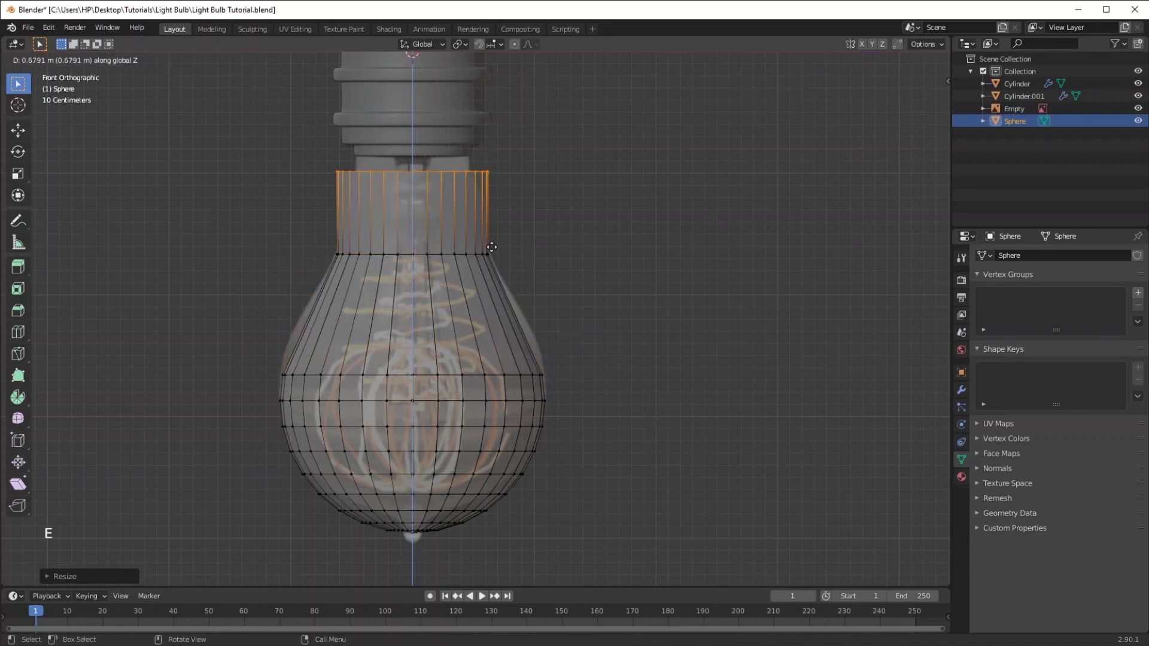
key("s")
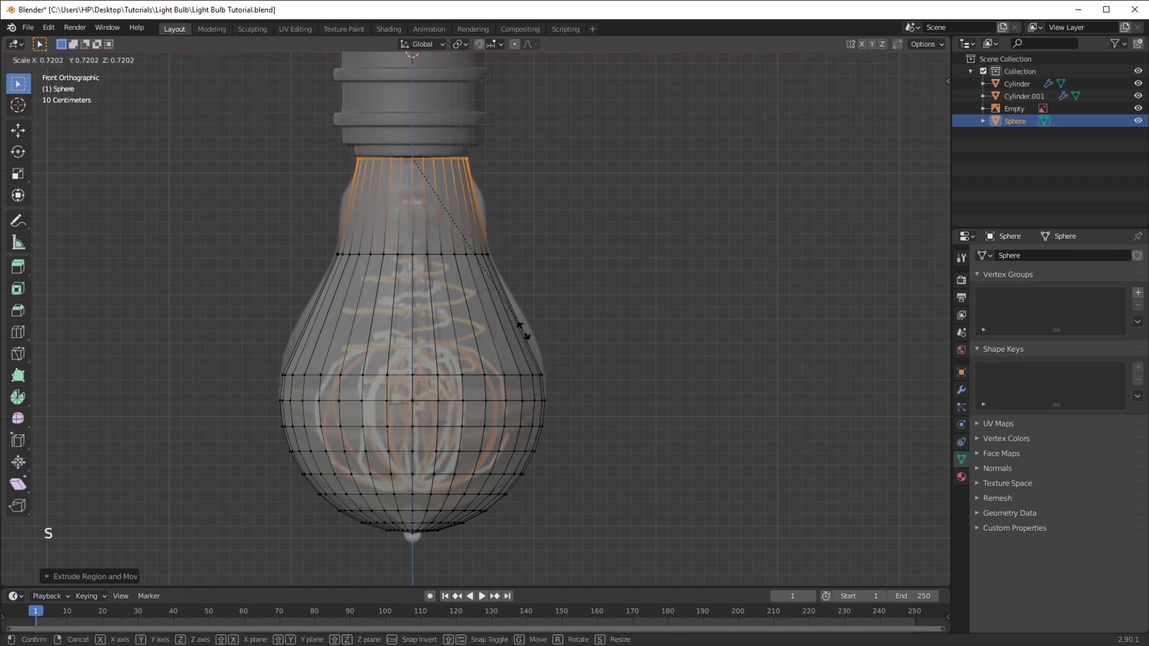
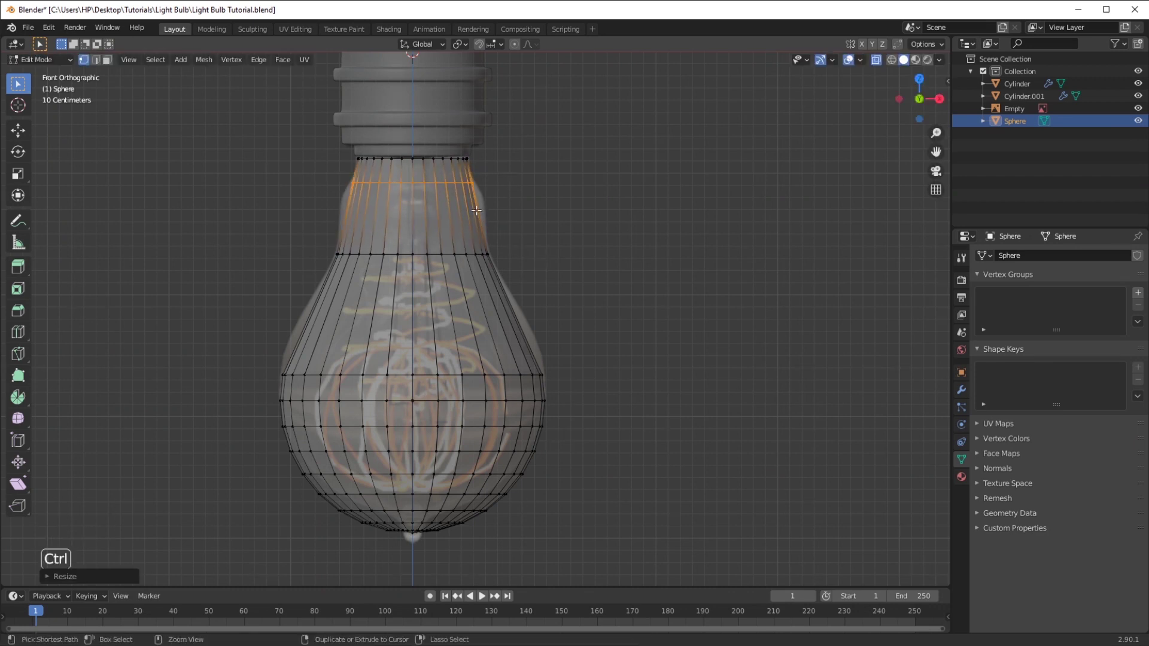
key("ctrl+r")
key("s")
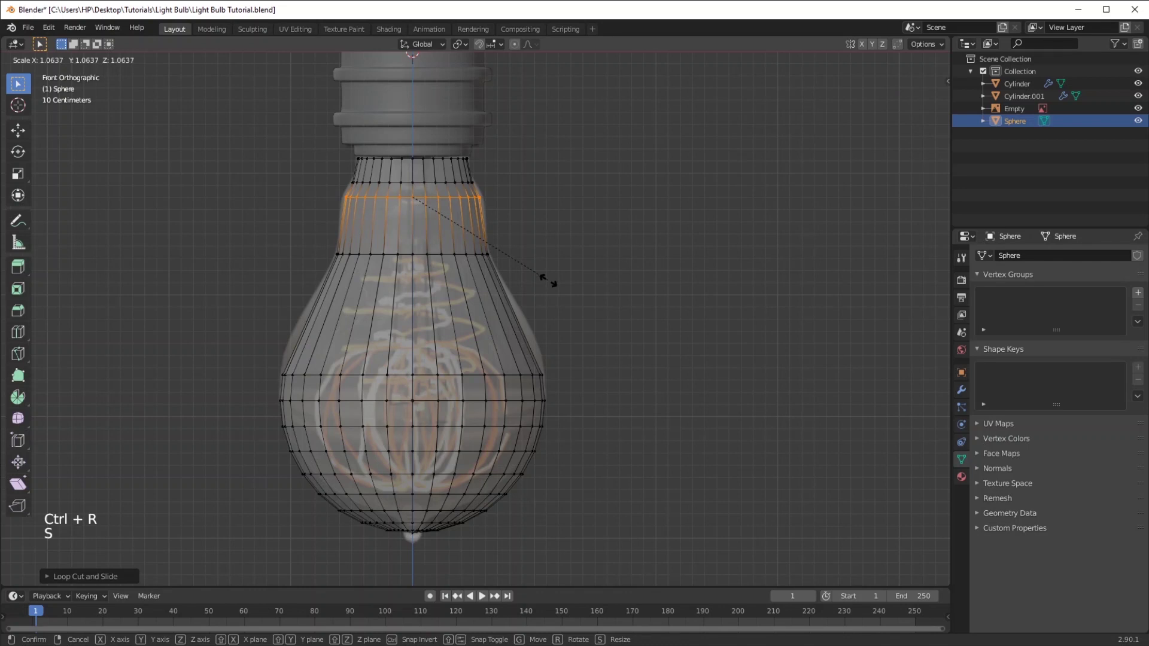
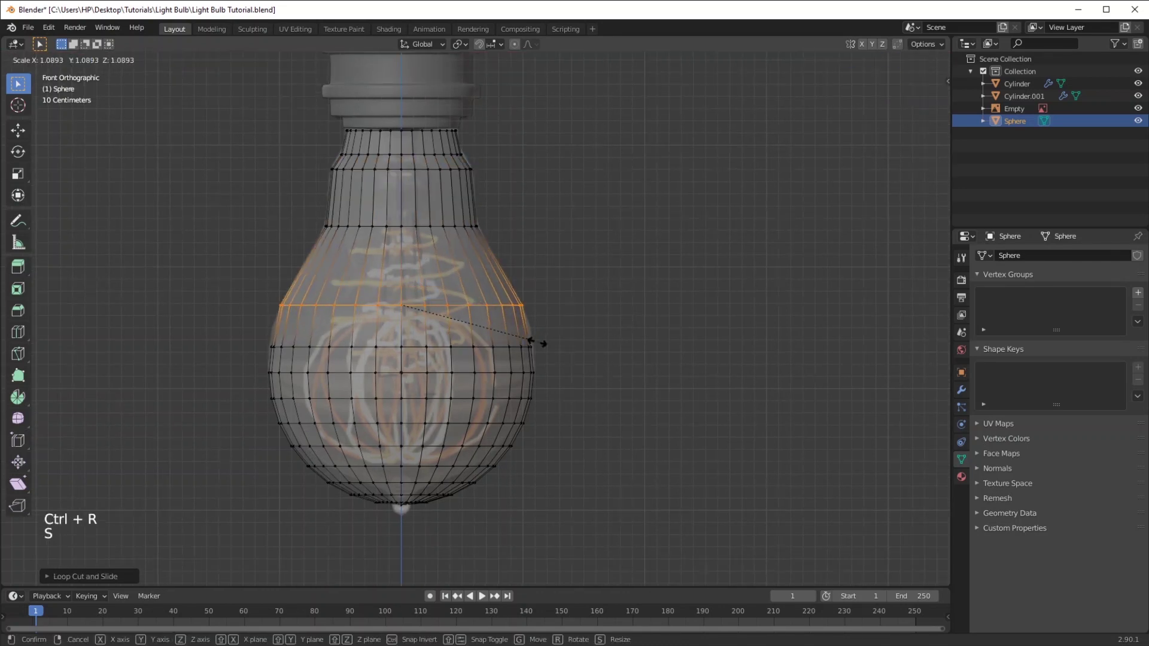
key("ctrl+r")
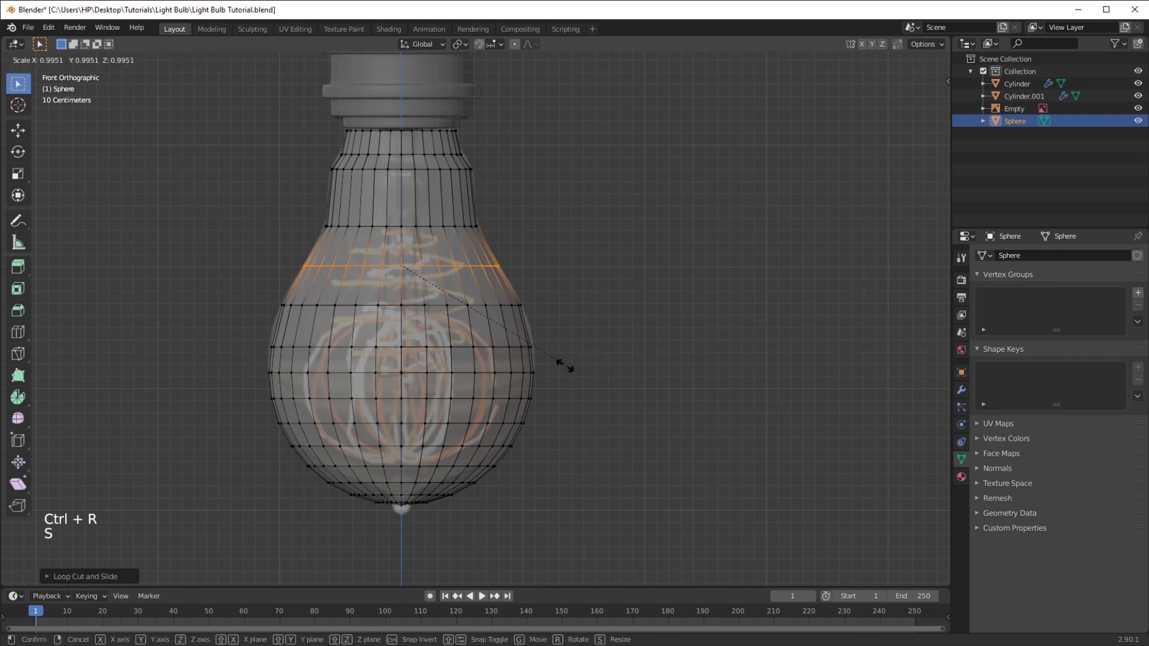
key("s")
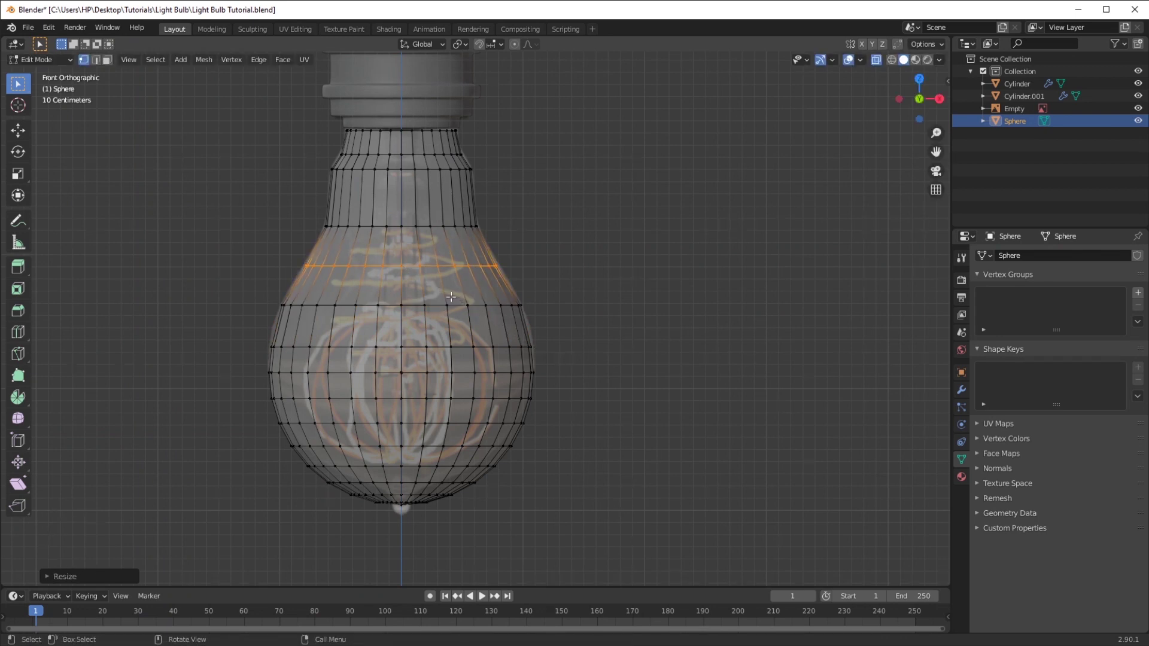
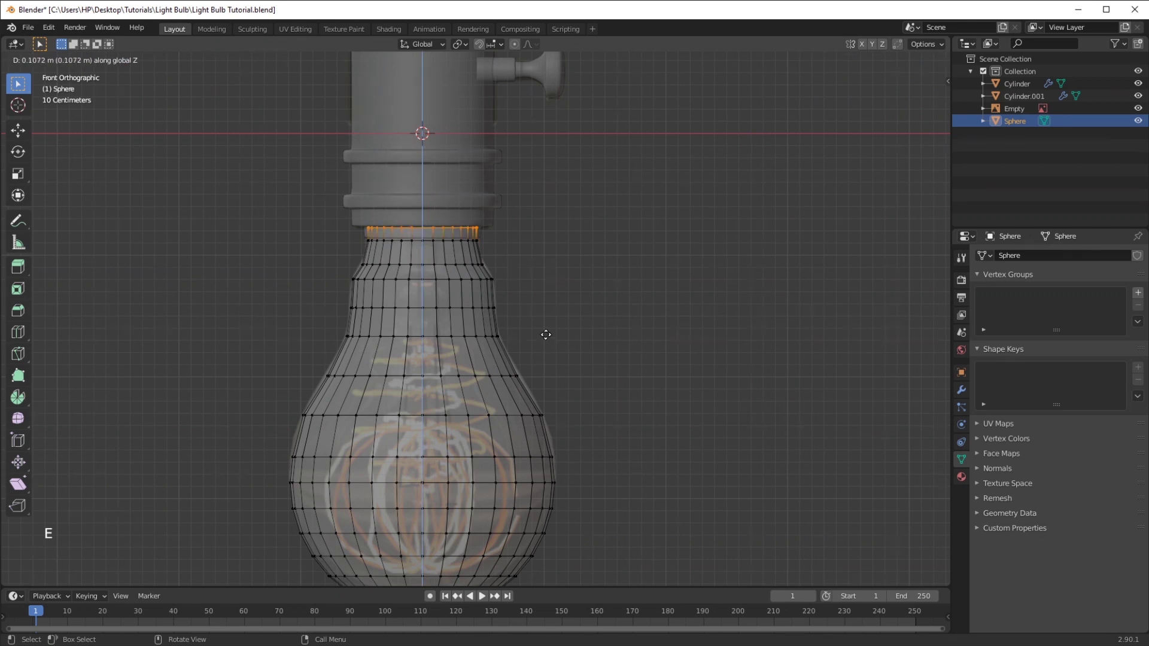
Push the neck top up under the socket and adjust the reference image's display settings
key("Tab")
left_click(826, 156)
right_click(826, 156)
middle_click(826, 156)
left_click(881, 63)
left_click(591, 252)
left_click(530, 366)
key("h")
key("ctrl+z")
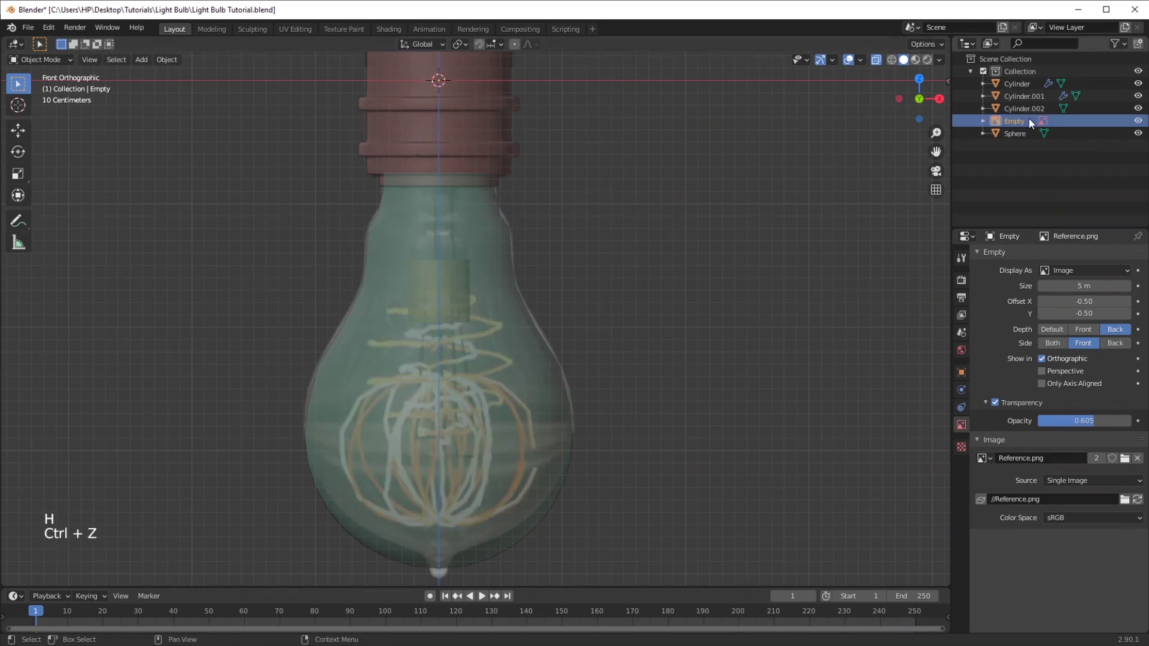
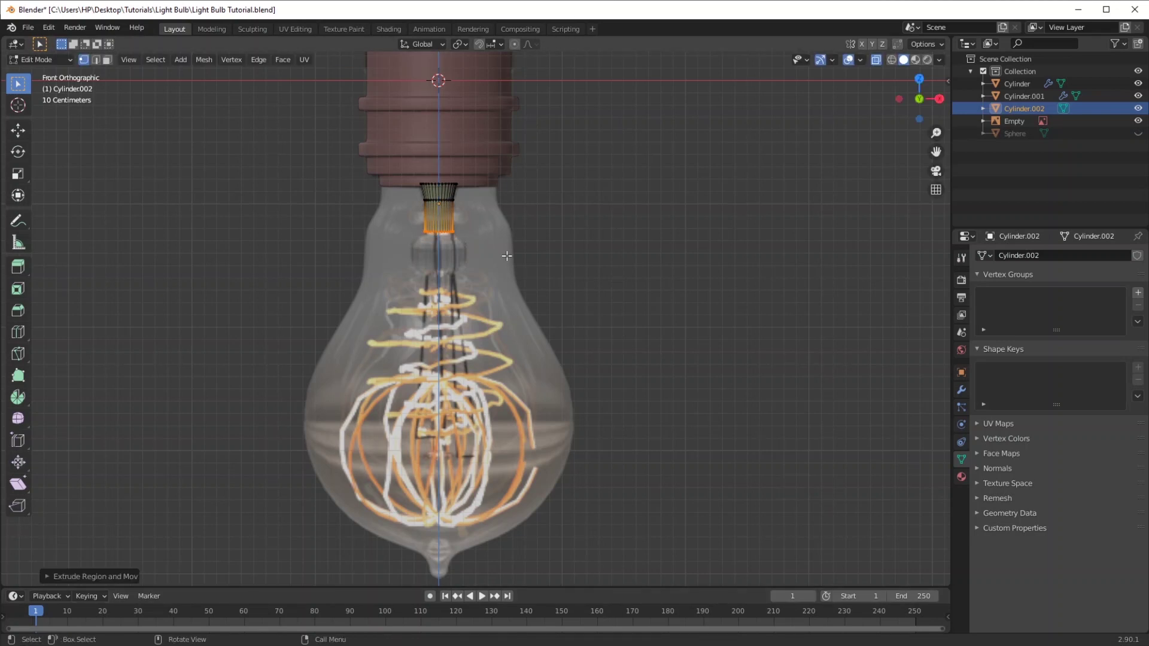
Extrude the stem's bottom ring down and shape the thin rod's lower end
key("e")
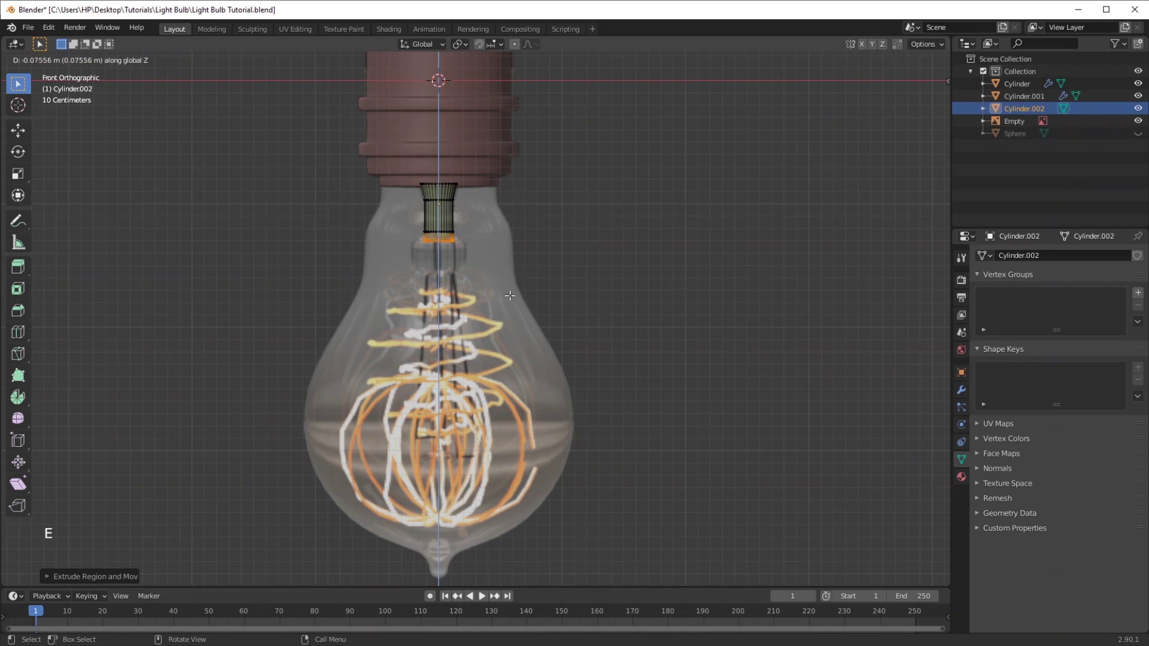
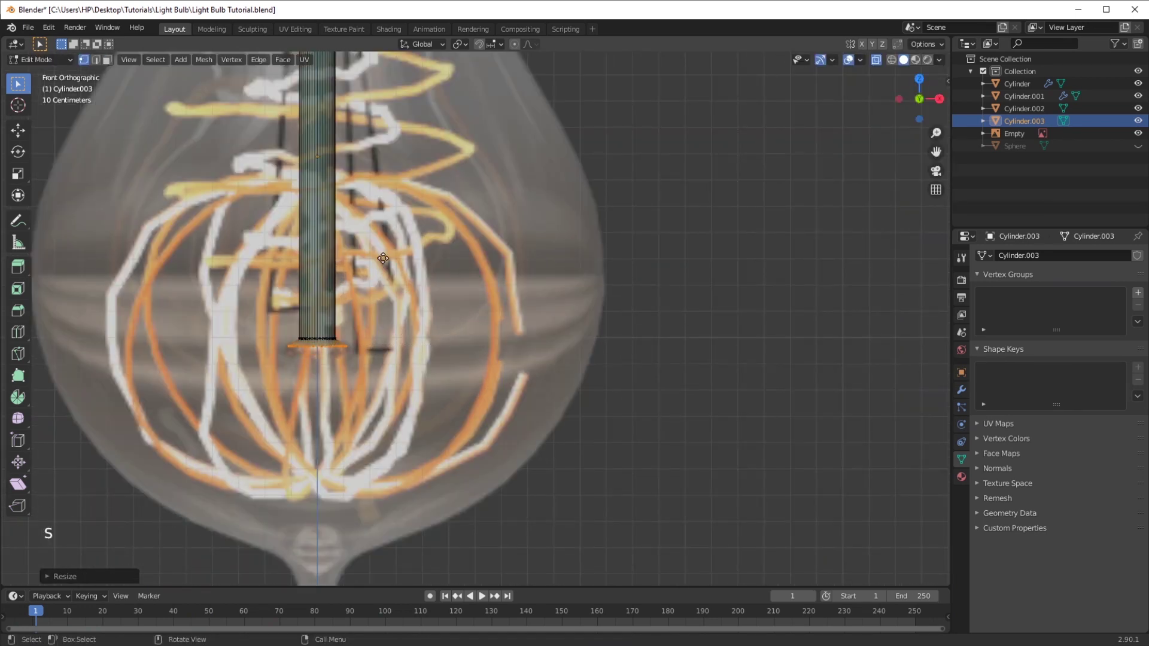
key("e")
key("s")
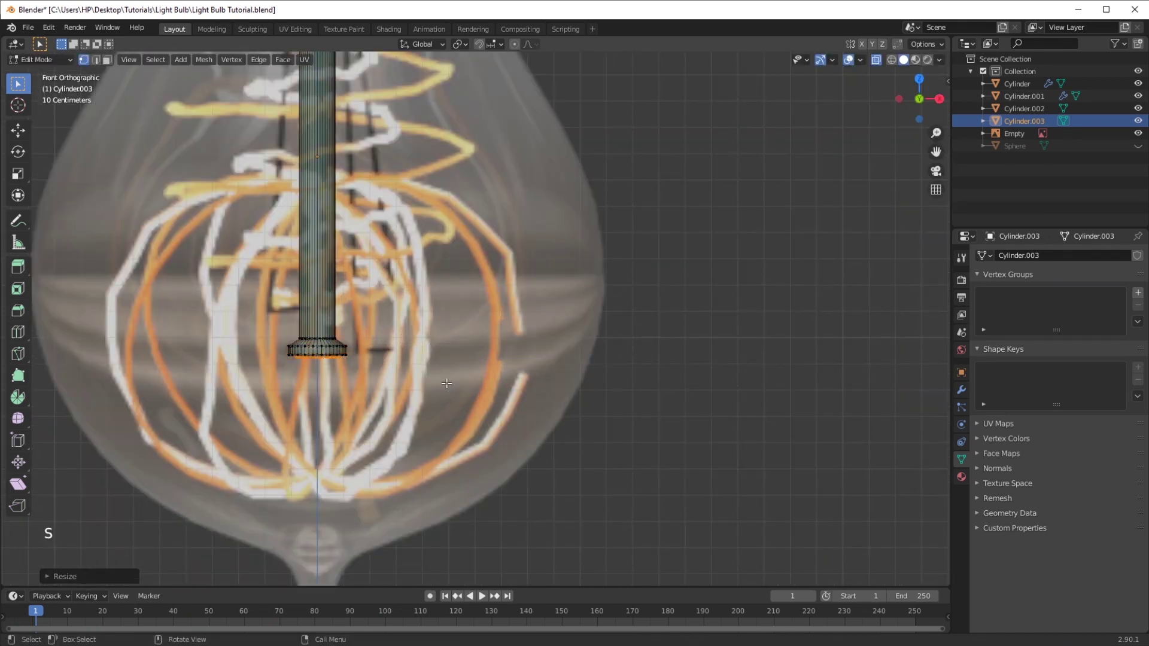
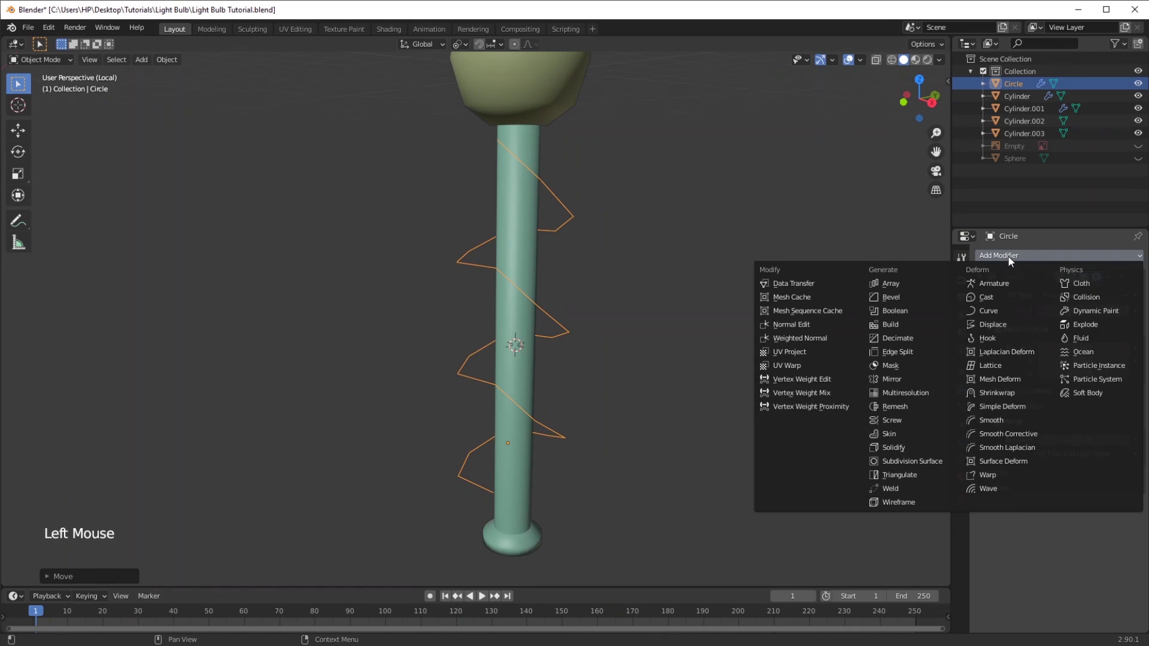
Shrink the zigzag wire's Skin radius with Ctrl+A into a slender filament and leave Edit Mode
key("Tab")
key("ctrl+a")
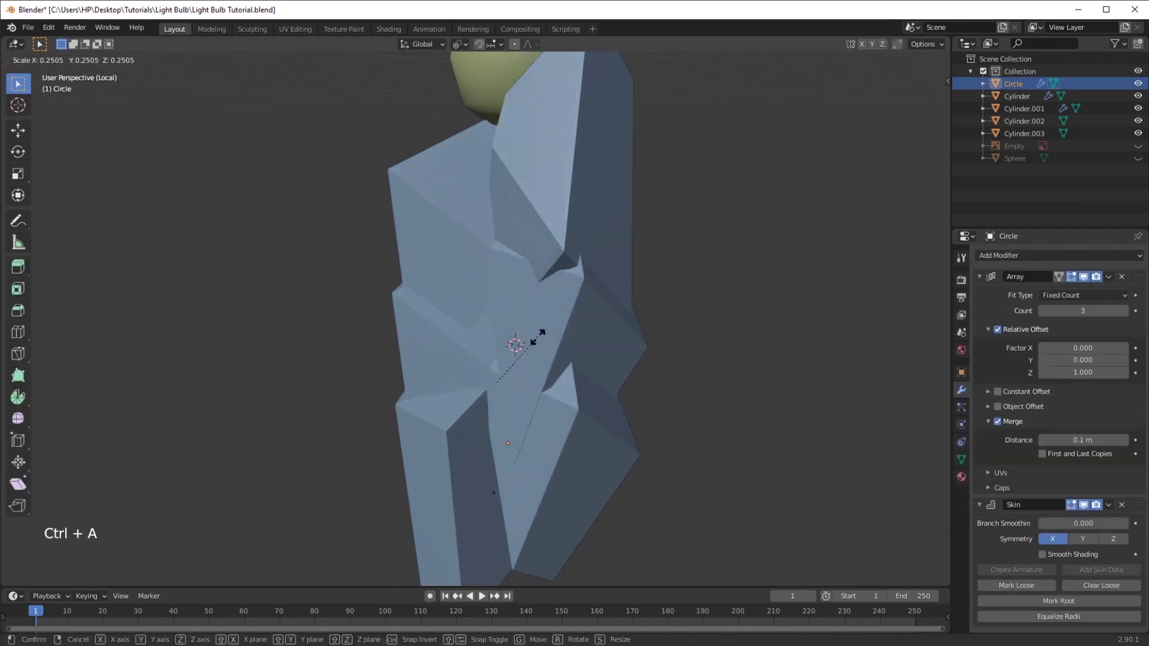
key("a")
key("ctrl+a")
key("ctrl+a")
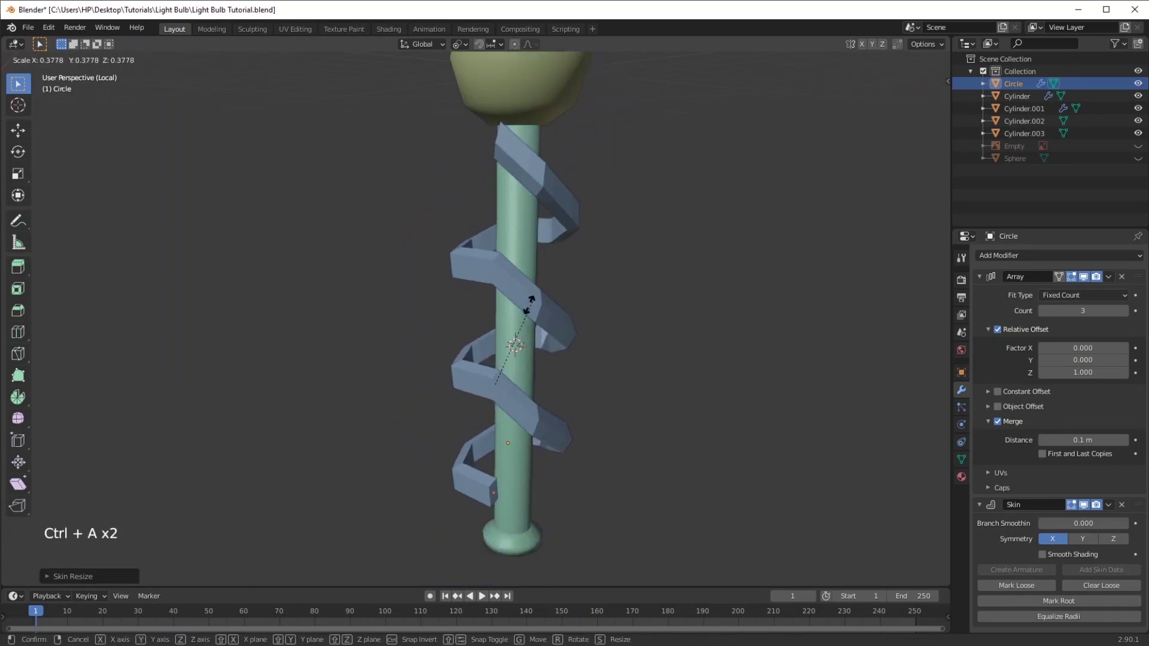
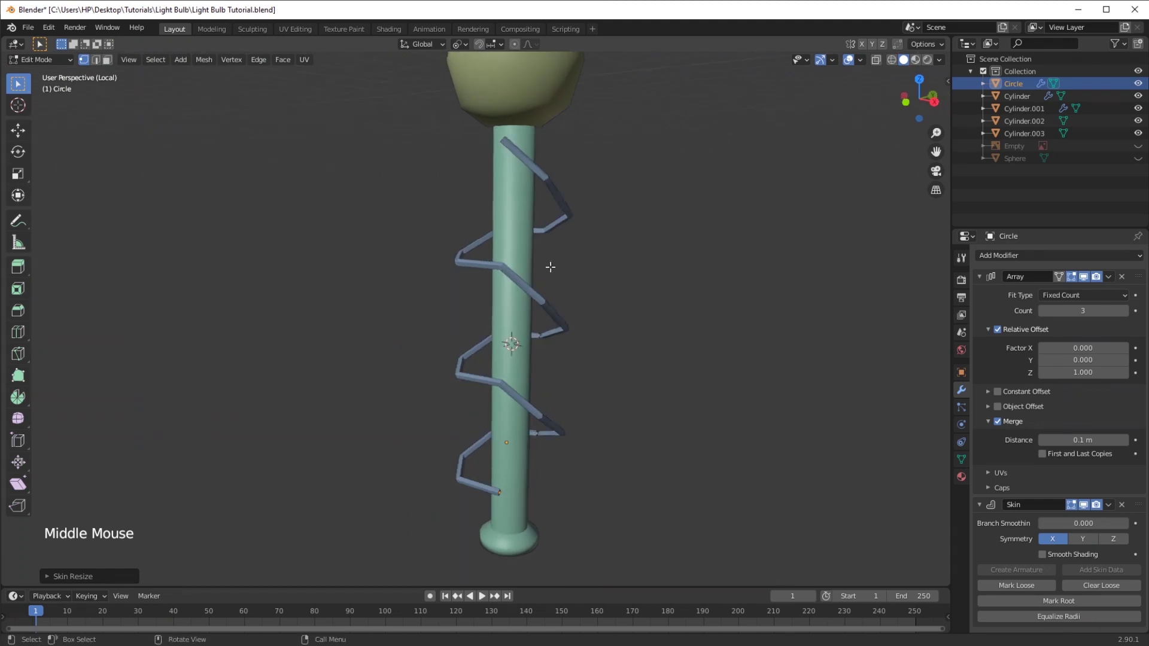
key("Tab")
left_click(1066, 254)
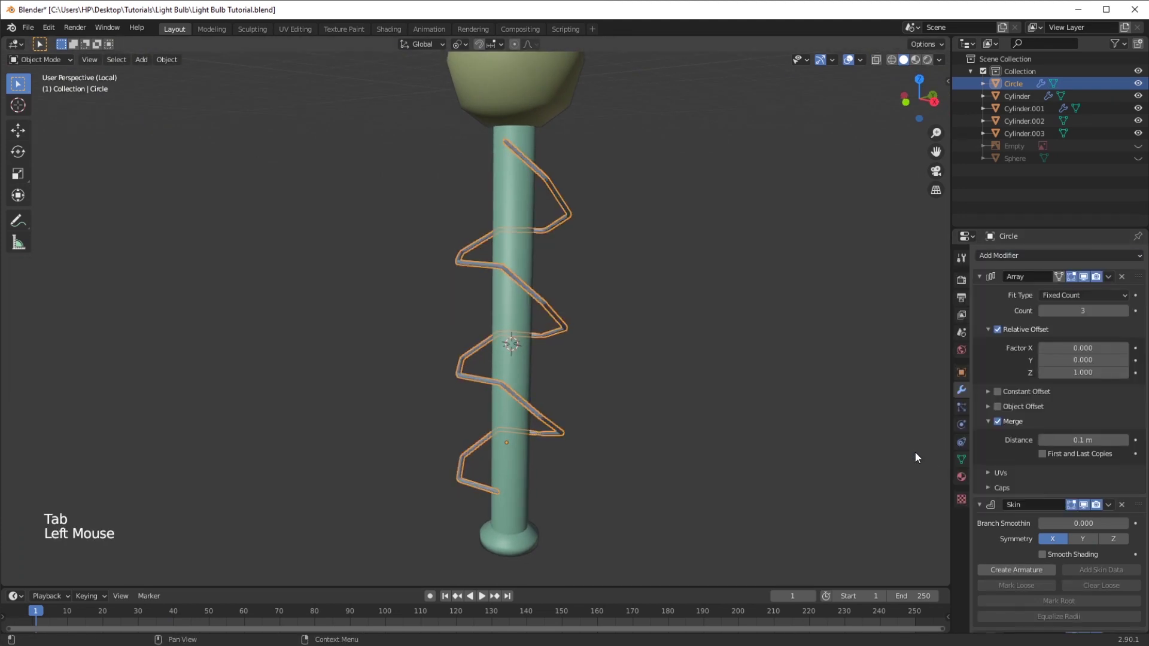
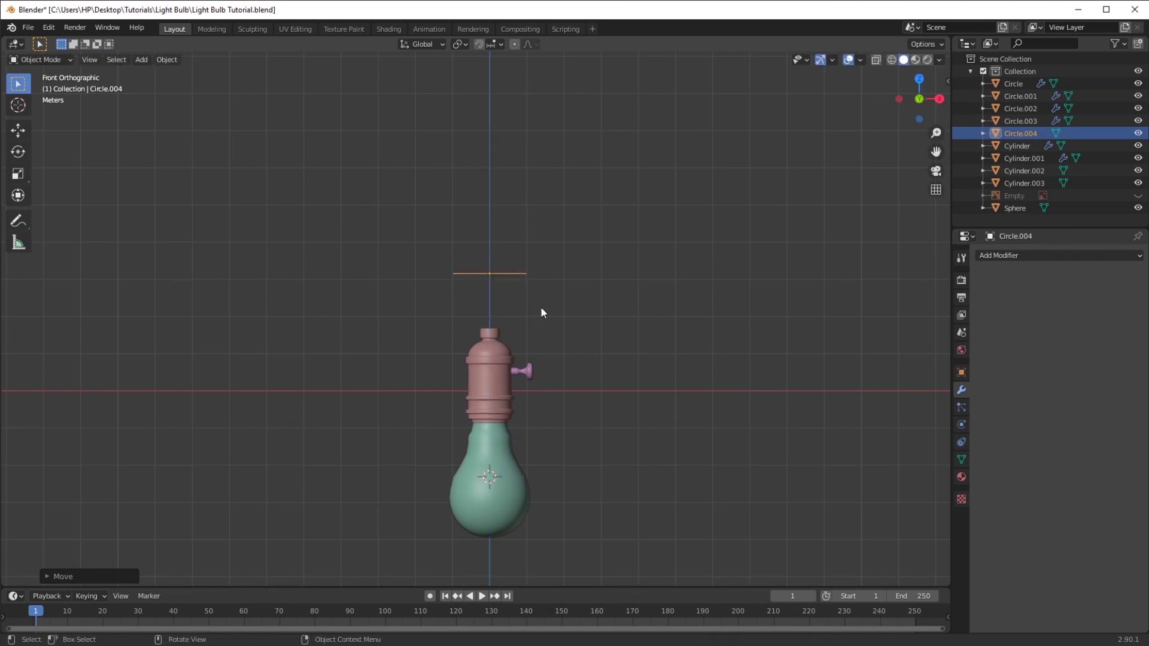
From top view, duplicate the profile circle and slide the copy sideways along X
key("Tab")
key("g")
key("KP_7")
key("shift+d")
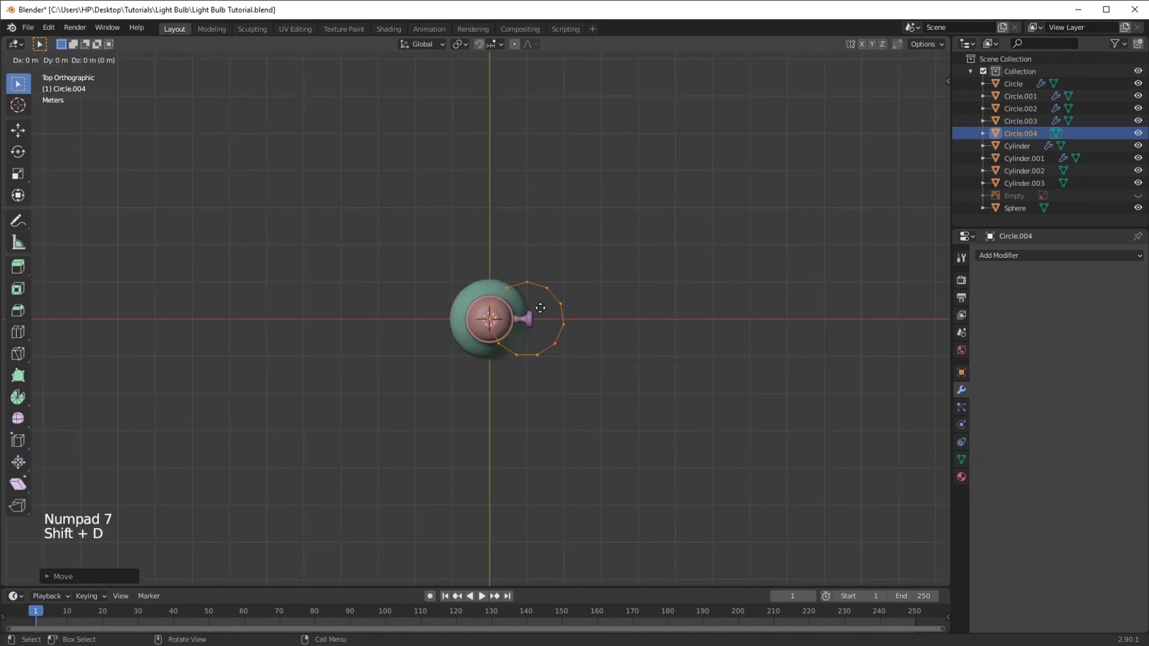
key("x")
key("g")
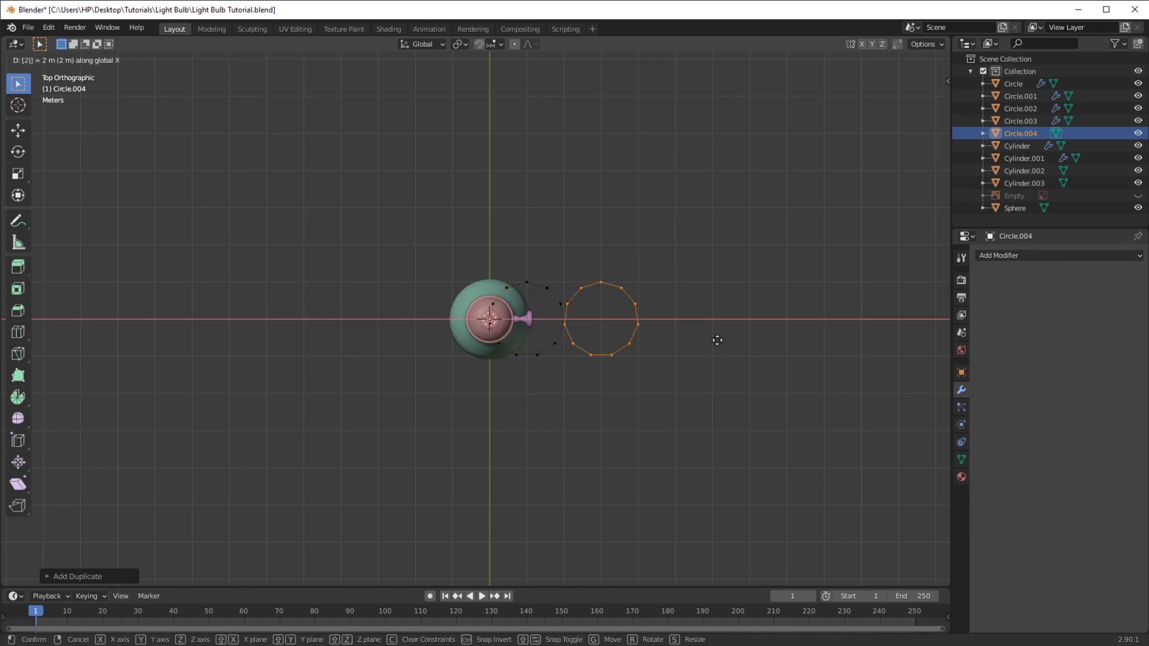
Confirm the 2 m offset and bring up Add Modifier to give Circle.004 a Screw
key("Tab")
middle_click(853, 290)
left_click(993, 263)
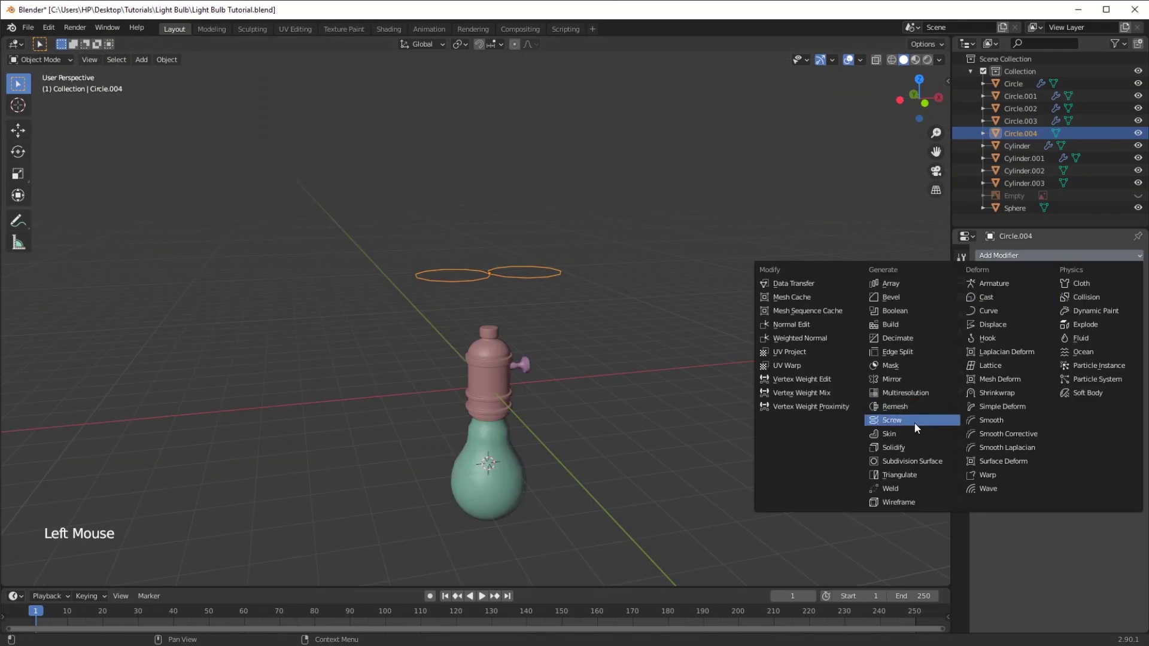
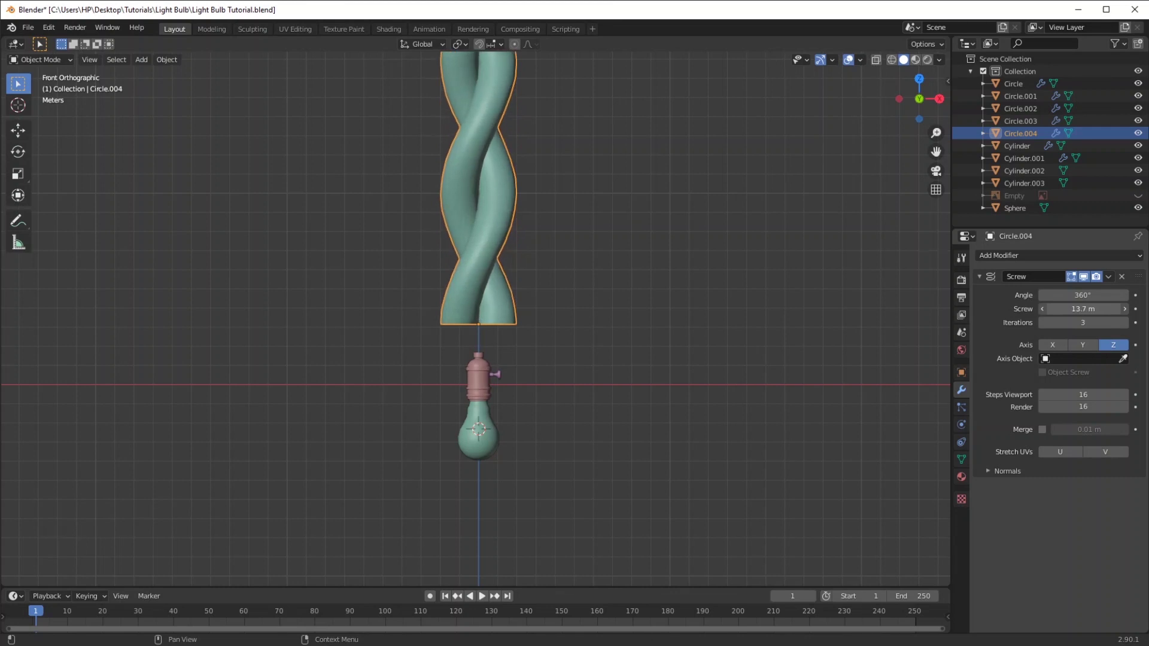
Scale the twisted cord down thin and move it down to rest on the socket top
key("g")
key("s")
middle_click(555, 418)
middle_click(543, 349)
middle_click(570, 391)
key("s")
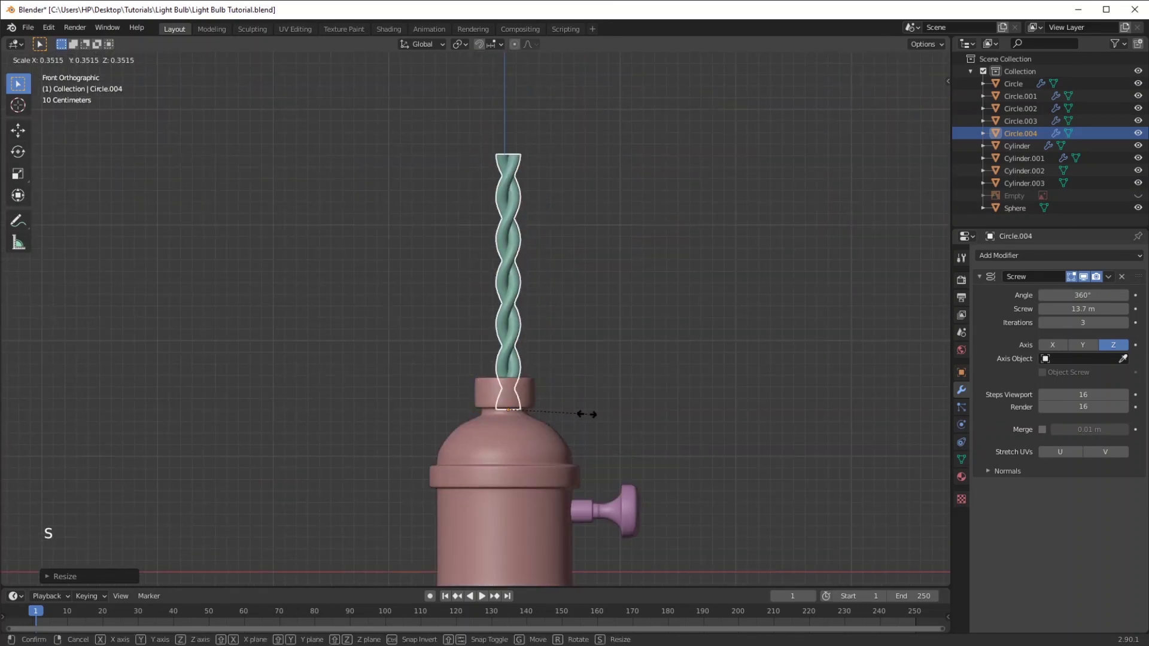
key("g")
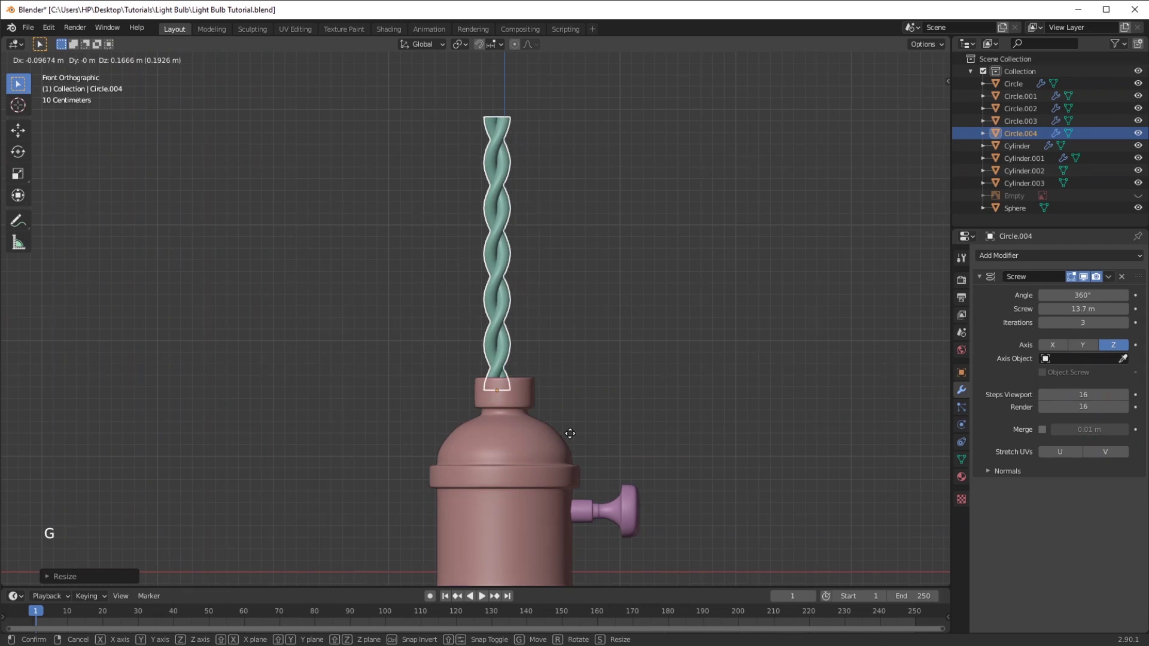
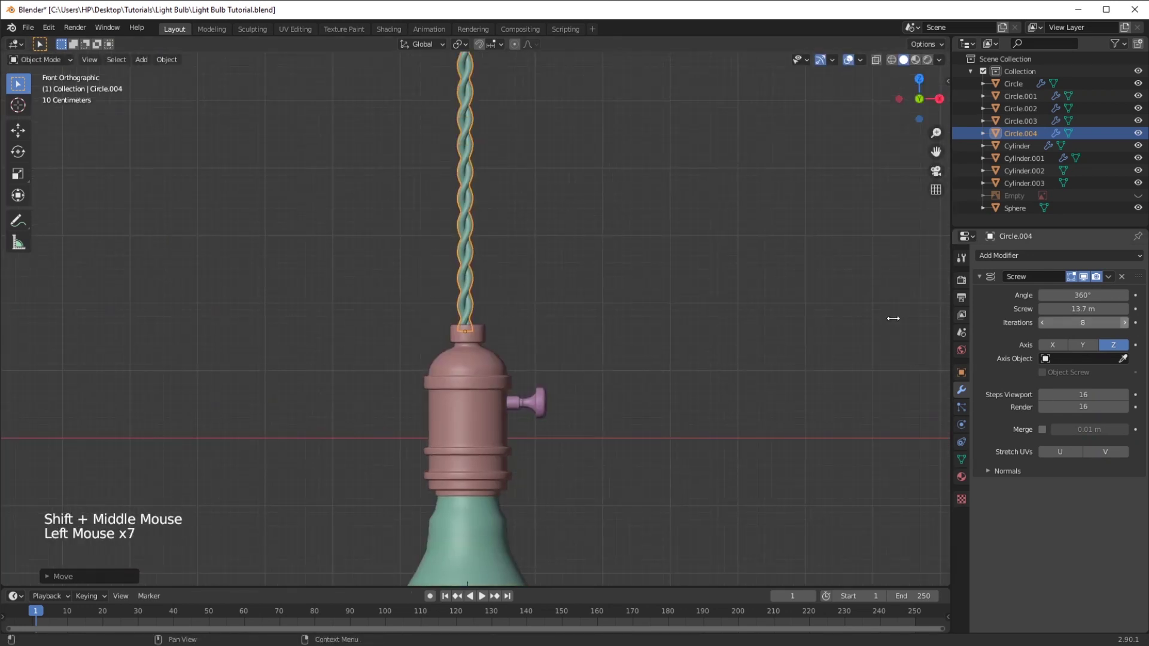
middle_click(1126, 332)
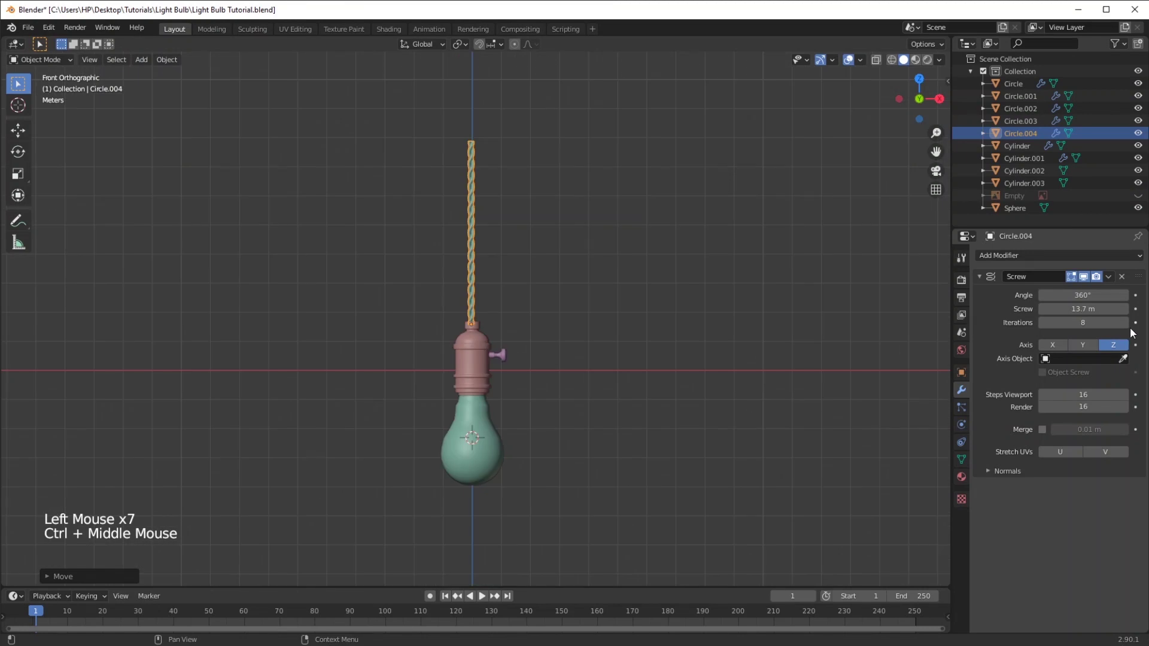
Feed Multiply into Base Color with Roughness 0.145, Metallic 1.0 and Multiply Fac 0.575
left_click(740, 355)
left_click(636, 376)
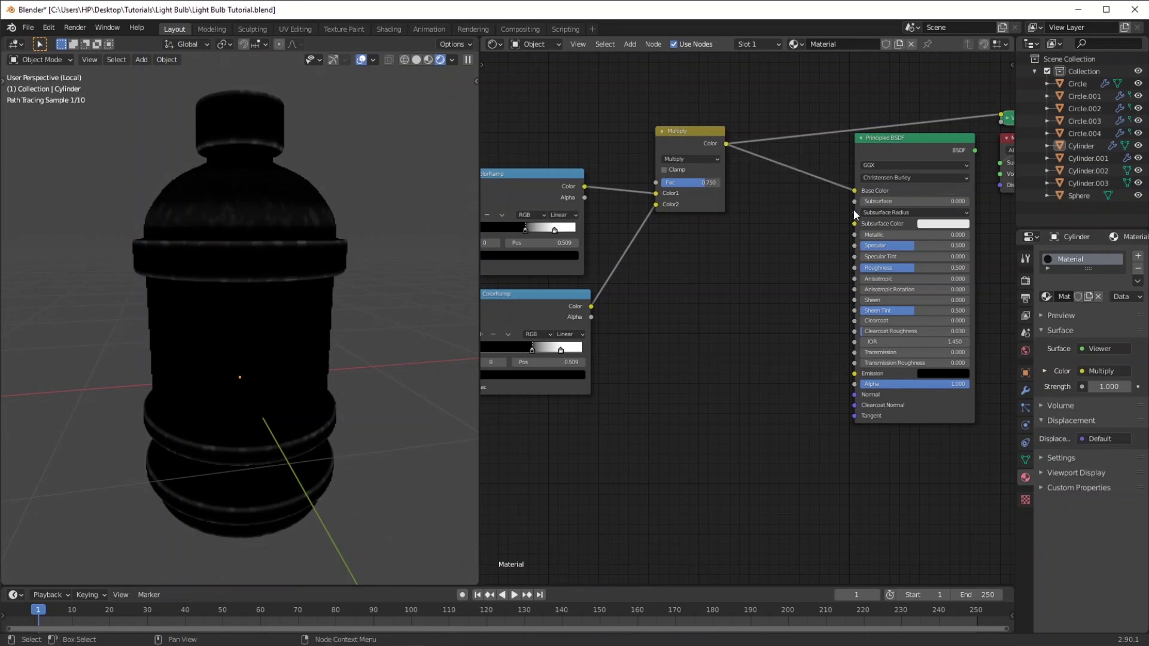
left_click(773, 291)
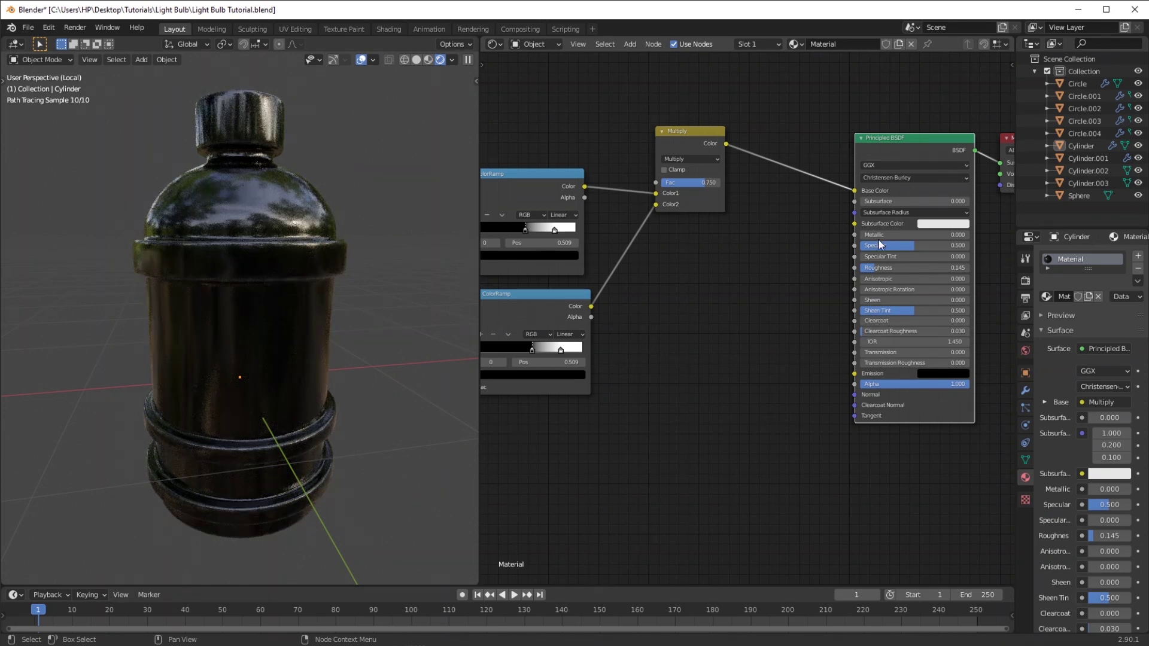
left_click(883, 237)
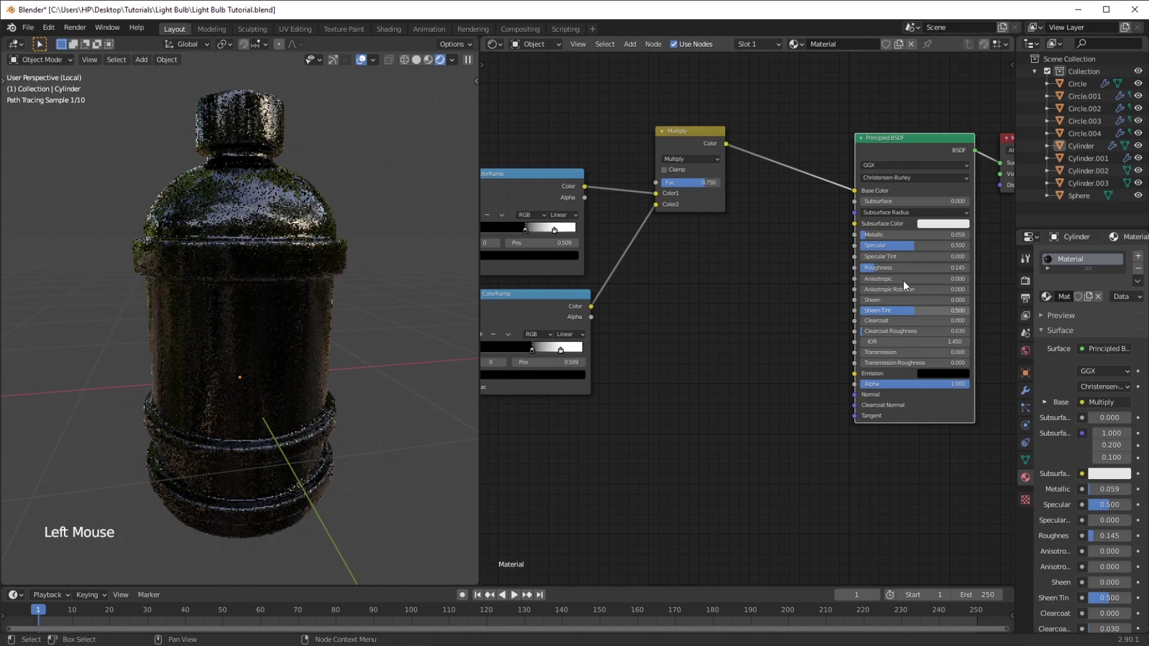
left_click(885, 236)
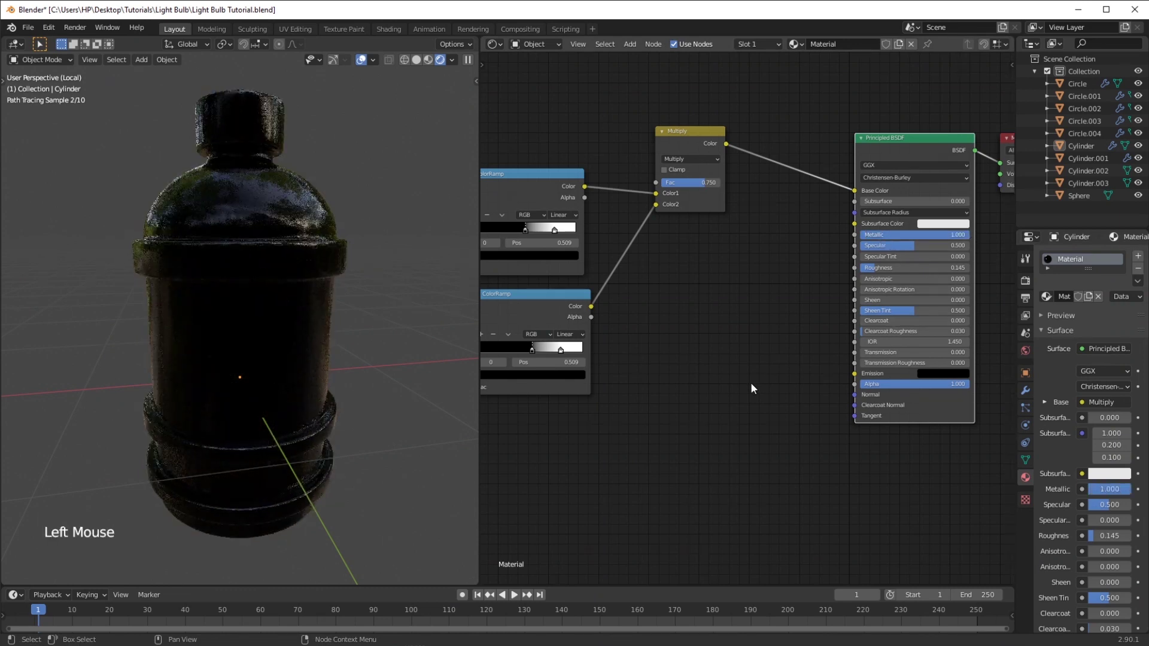
left_click(547, 473)
Add a Musgrave Texture node to the socket material with Scale 7
key("shift+a")
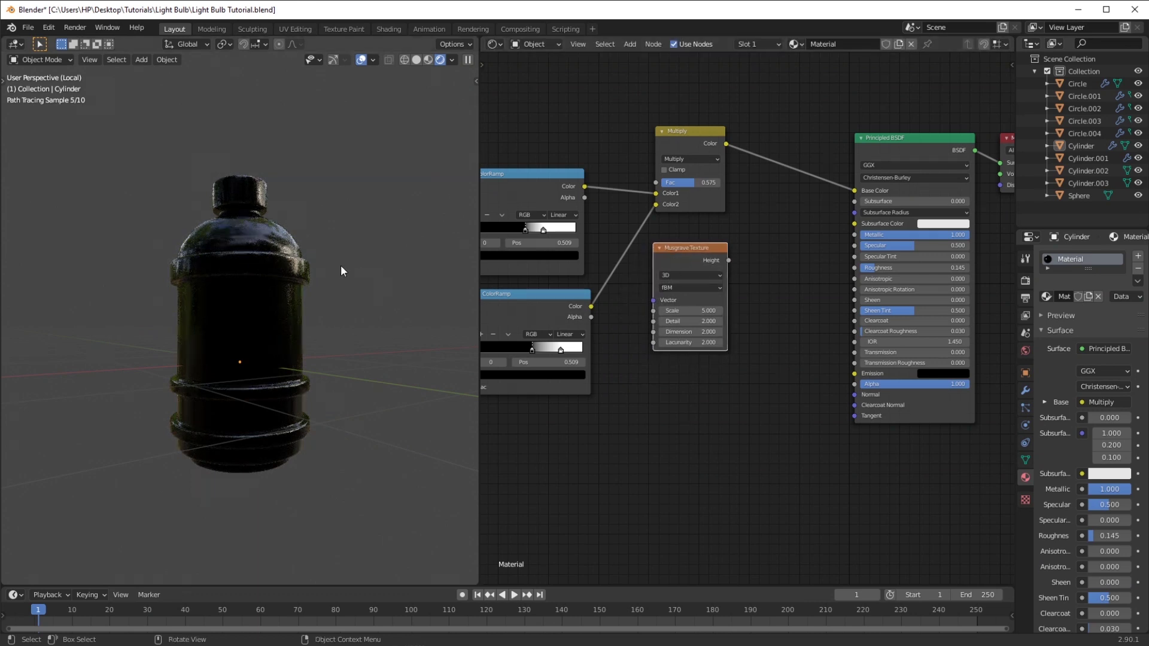
middle_click(327, 264)
middle_click(337, 310)
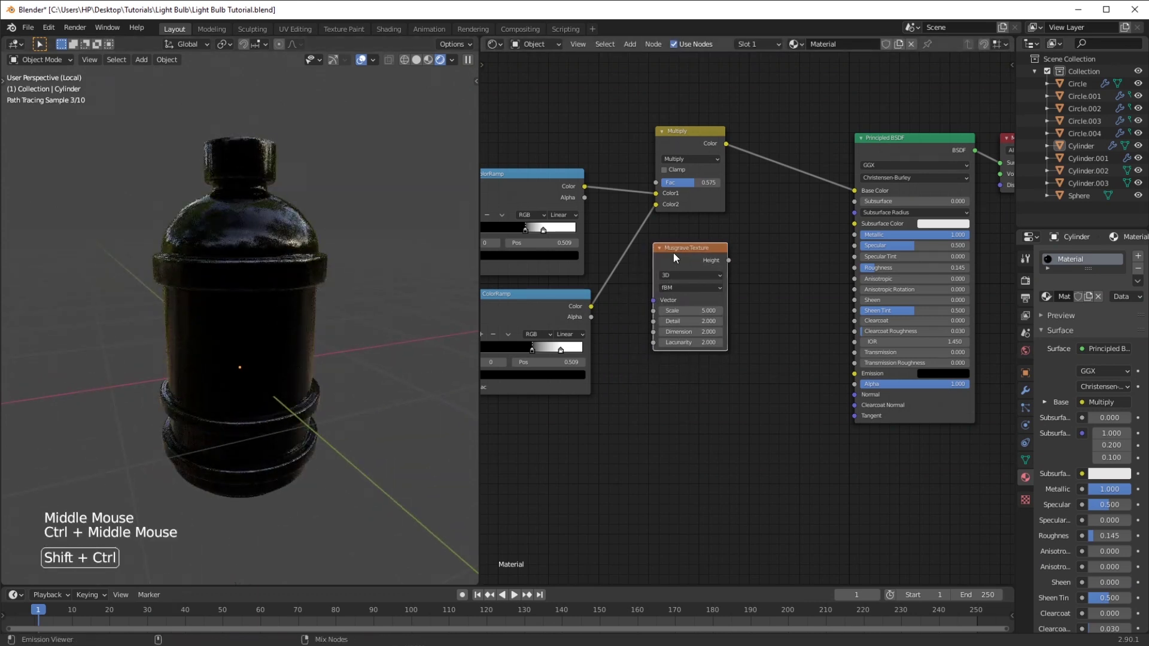
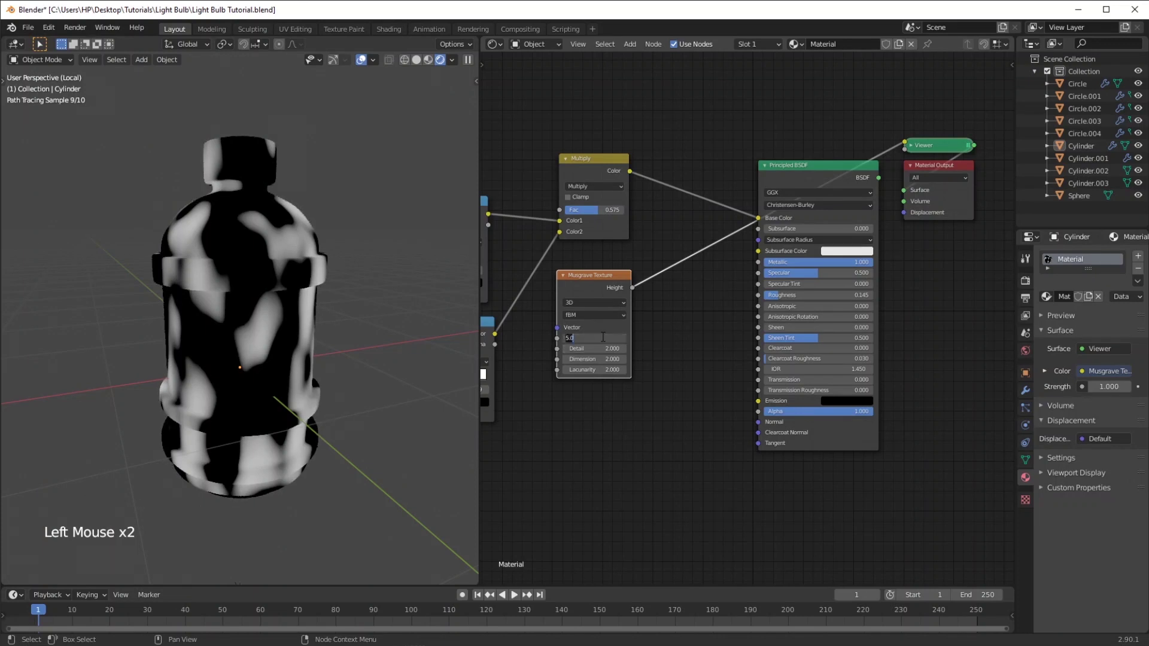
middle_click(651, 387)
left_click(892, 408)
key("g")
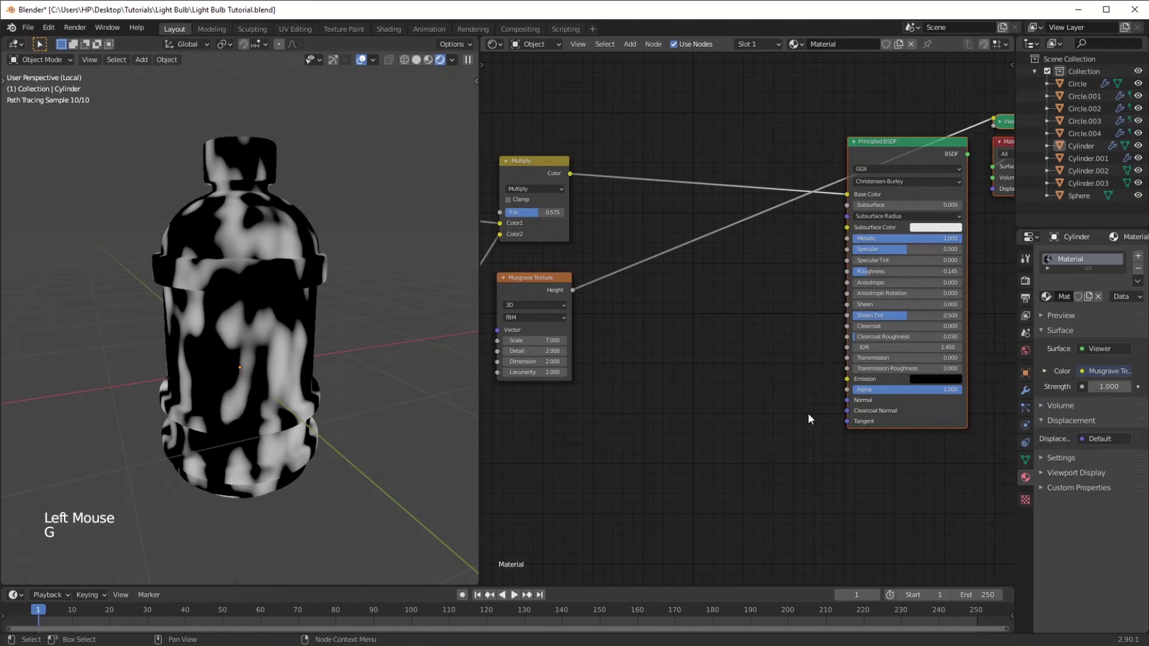
Duplicate the Multiply node, switch the copy to Mix and pick a new second color
left_click(552, 173)
key("shift+d")
left_click(666, 176)
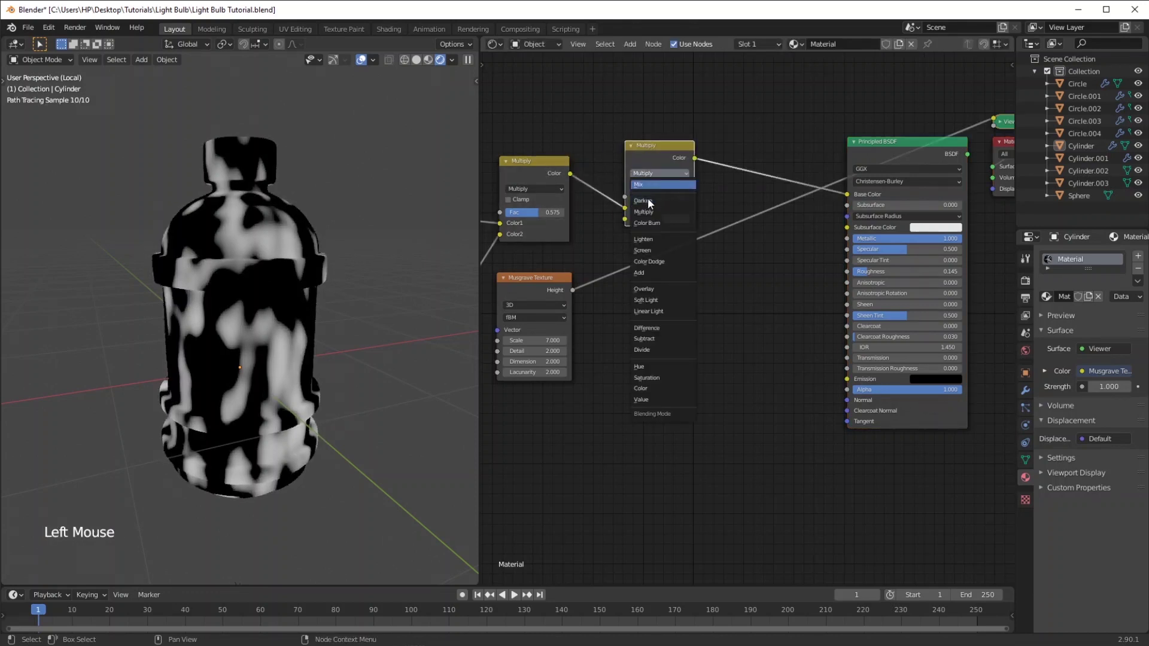
left_click(619, 253)
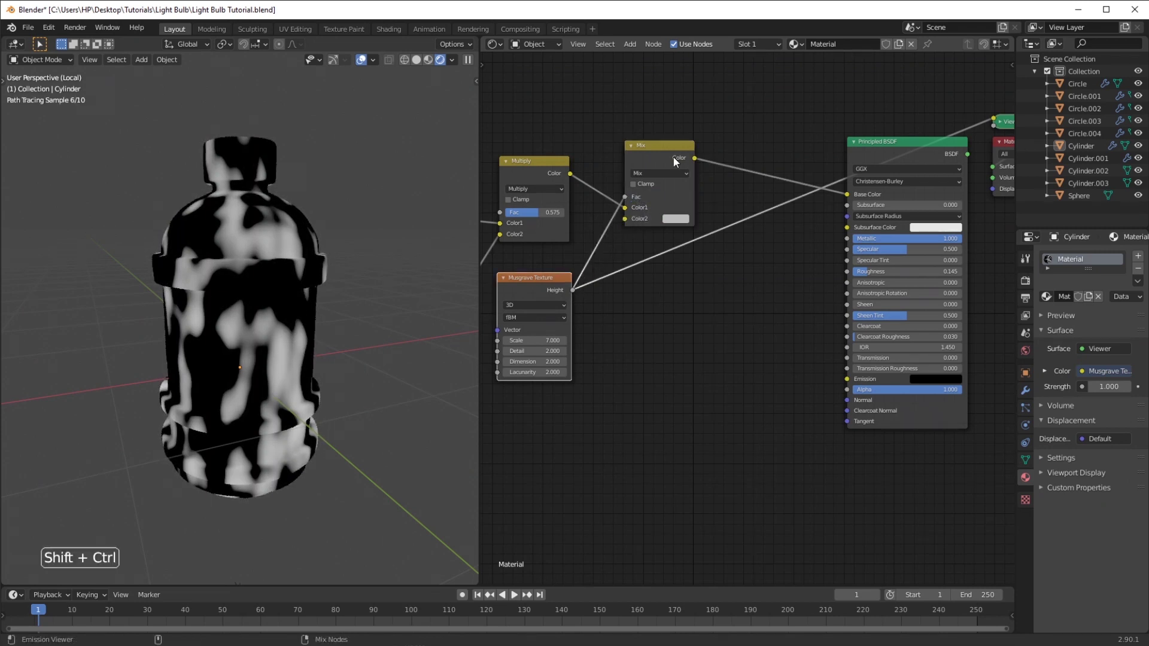
left_click(678, 157)
left_click(689, 222)
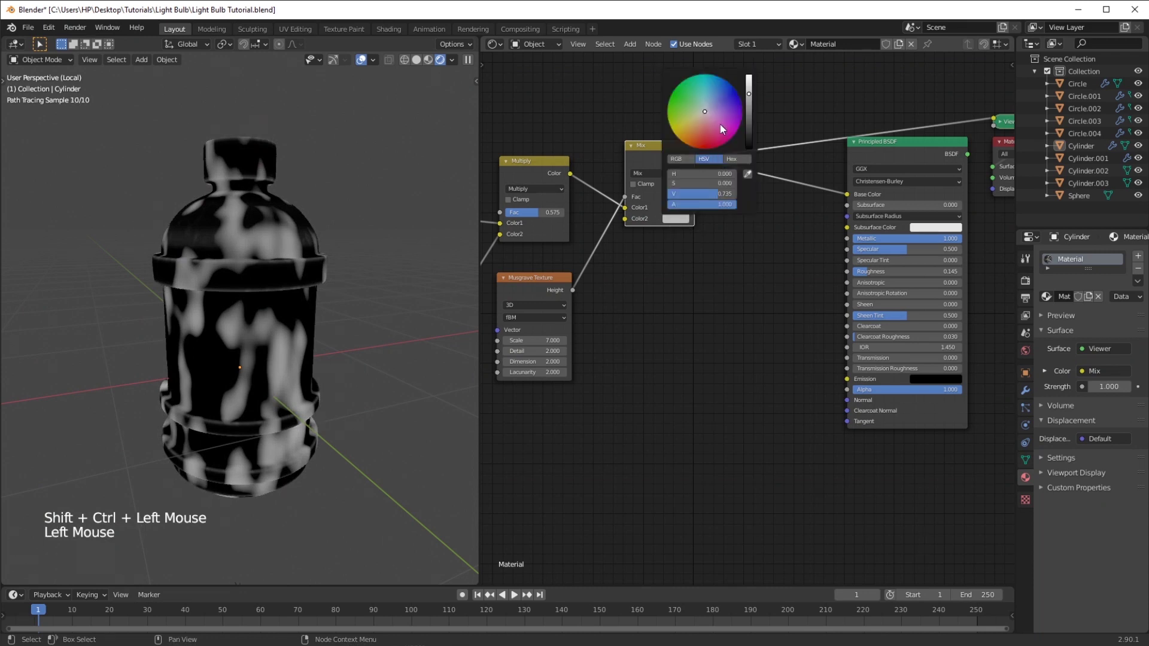
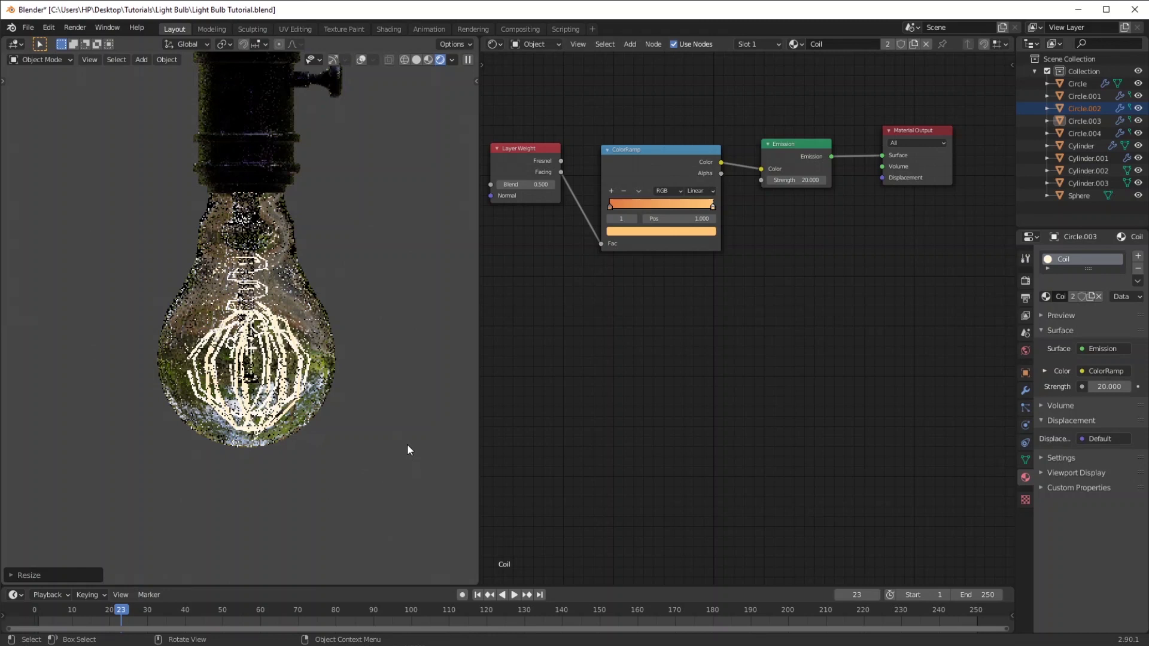
Switch the node editor to World shader nodes and zoom to frame them beside the camera view
left_click(432, 267)
middle_click(440, 200)
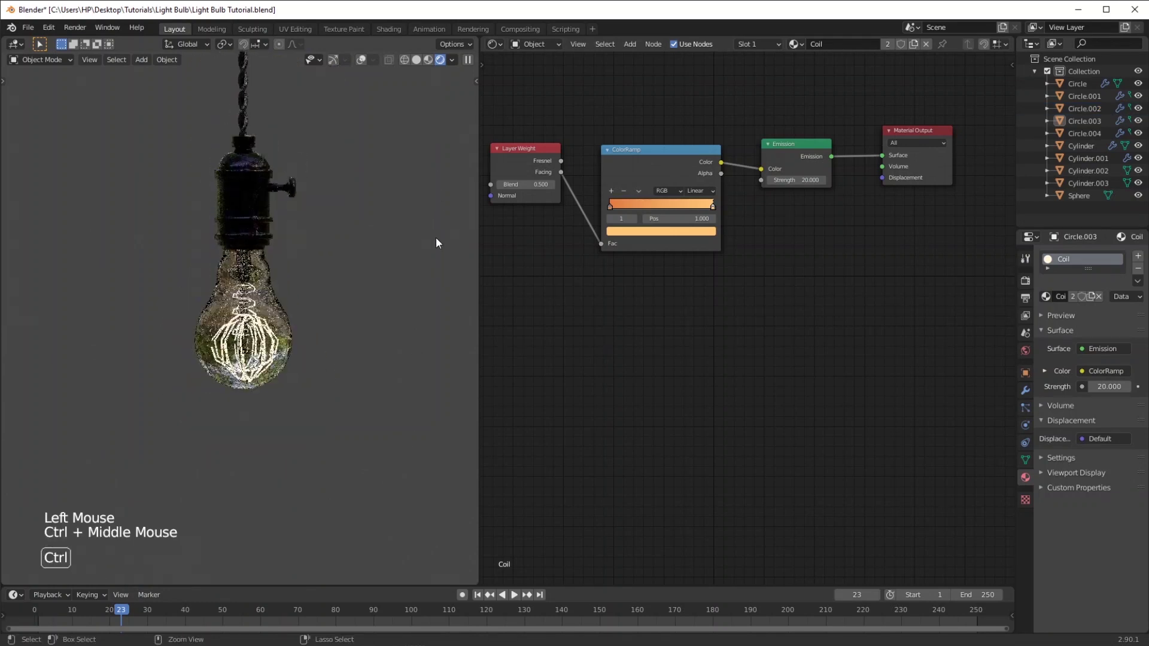
left_click(859, 533)
scroll("up", 3)
scroll("down", 3)
scroll("up", 3)
scroll("down", 3)
scroll("up", 3)
Add an Environment Texture with the forest HDRI into Background and show it in rendered shading
middle_click(719, 212)
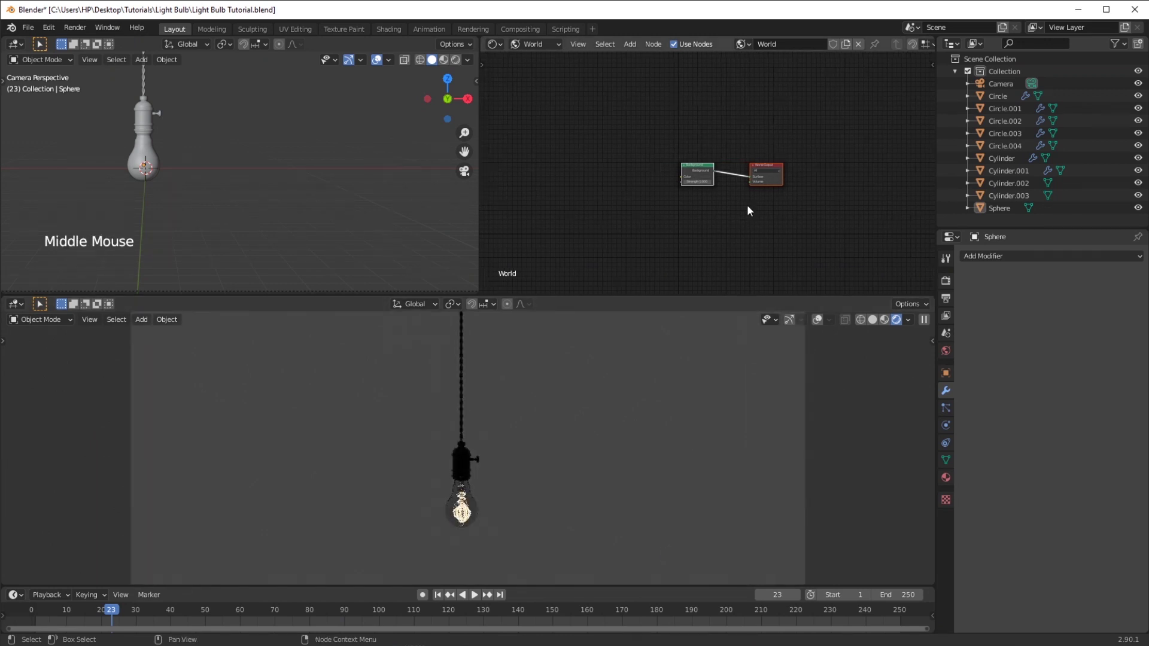
left_click(597, 181)
key("shift+a")
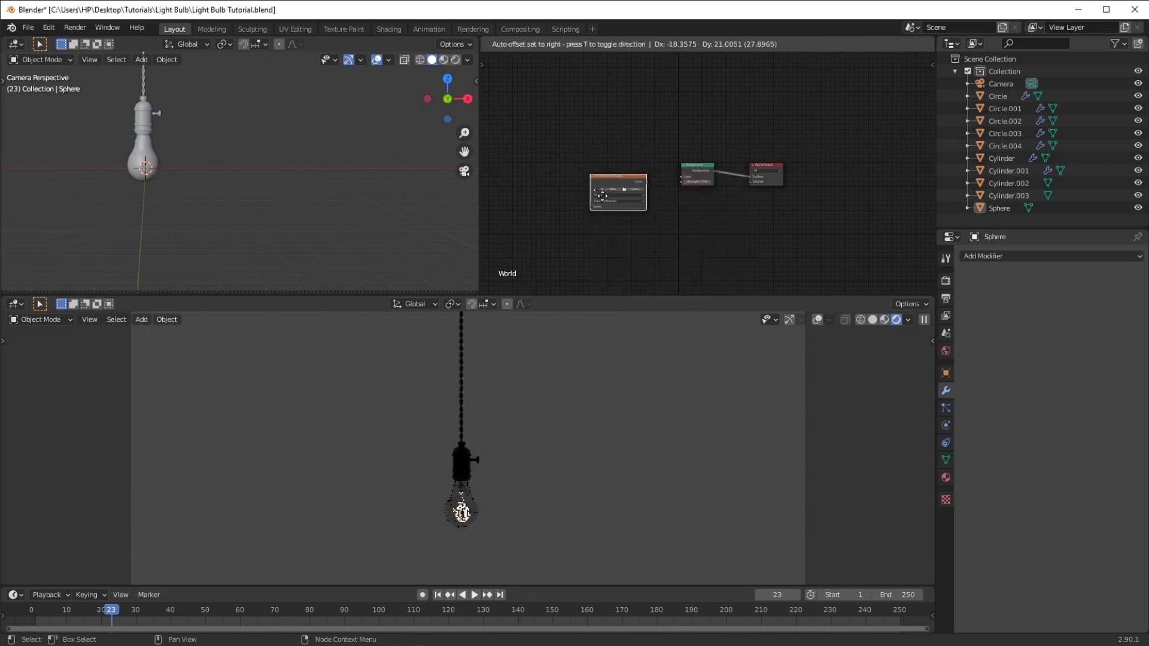
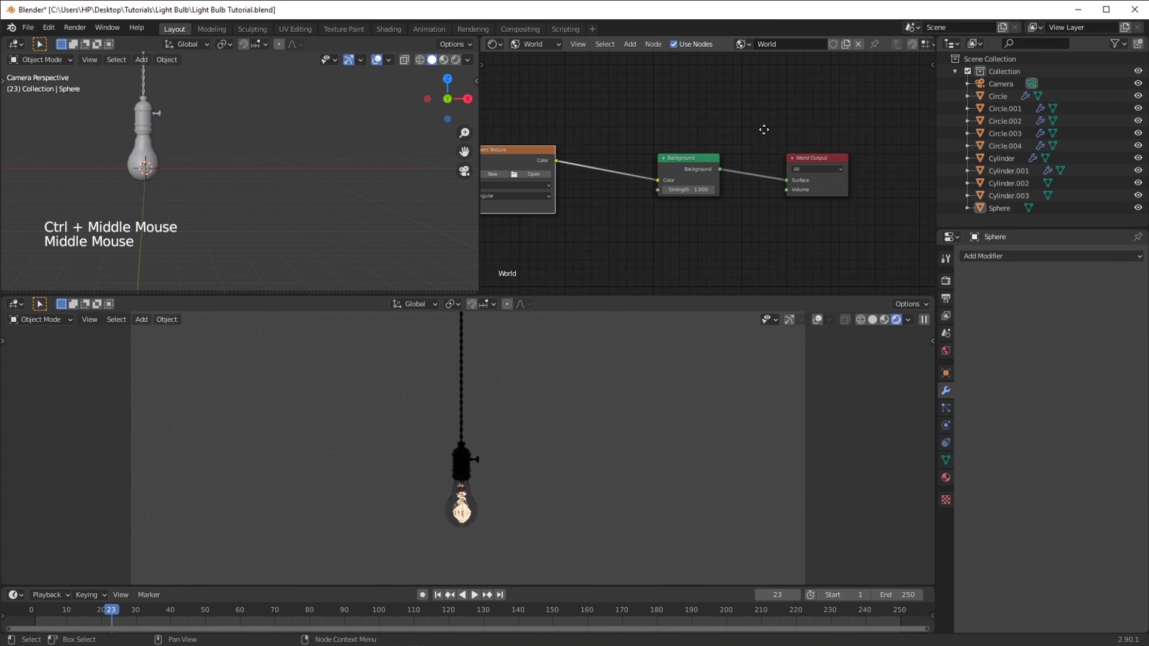
left_click(644, 148)
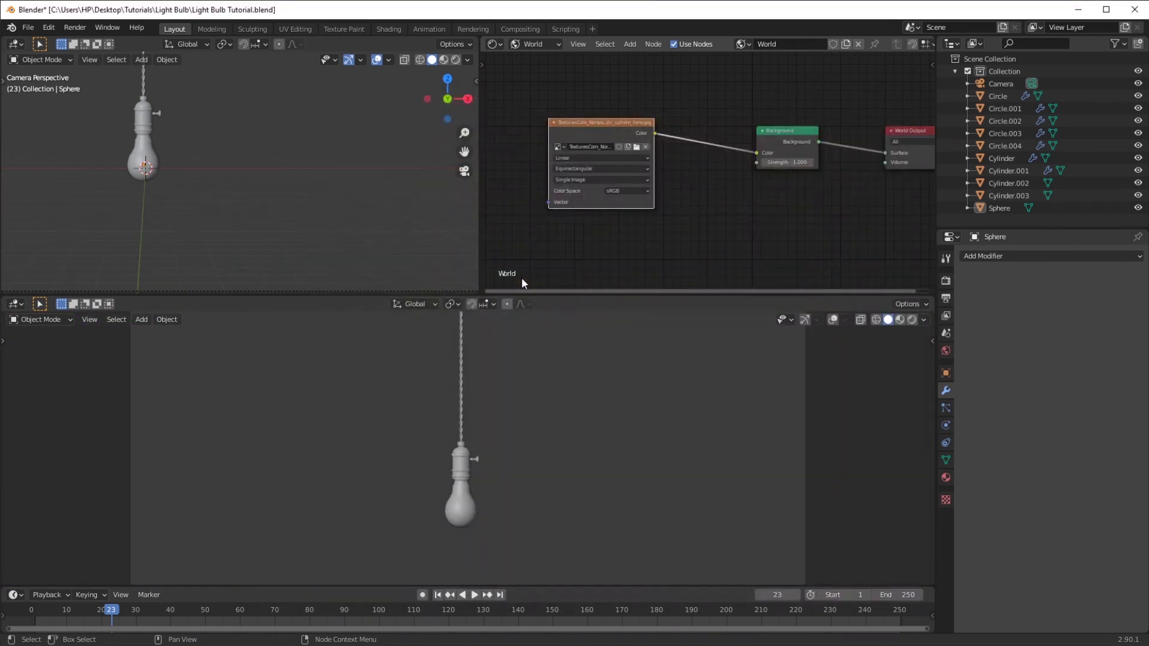
left_click(916, 318)
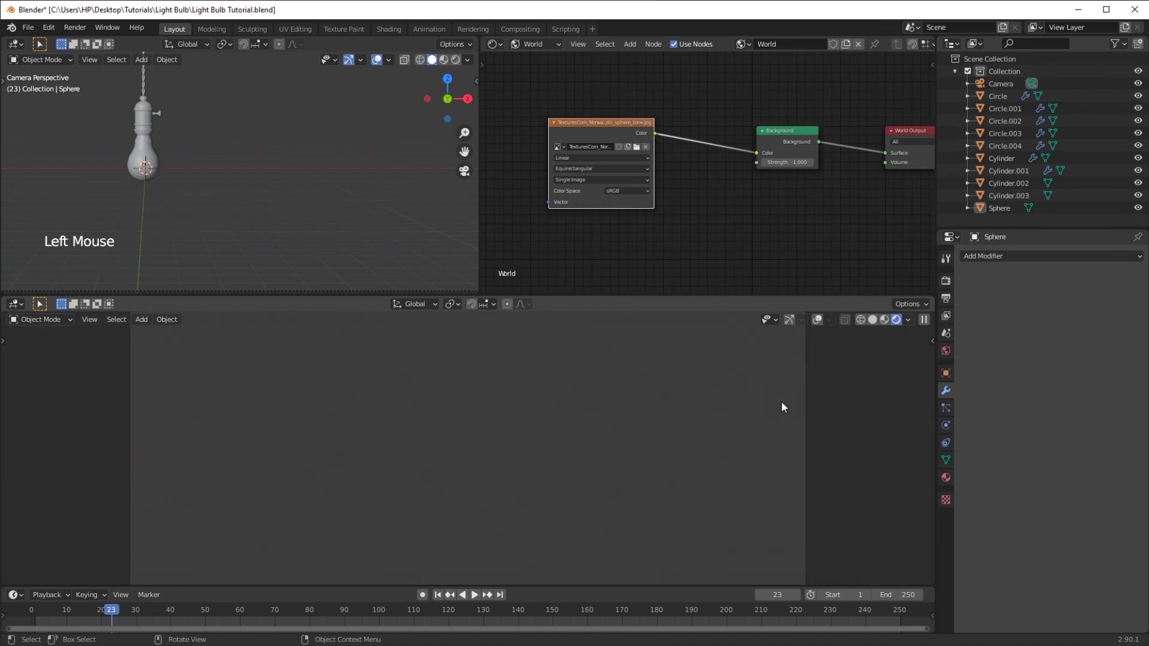
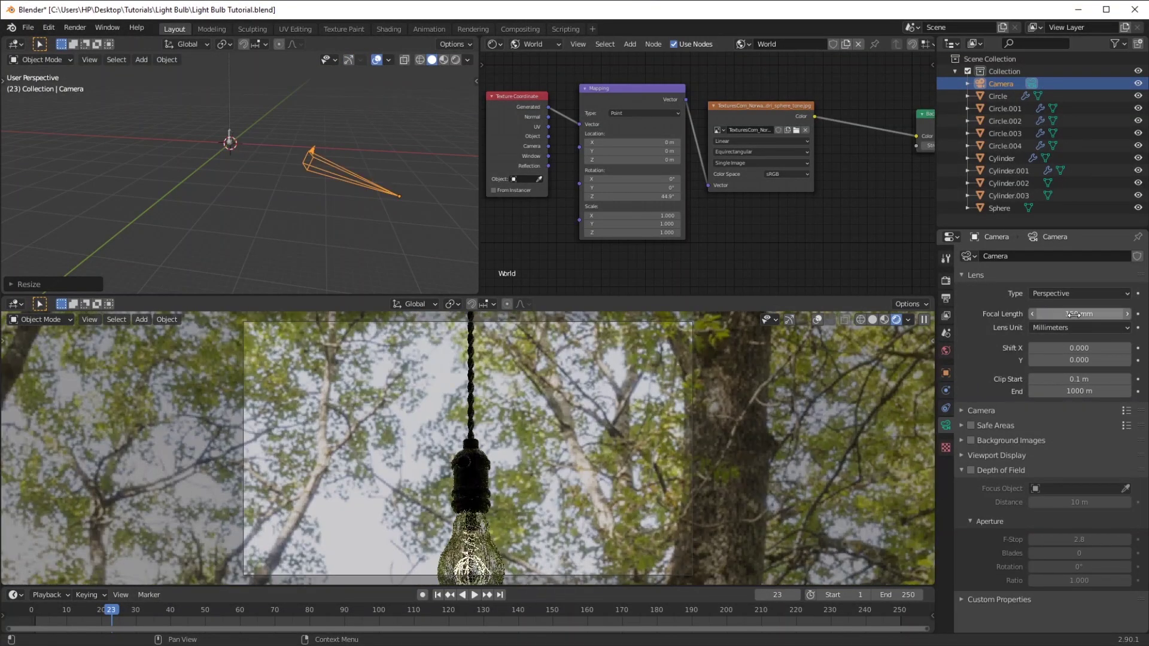
Enable Depth of Field in the camera properties
middle_click(613, 444)
middle_click(613, 447)
left_click(979, 473)
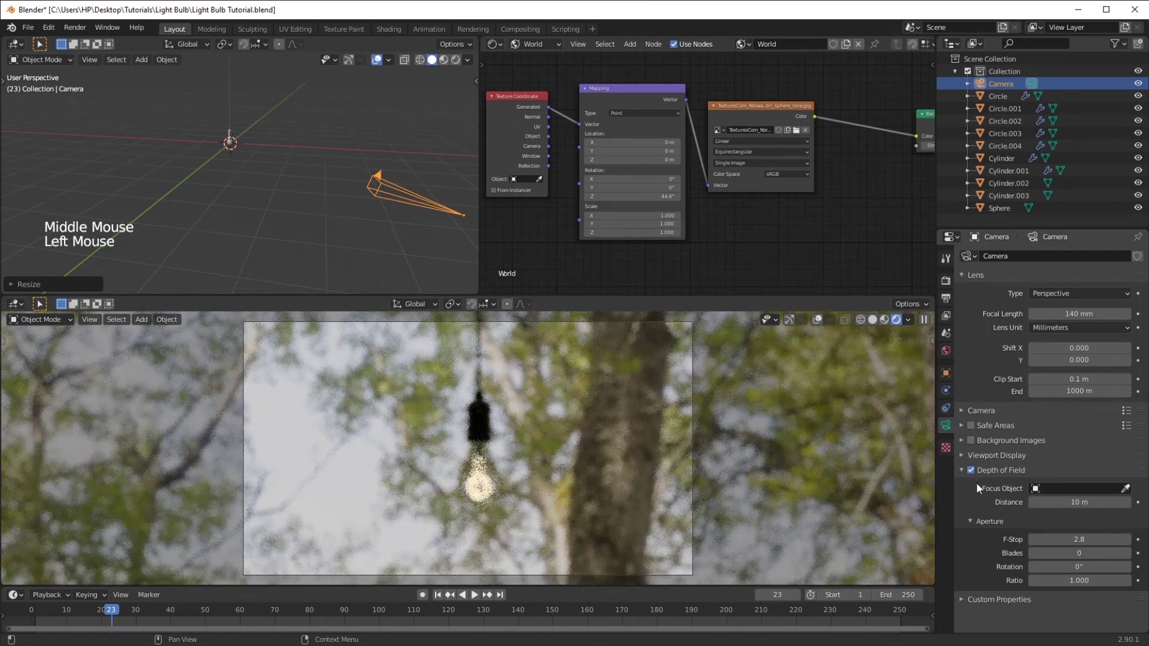
middle_click(1000, 526)
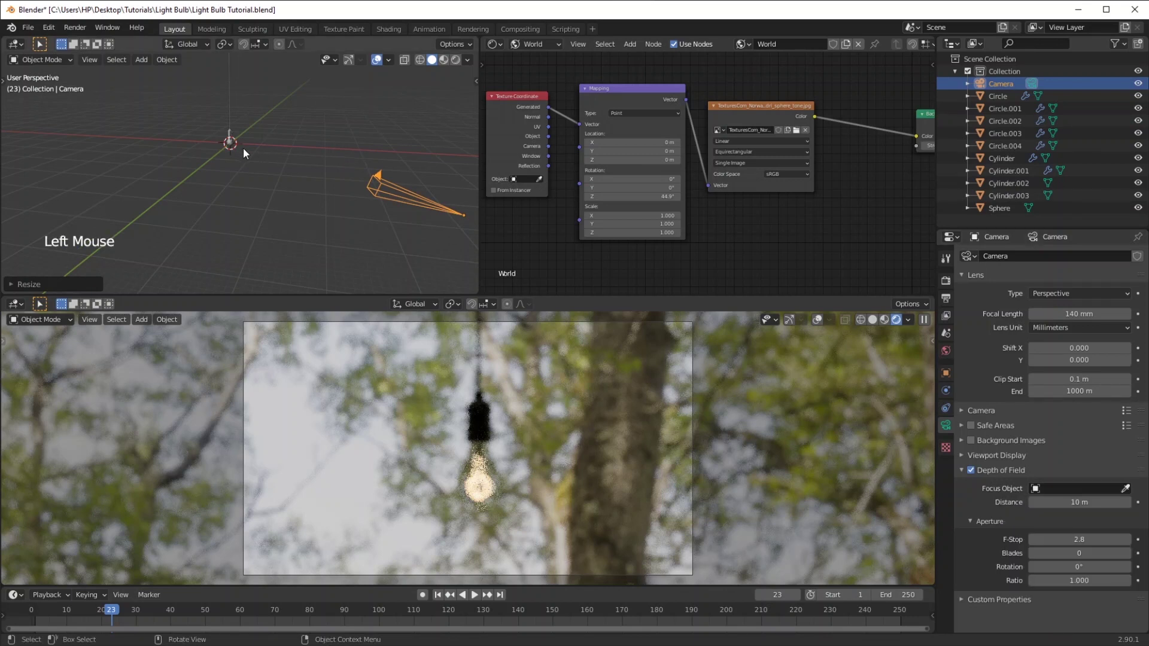
Add an Empty, set it as the camera's Focus Object at f-stop 0.2 and check the blurred forest
key("shift+a")
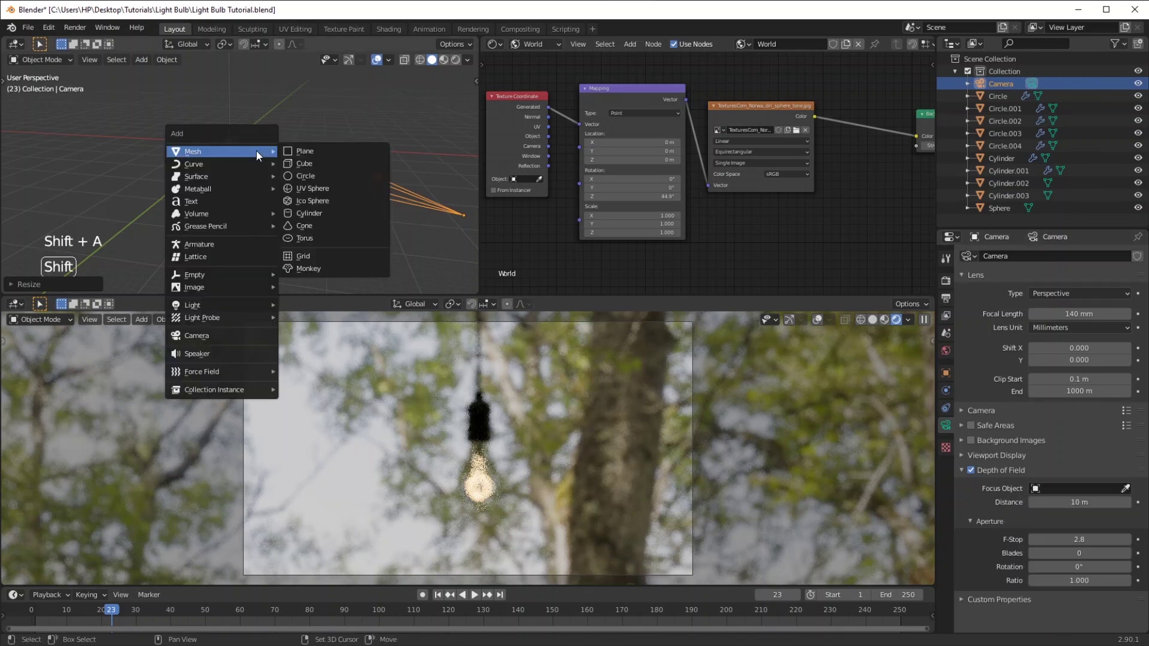
key("s")
key("s")
left_click(377, 178)
left_click(1076, 495)
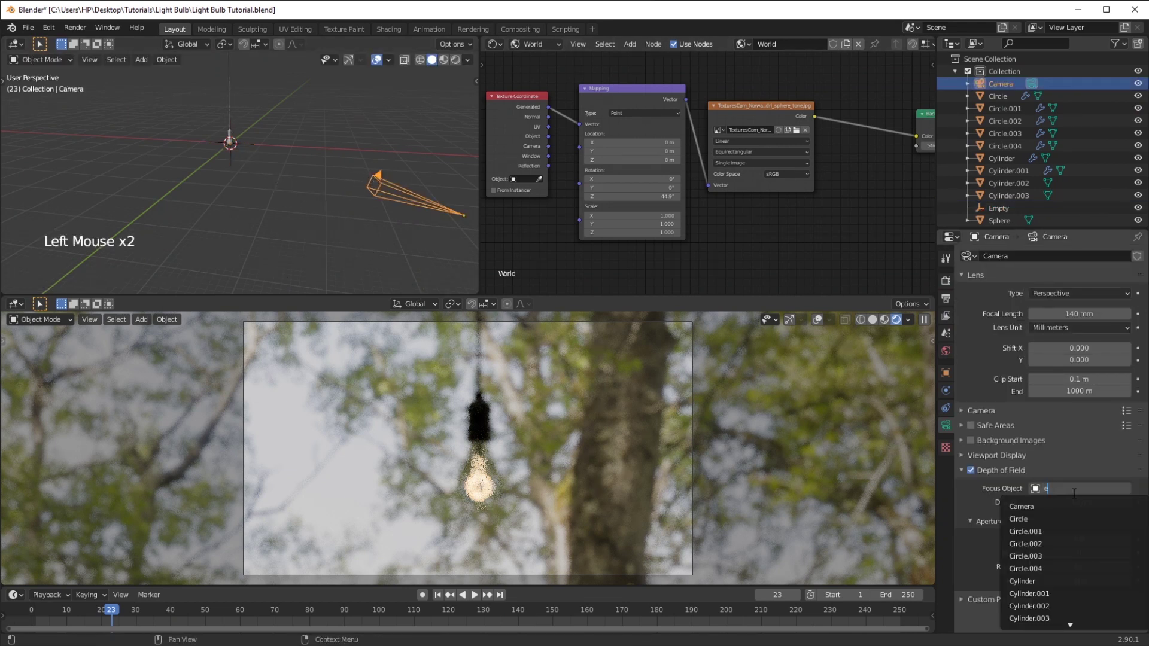
left_click(694, 525)
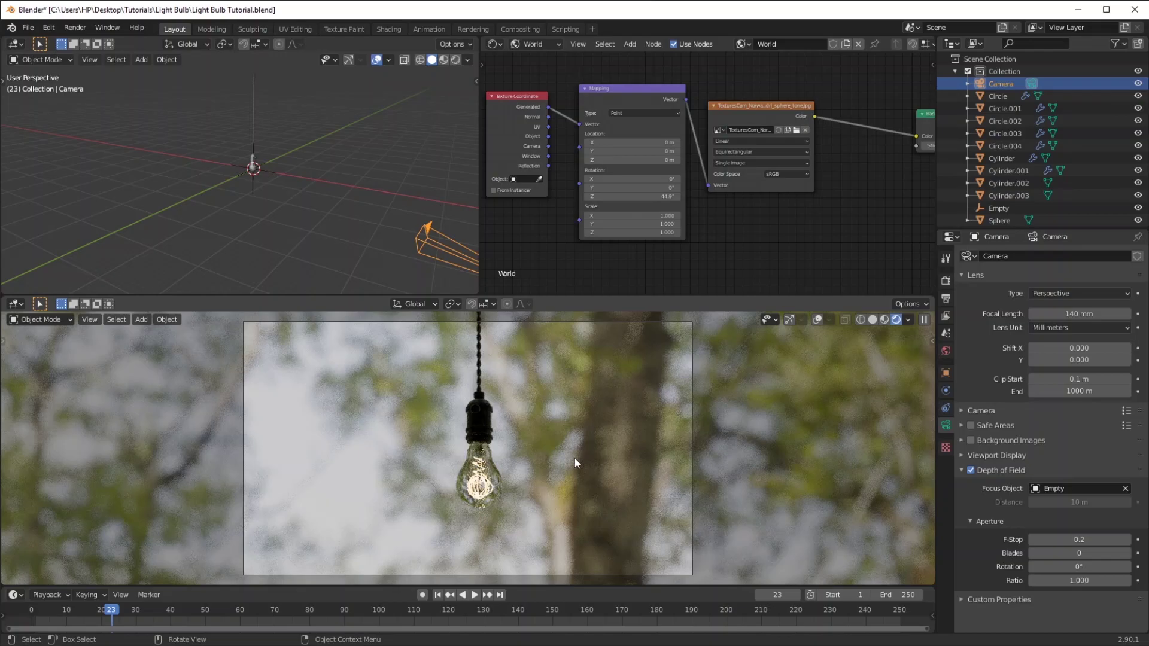
middle_click(569, 468)
middle_click(555, 463)
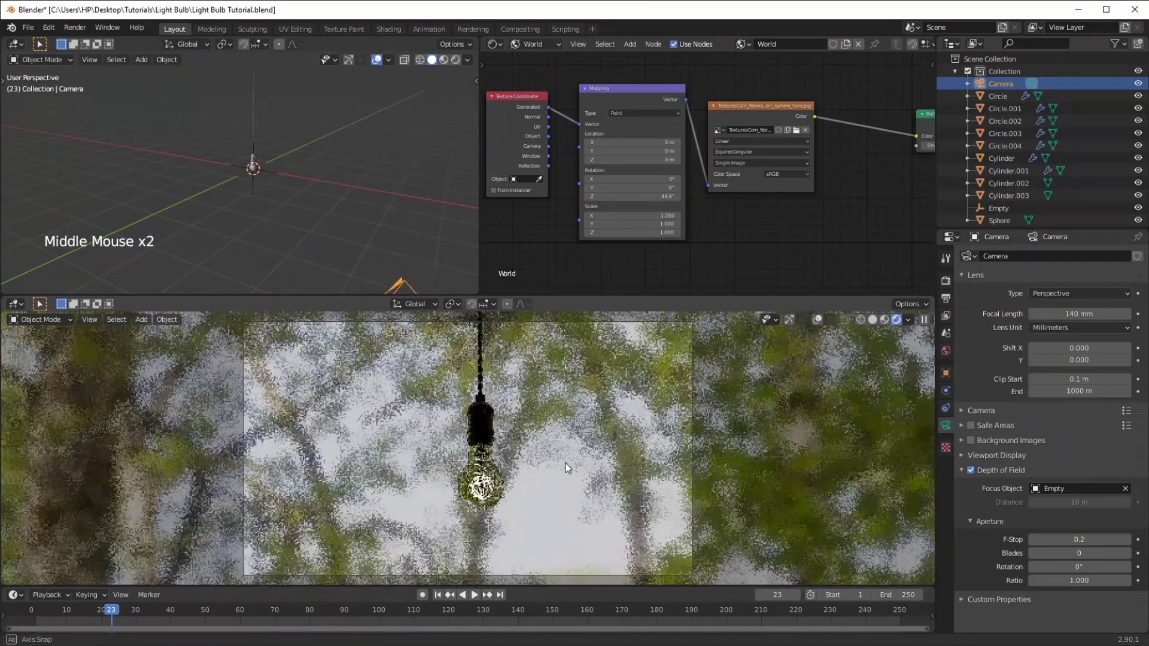
middle_click(566, 462)
scroll("up", 3)
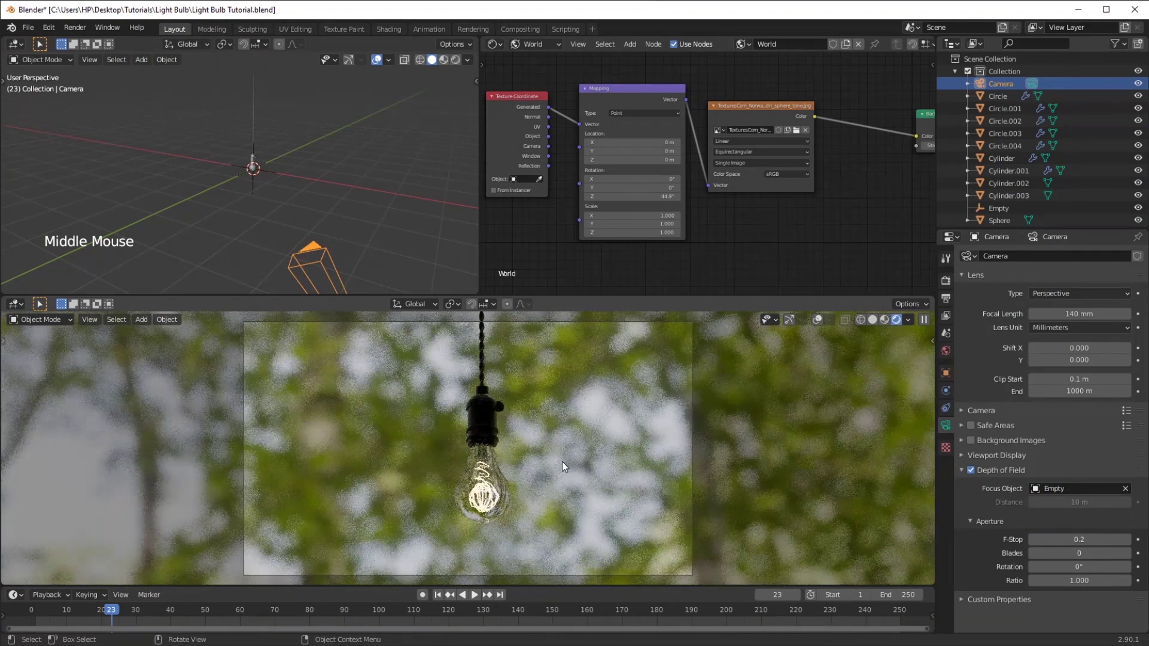
middle_click(365, 422)
Maximize the viewport and duplicate the hanging bulb twice along the row
key("shift+d")
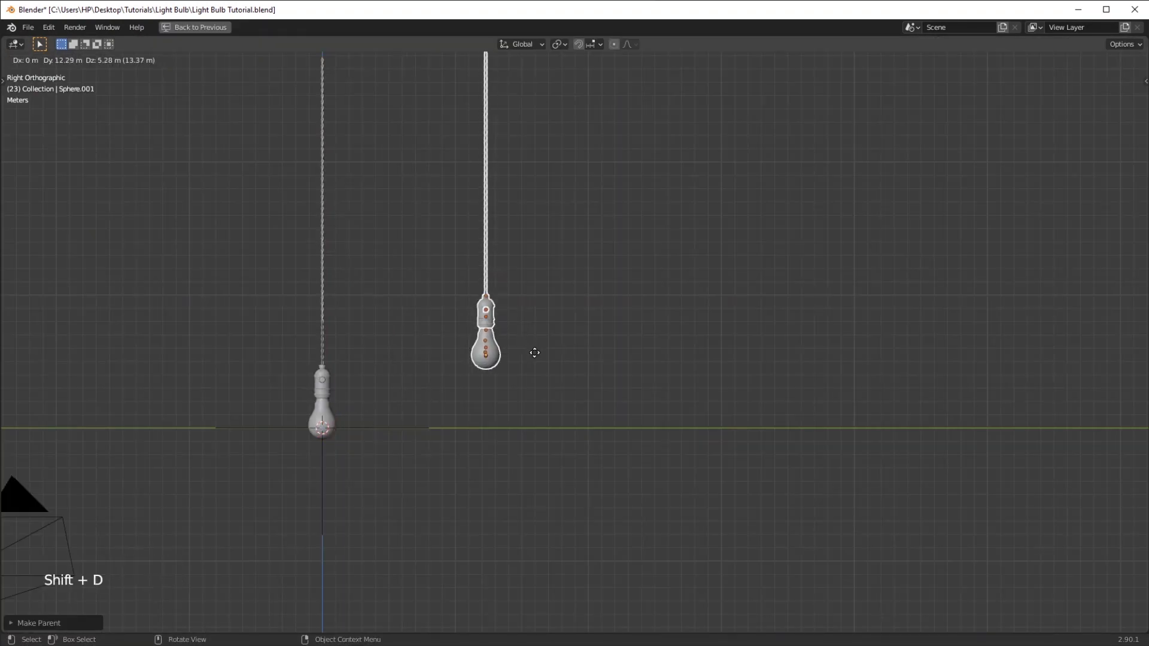
middle_click(577, 339)
middle_click(474, 423)
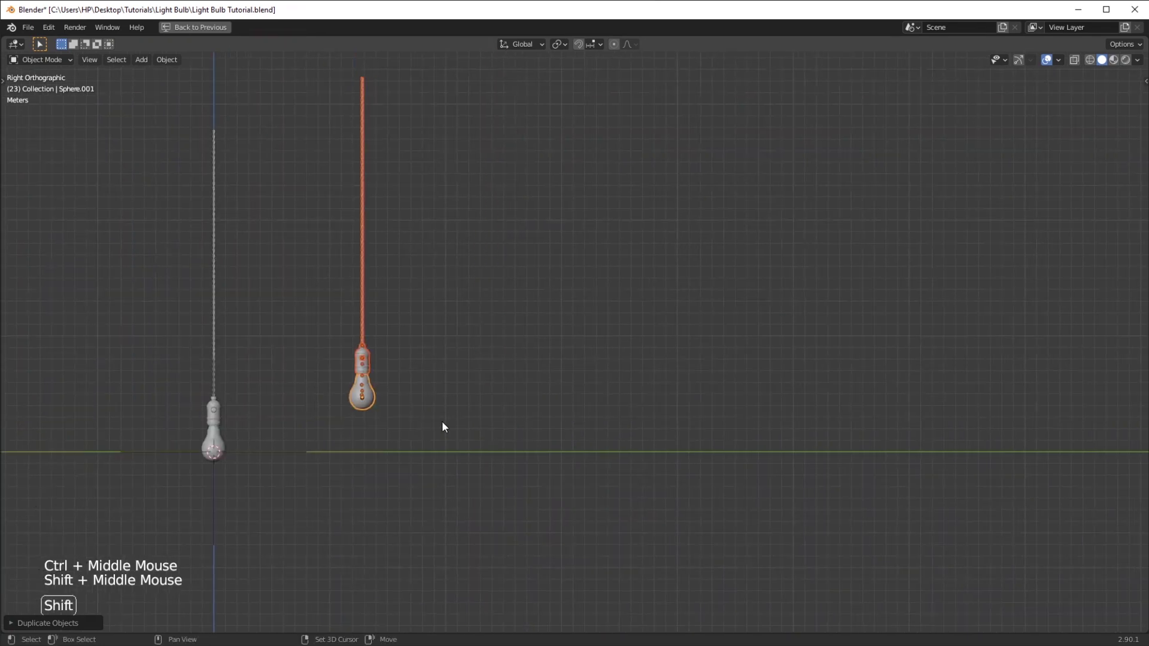
key("shift+d")
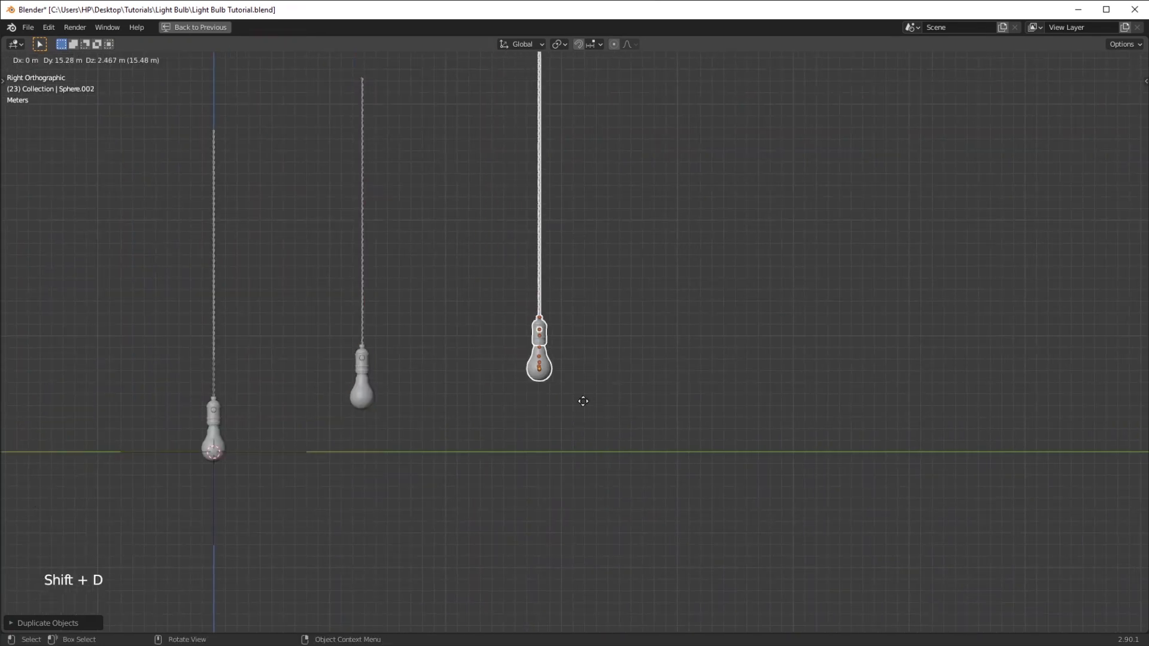
key("shift+d")
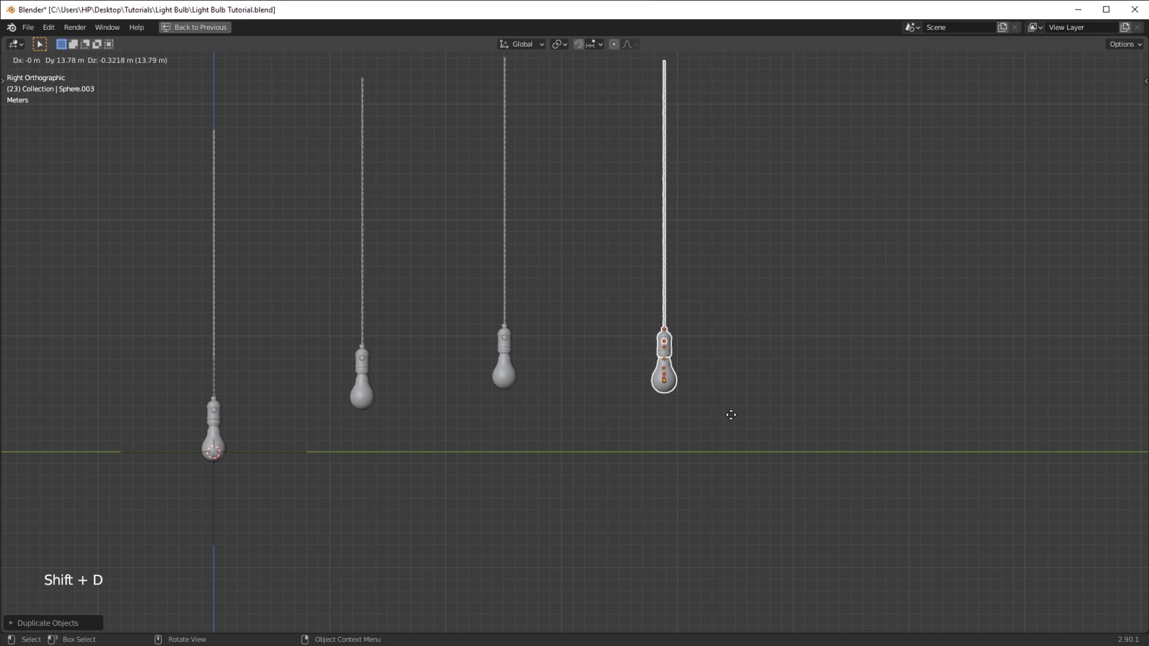
middle_click(616, 366)
middle_click(612, 399)
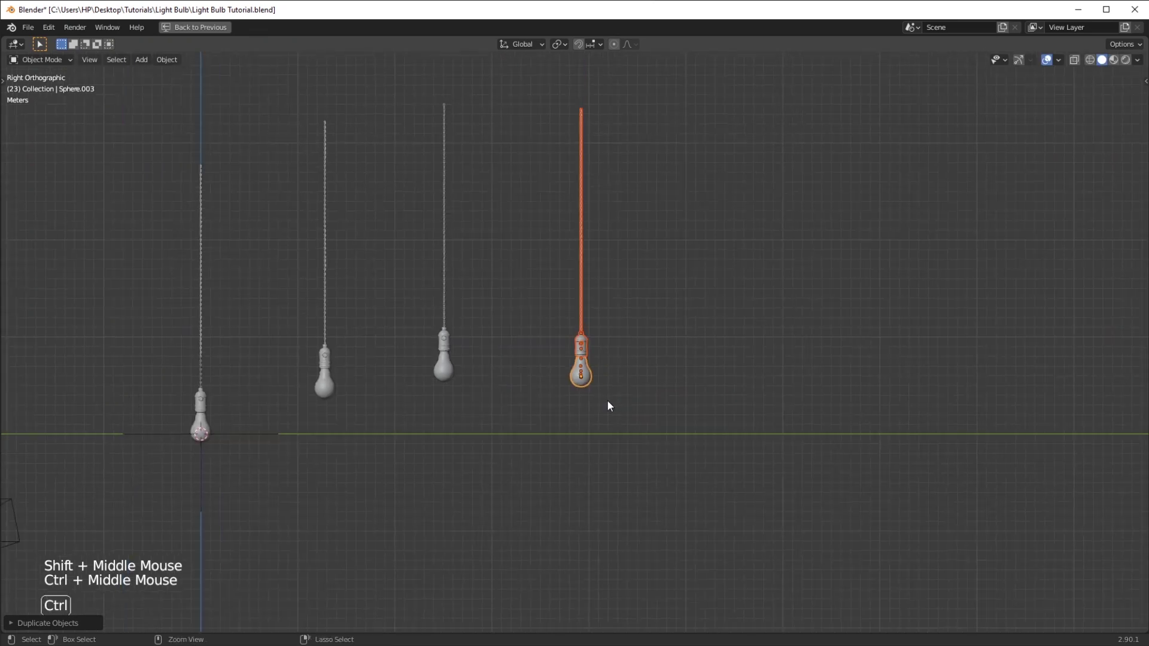
middle_click(610, 406)
Make further bulb copies in wireframe to reach four, raising one to a different height
key("shift+d")
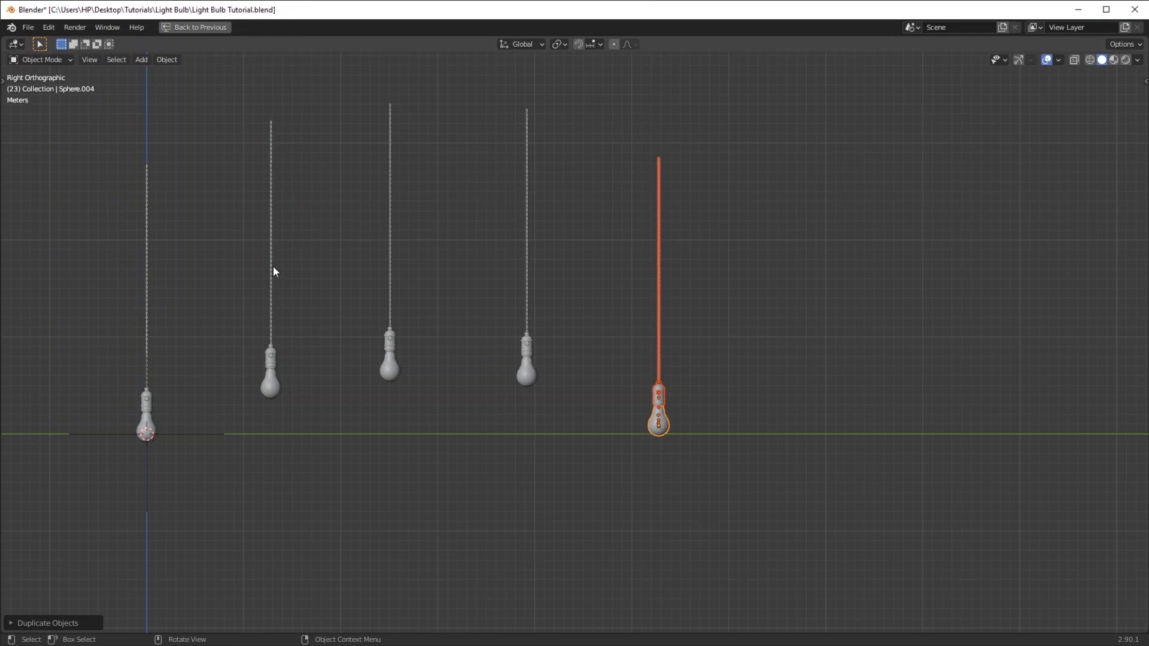
left_click(284, 389)
key("g")
left_click(735, 454)
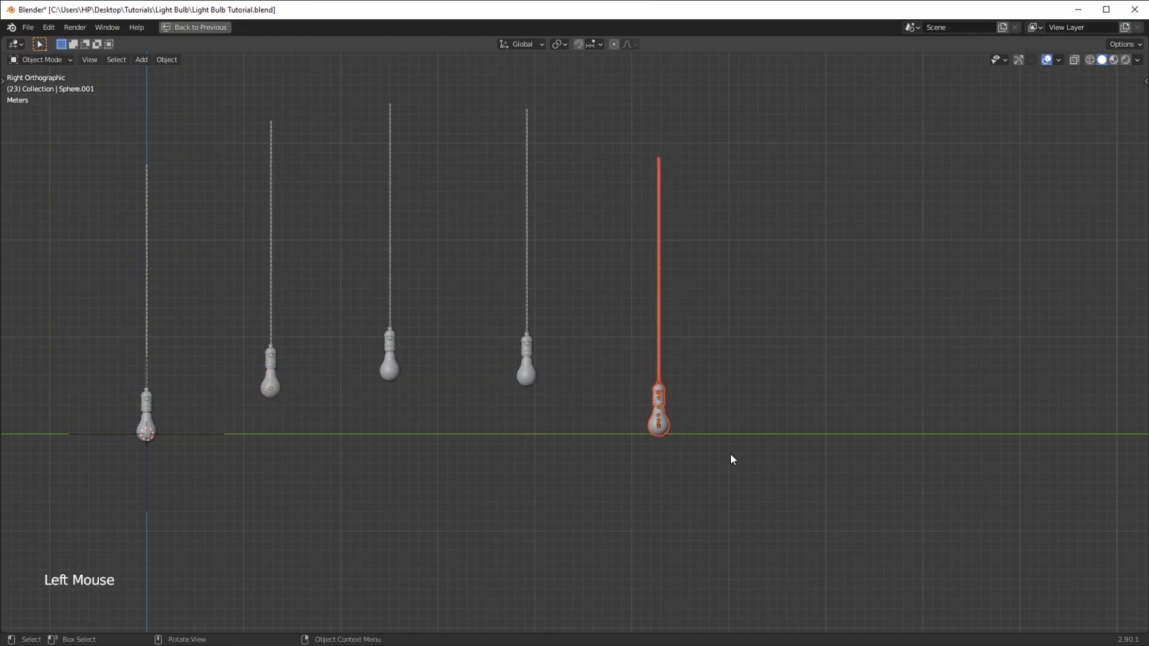
key("z")
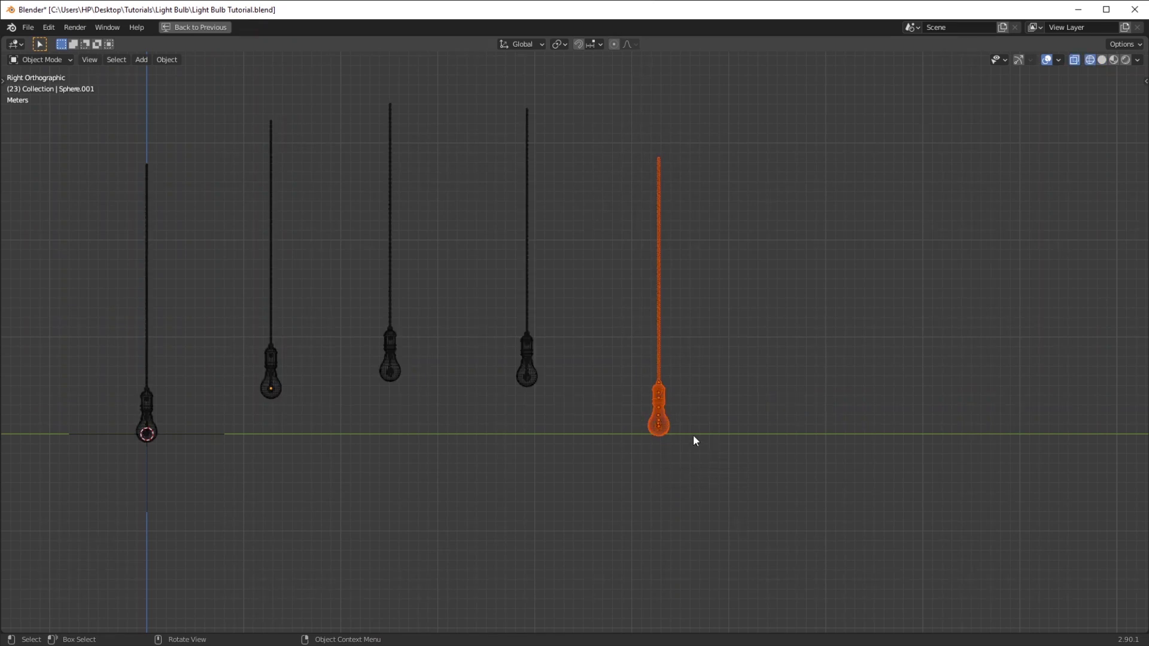
key("shift+d")
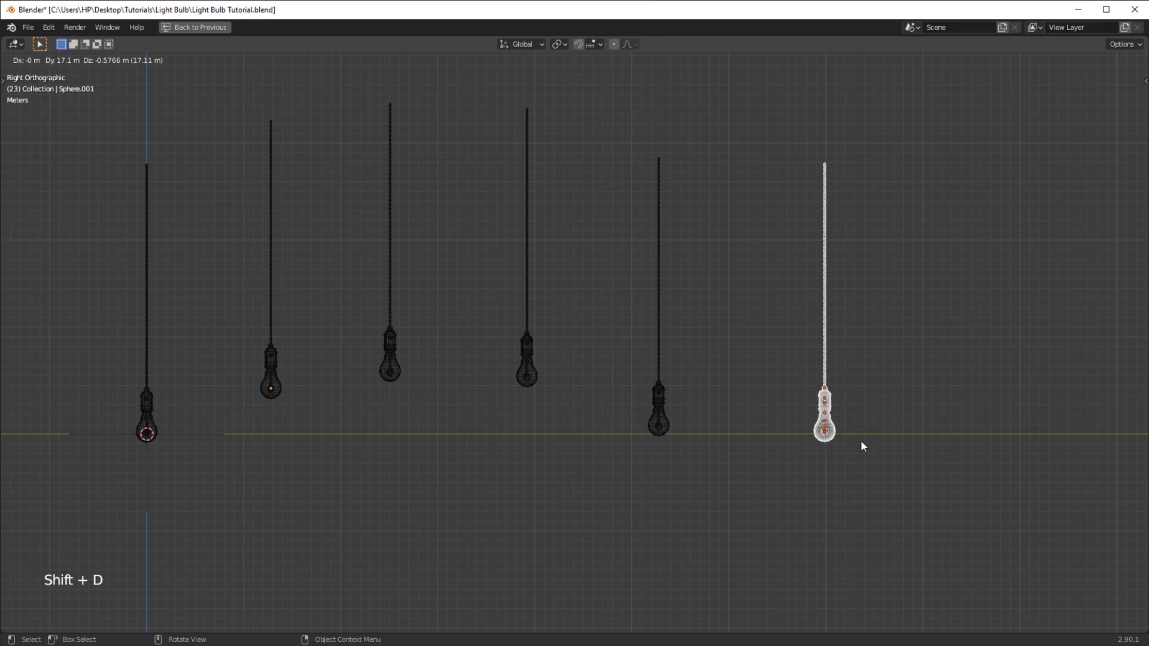
key("z")
left_click(635, 208)
key("g")
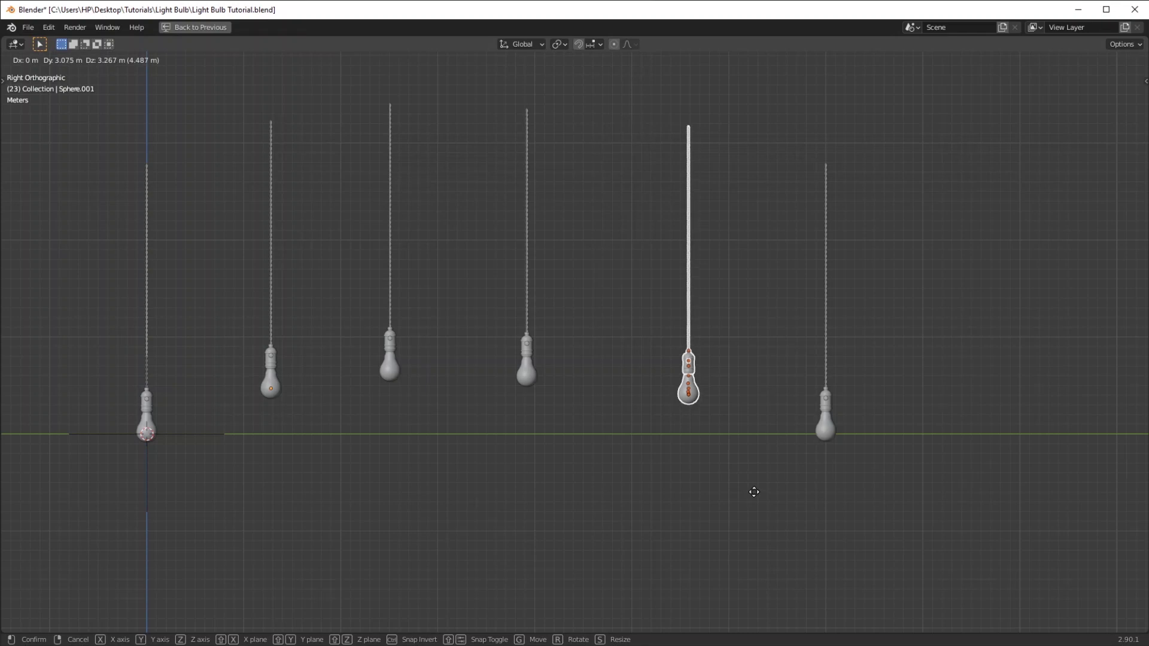
key("KP_7")
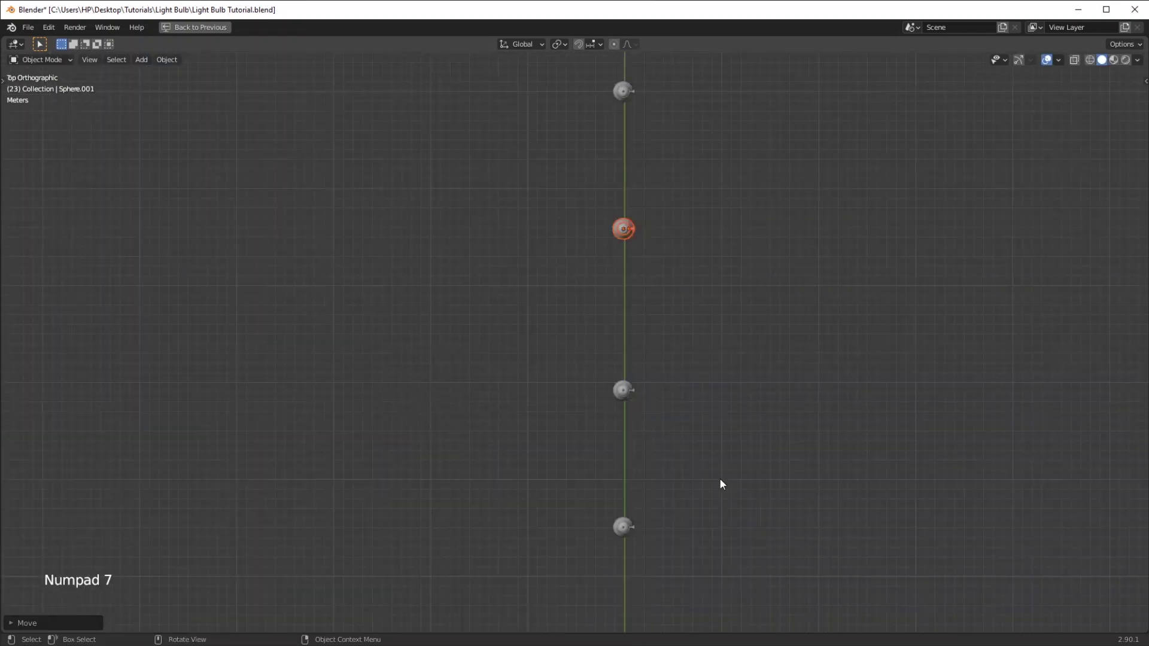
In front view move one bulb sideways out of line, then look down from above
left_click(639, 408)
key("KP_1")
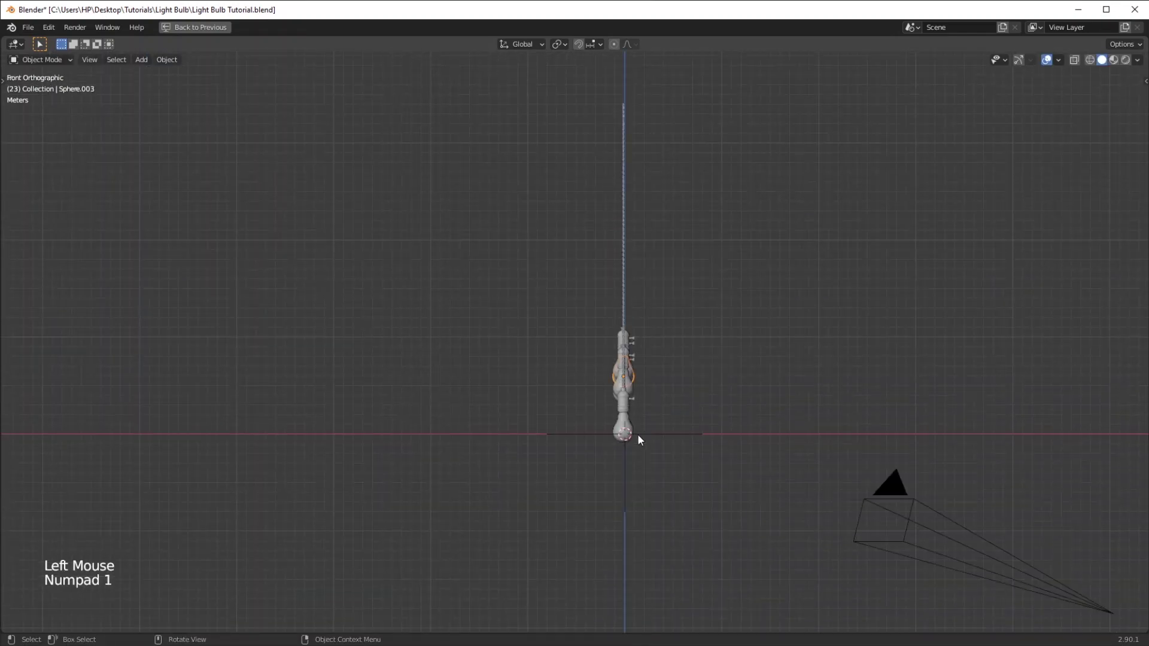
key("g")
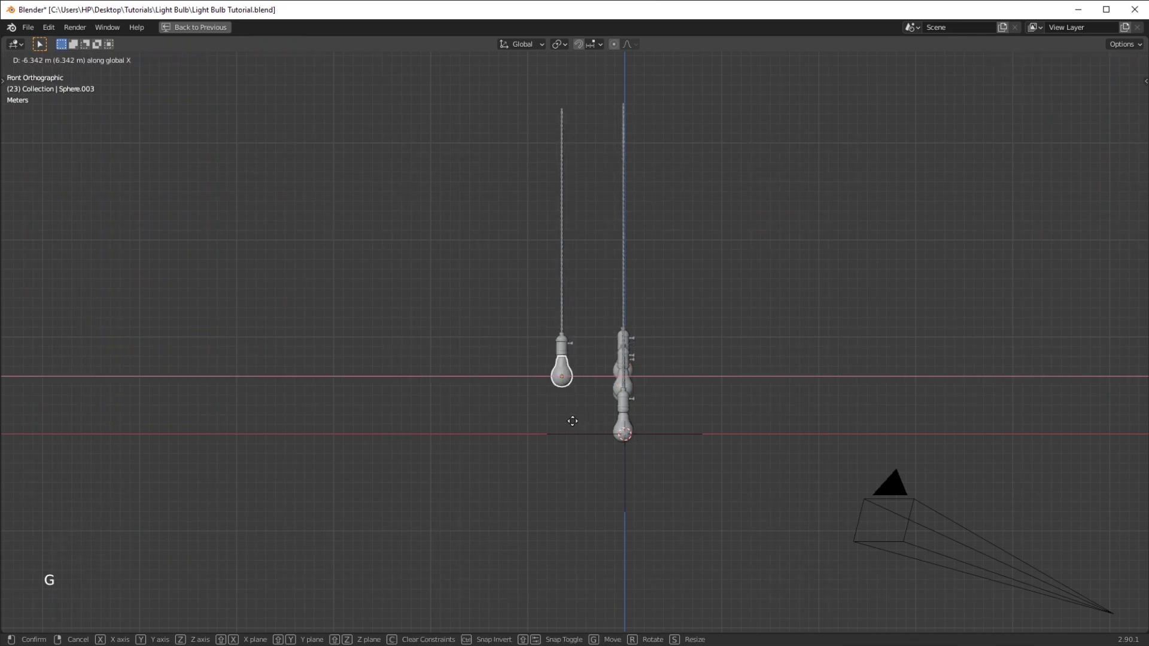
scroll("up", 3)
middle_click(628, 421)
key("KP_7")
middle_click(712, 510)
middle_click(655, 501)
Offset several more bulbs along X from top view into a staggered cluster, returning to front view
left_click(735, 547)
key("g")
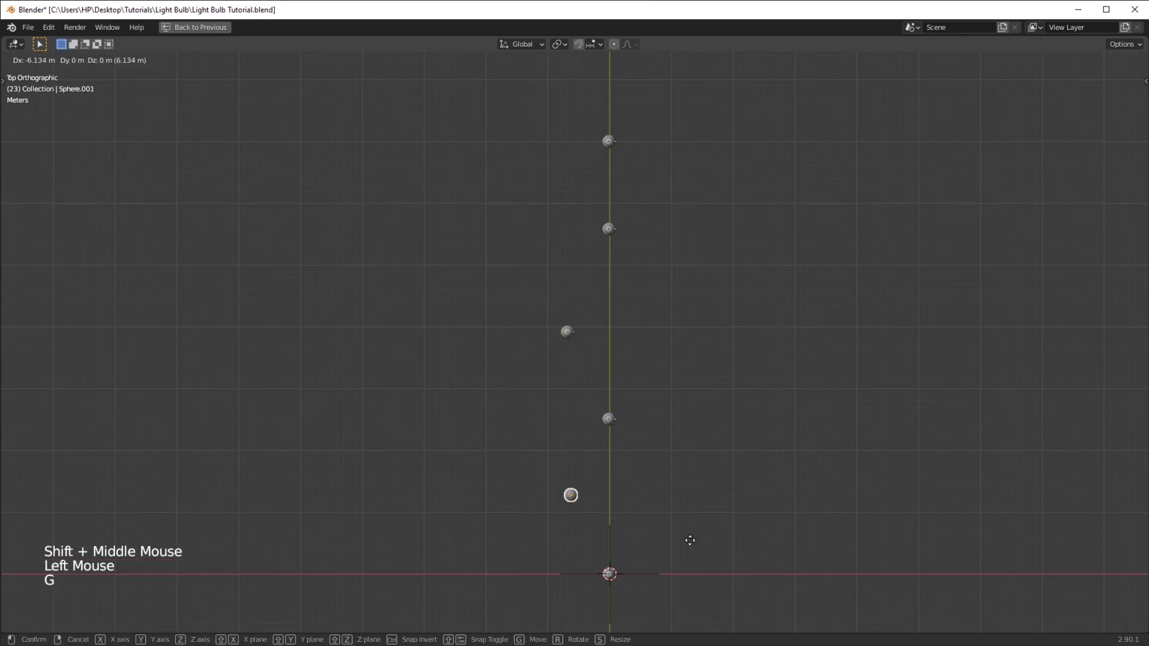
left_click(632, 453)
key("g")
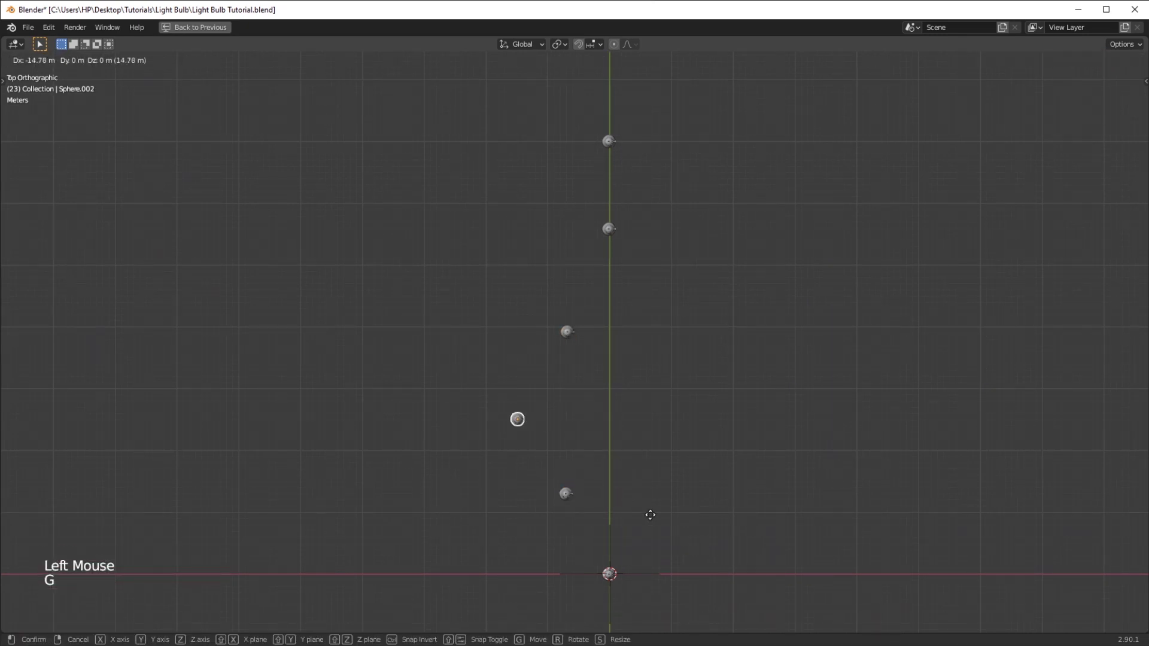
left_click(584, 369)
left_click(572, 344)
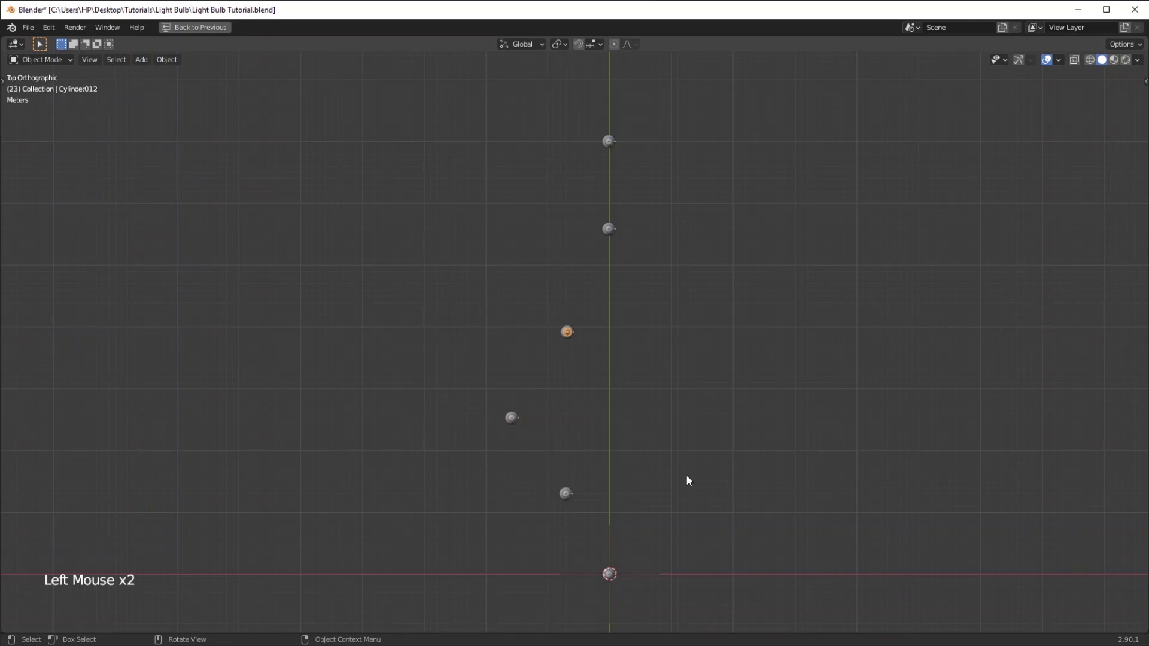
key("g")
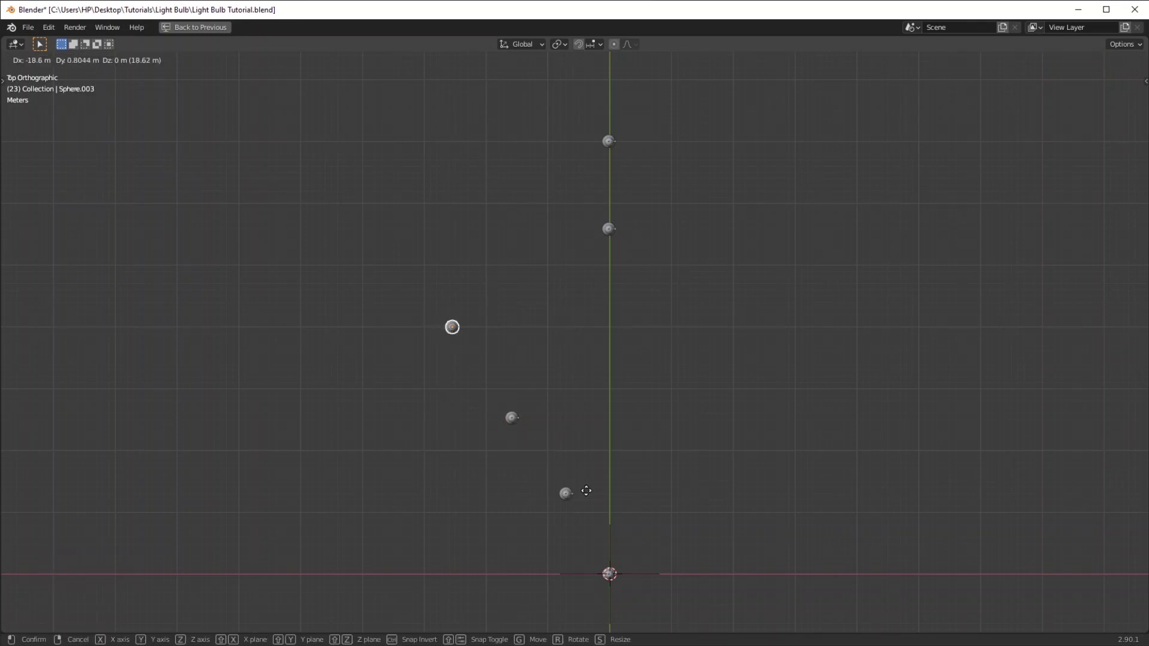
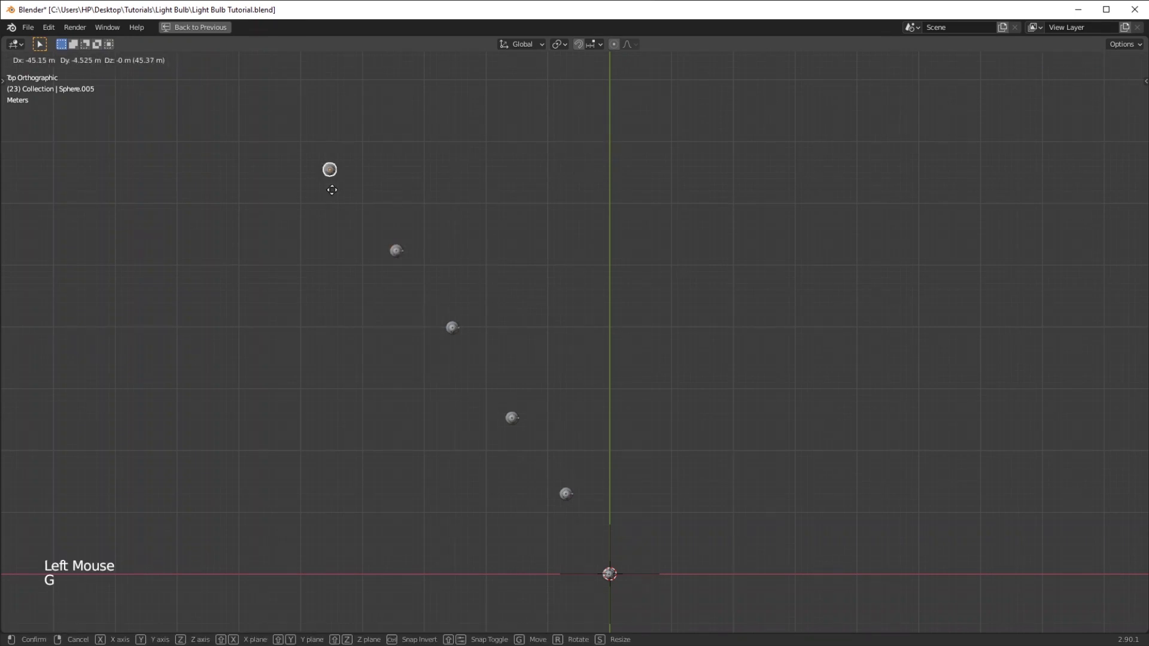
key("KP_1")
Add a 150 m area light and move and rotate it to face the row of bulbs
middle_click(558, 323)
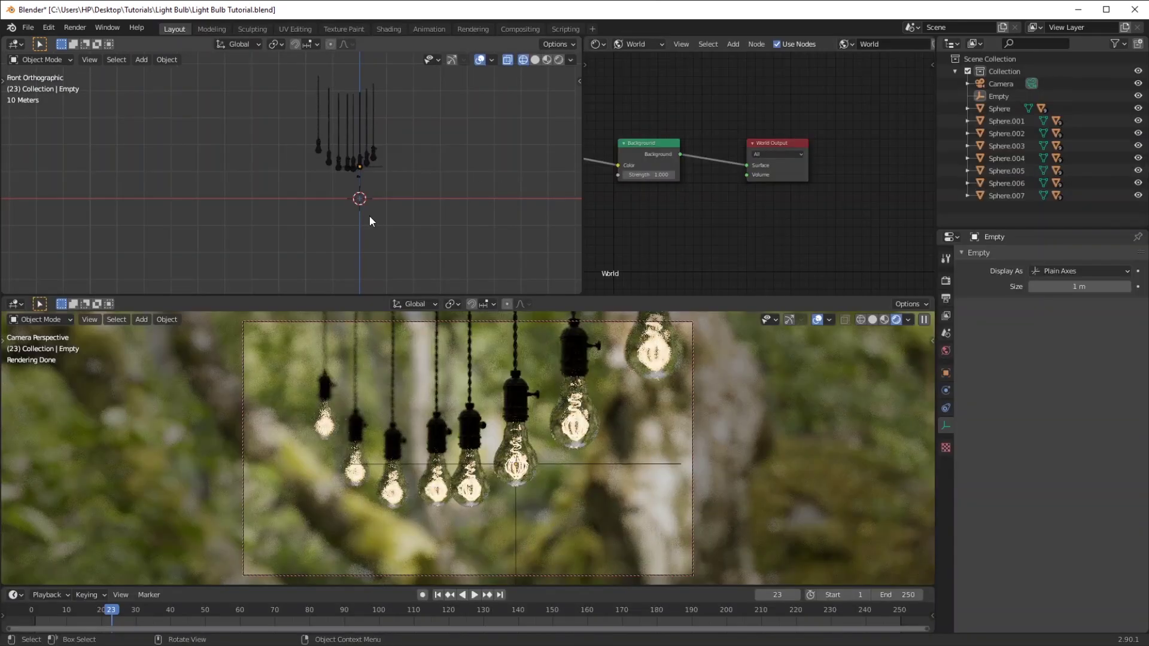
key("shift+a")
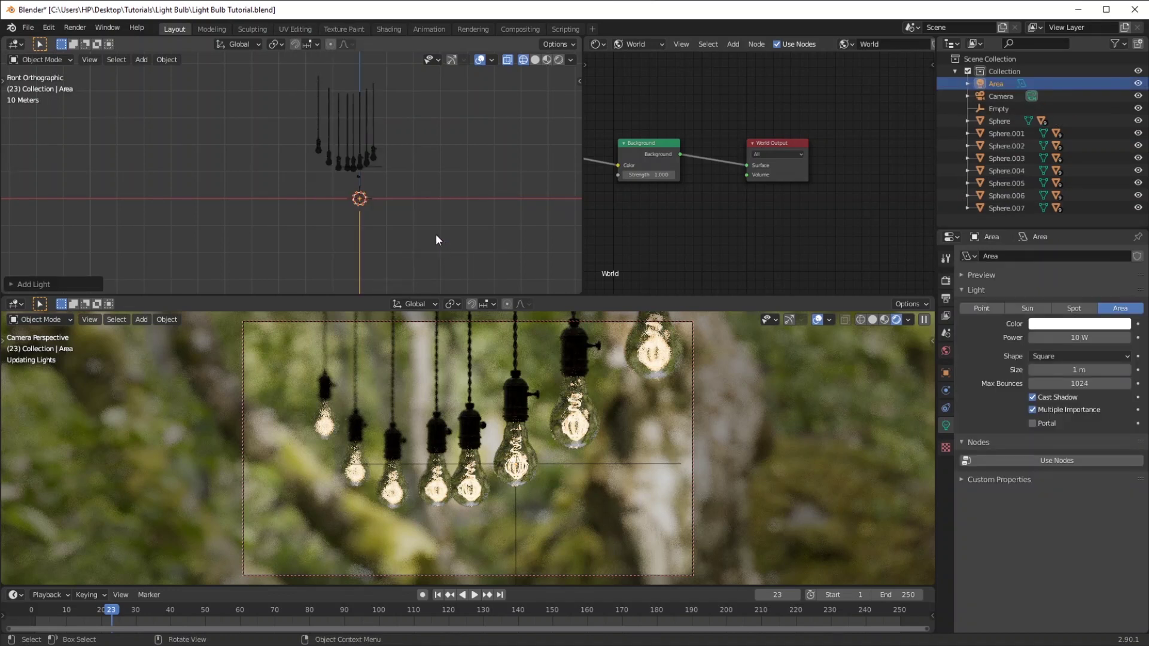
key("g")
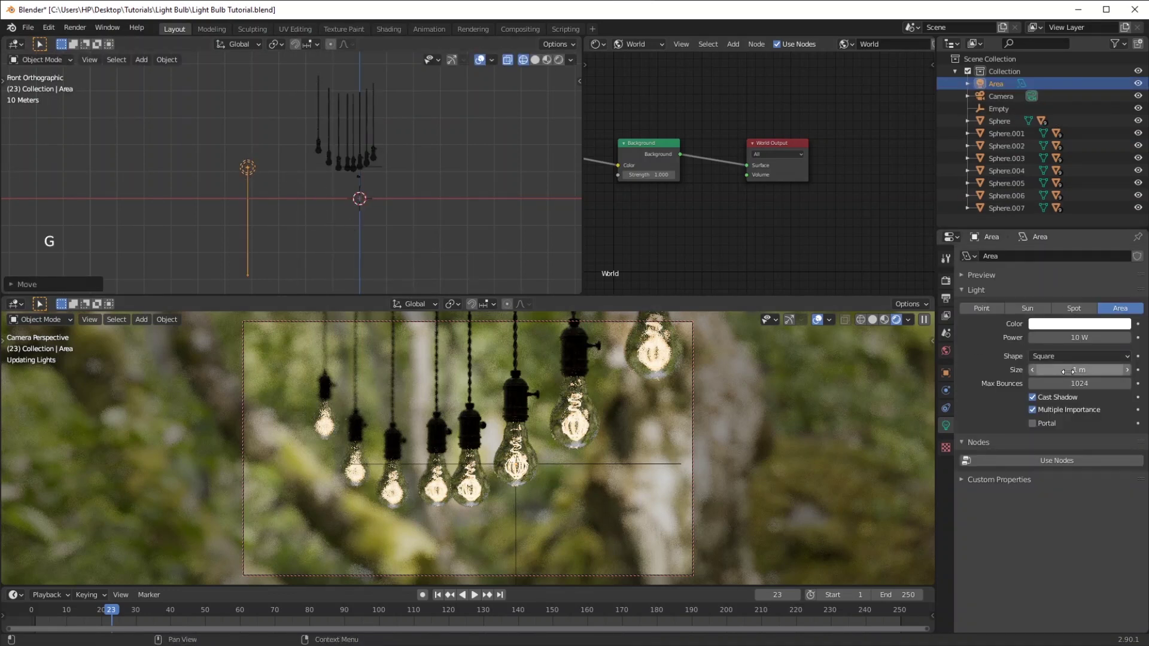
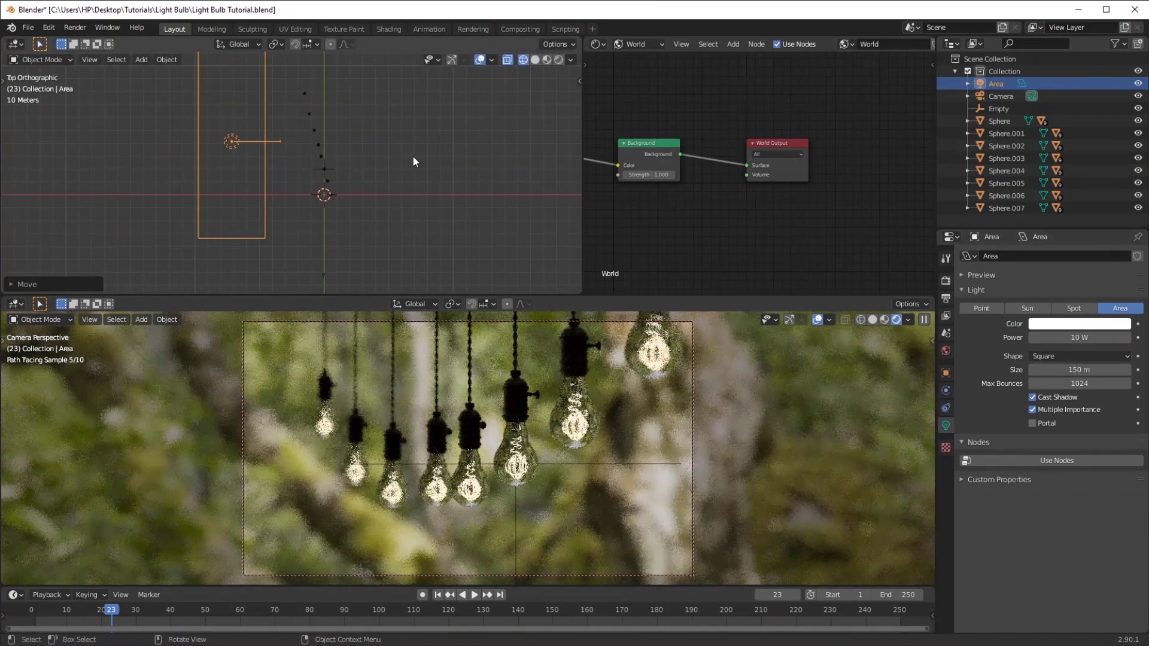
middle_click(415, 112)
key("r")
key("g")
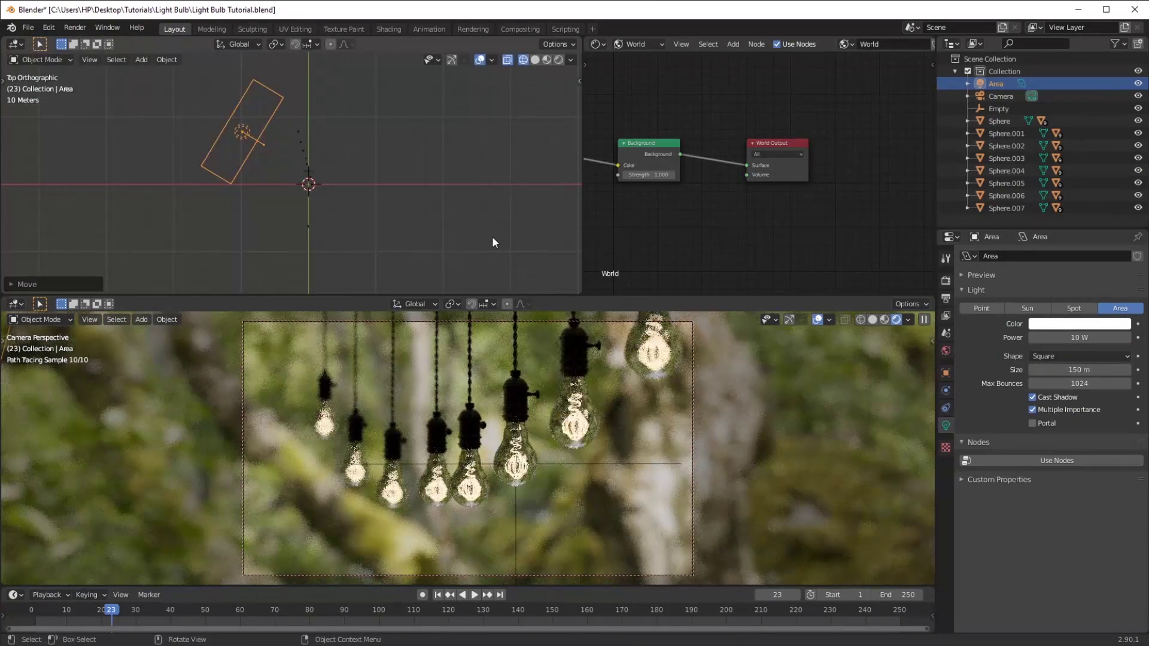
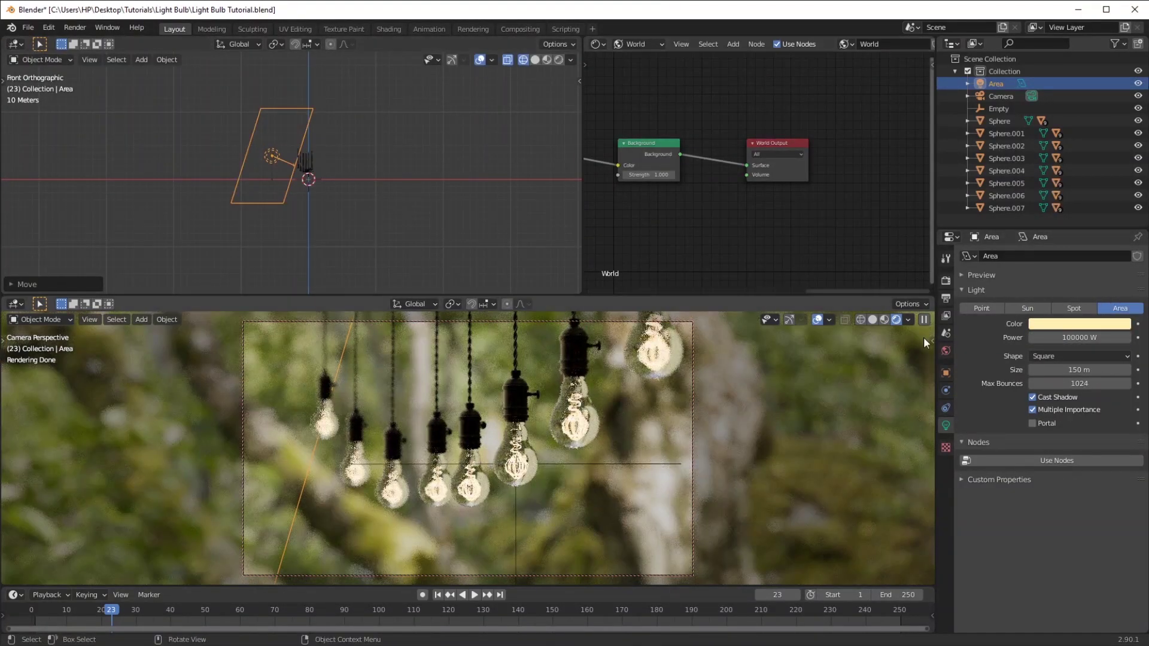
Give the area light a warm colour and raise its power to 200000 W
key("n")
left_click(874, 489)
key("n")
left_click(950, 312)
left_click(955, 293)
left_click(910, 385)
middle_click(776, 499)
key("r")
key("KP_Add")
key("KP_Add")
key("KP_Add")
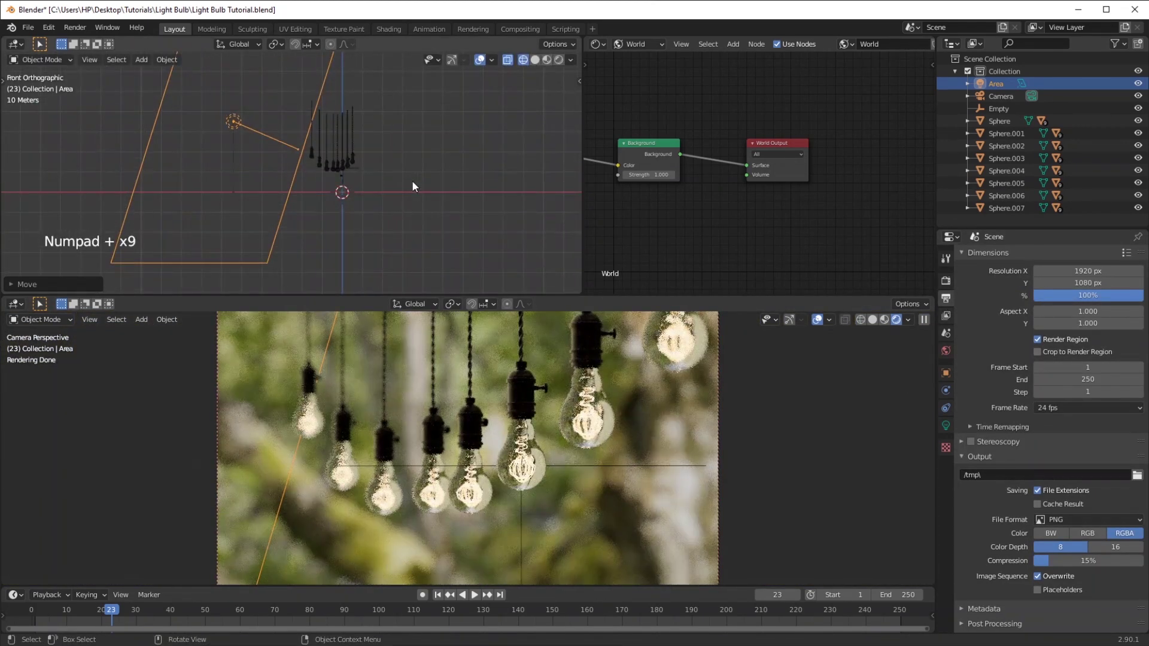